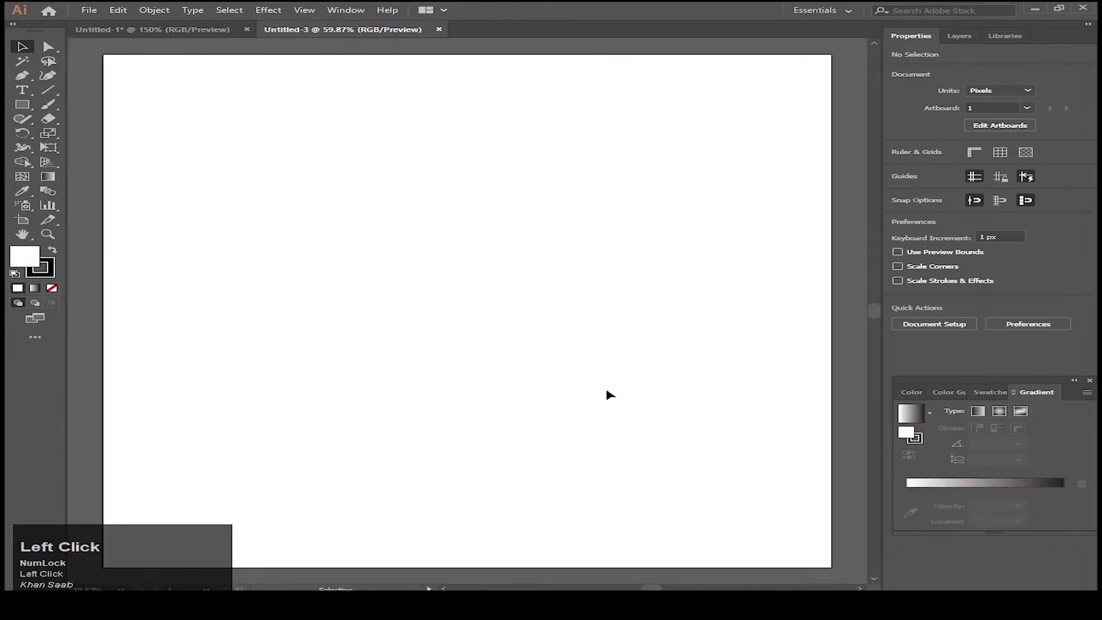
Start the Rectangle tool to draw a 1080 px artboard-sized rectangle.
scroll(down, 3)
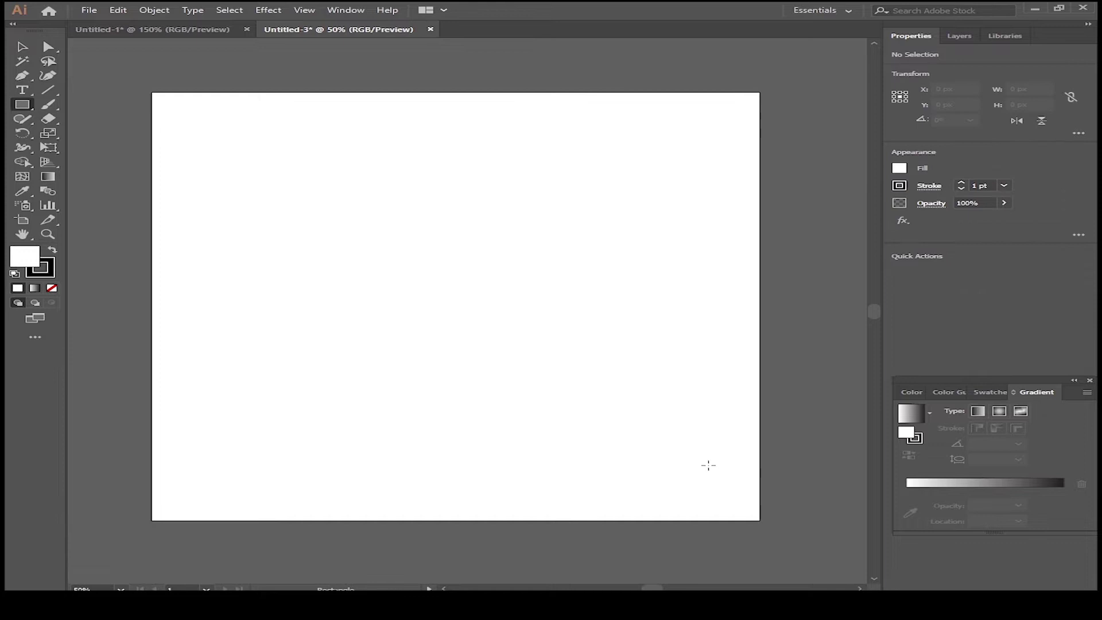
key(m)
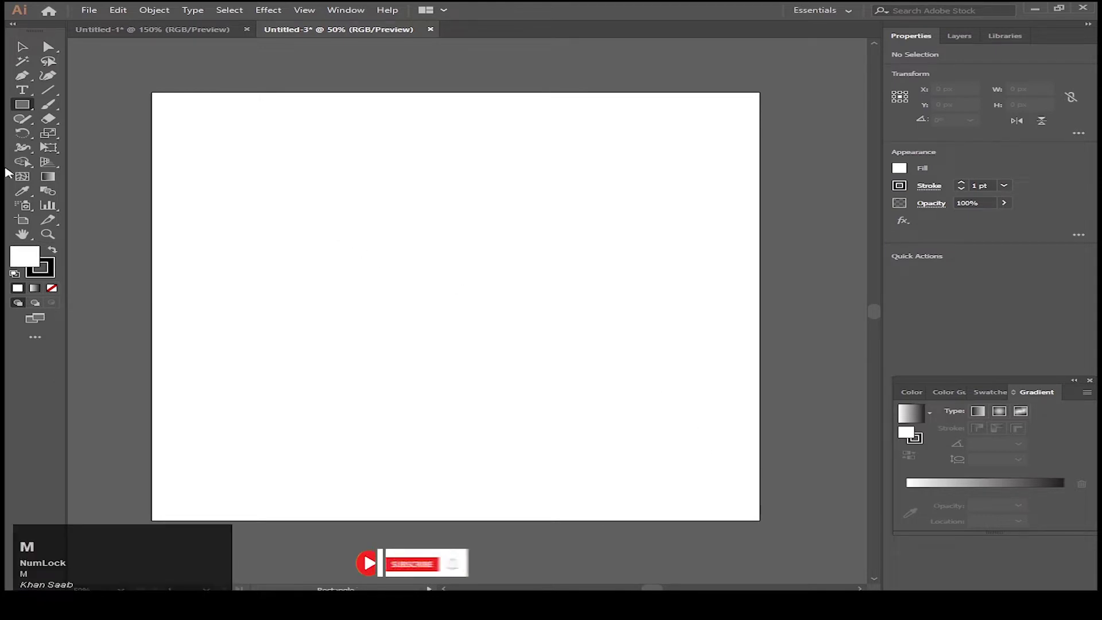
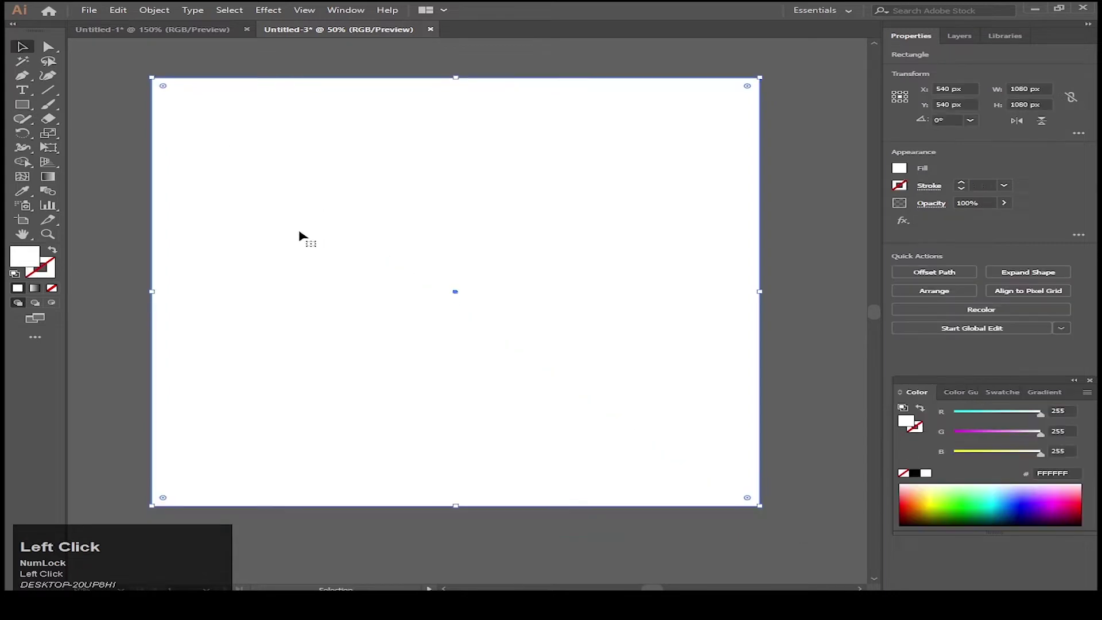
Apply a gradient fill, then paste the red gradient sample left of the artboard.
click(39, 292)
key(ctrl+v)
drag(472, 315, 292, 166)
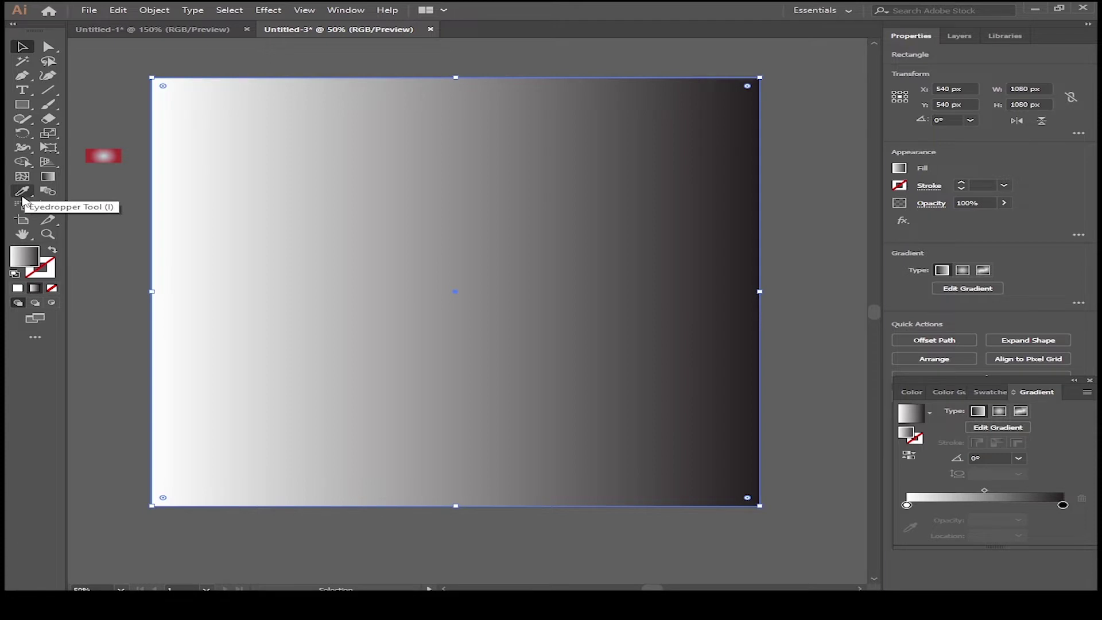
Sample the red radial gradient onto the background rectangle with the Eyedropper.
key(i)
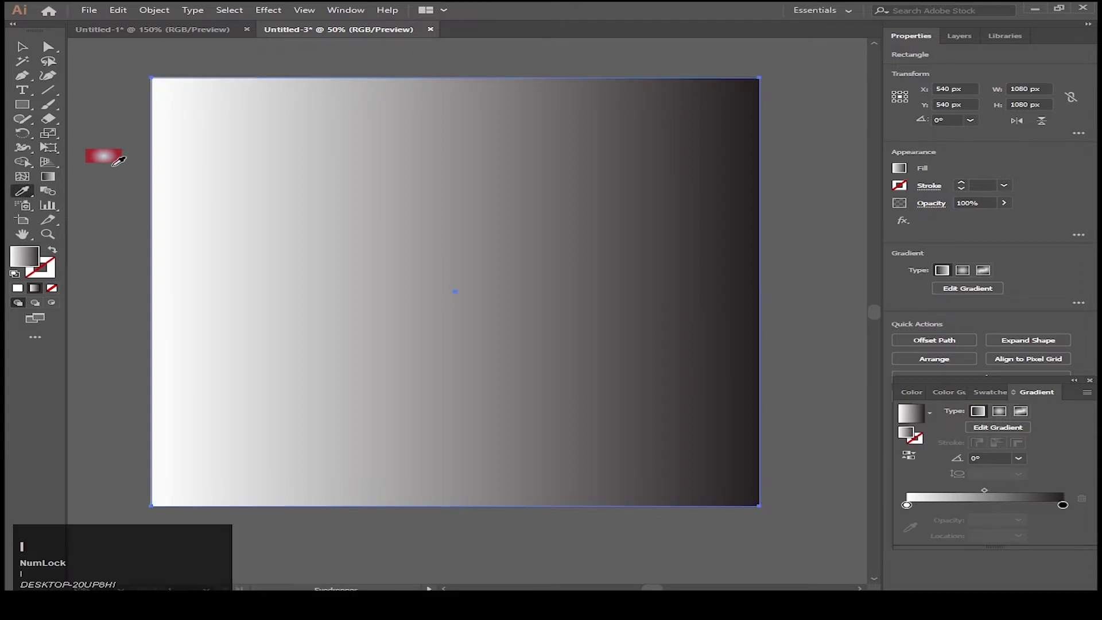
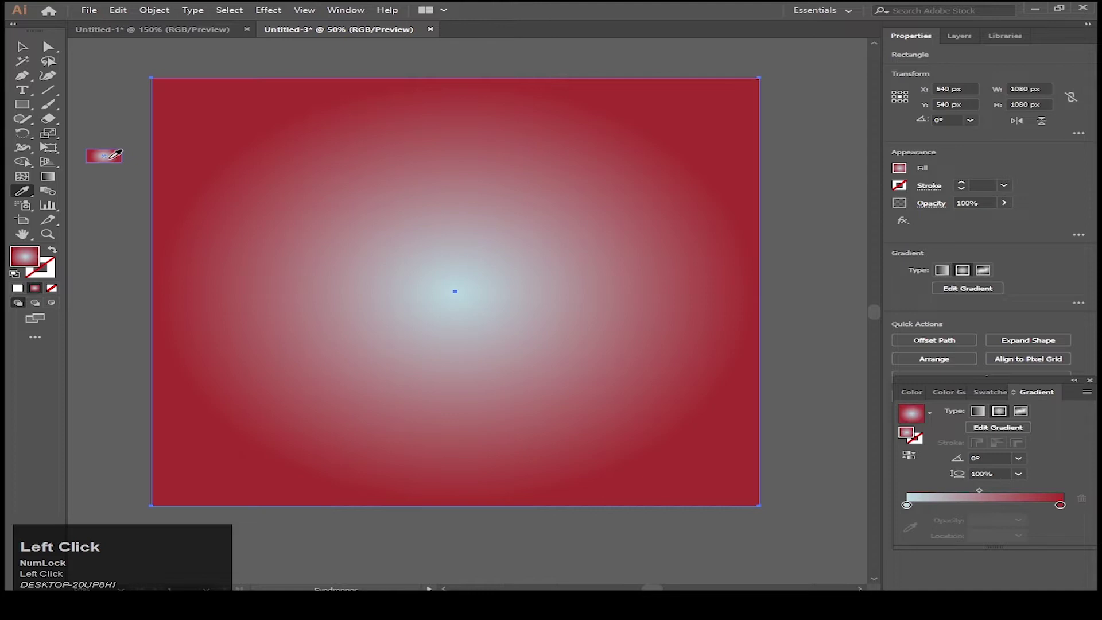
key(v)
key(space)
click(295, 267)
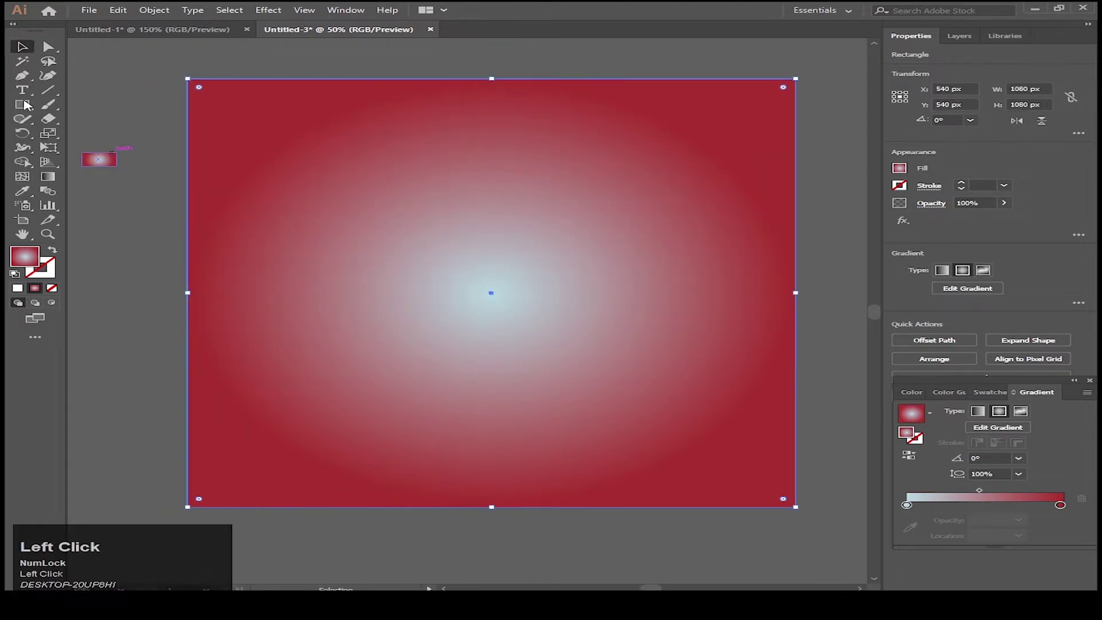
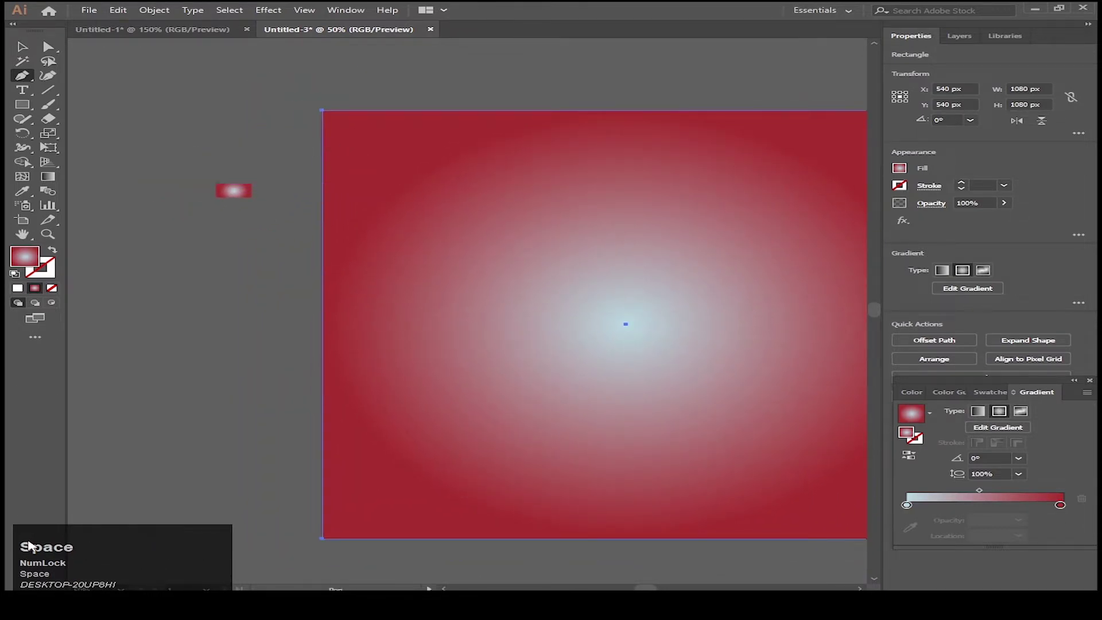
Draw a tall narrow triangle beside the artboard and colour it red from Swatches.
key(space)
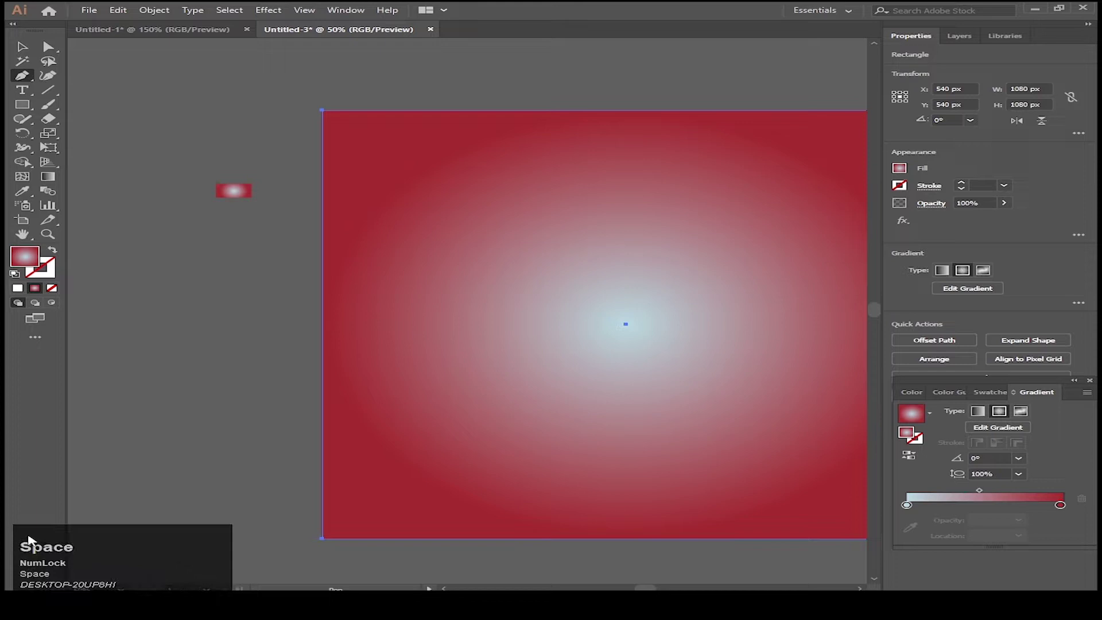
key(space)
key(f)
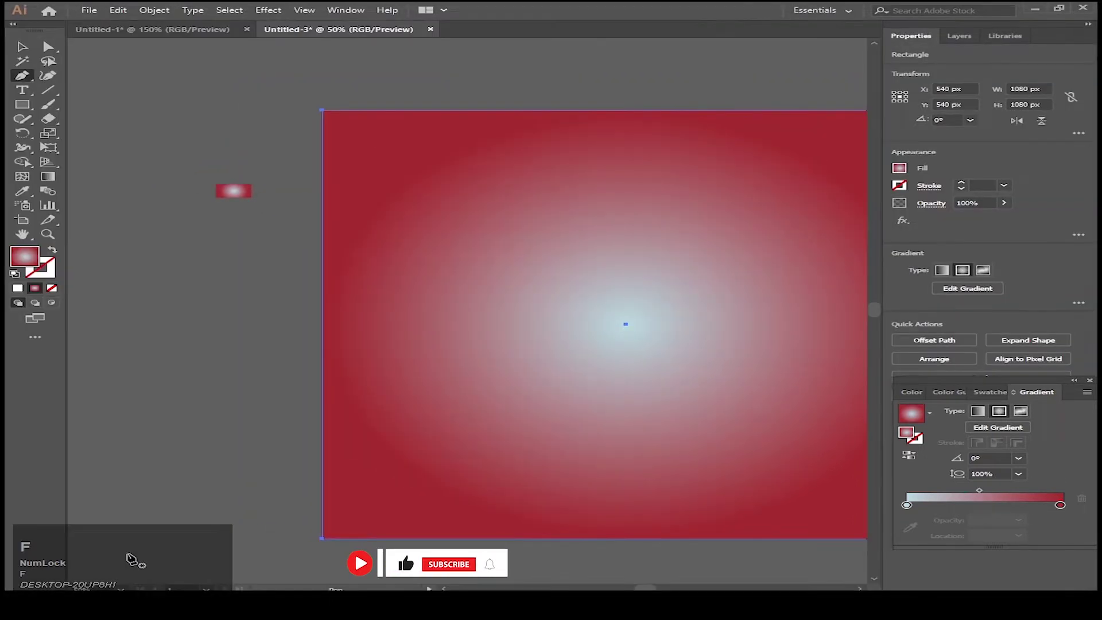
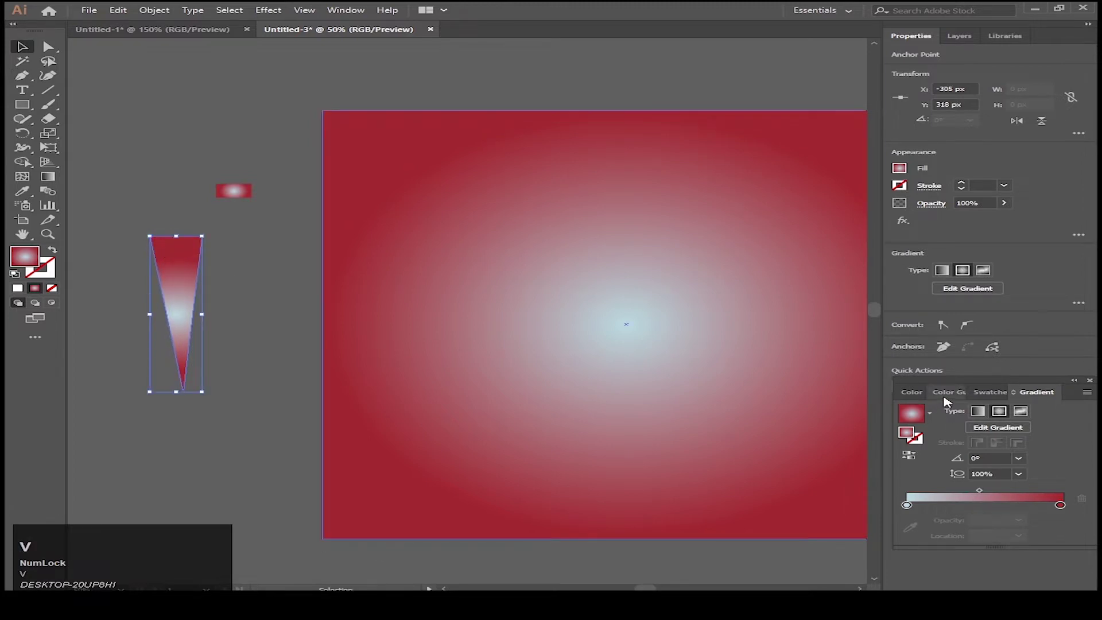
click(996, 397)
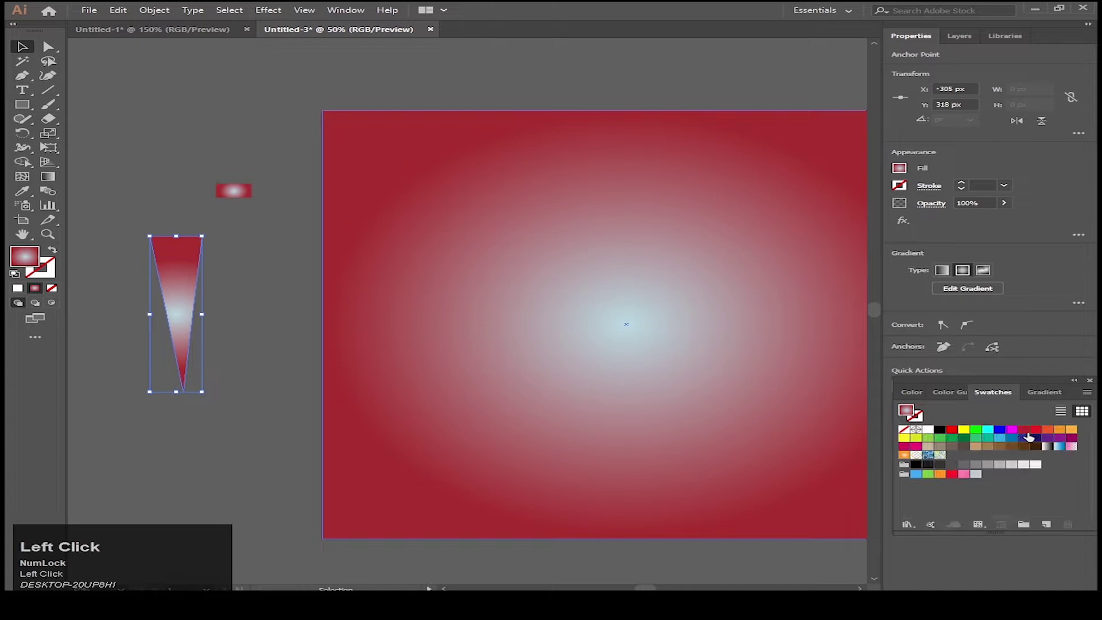
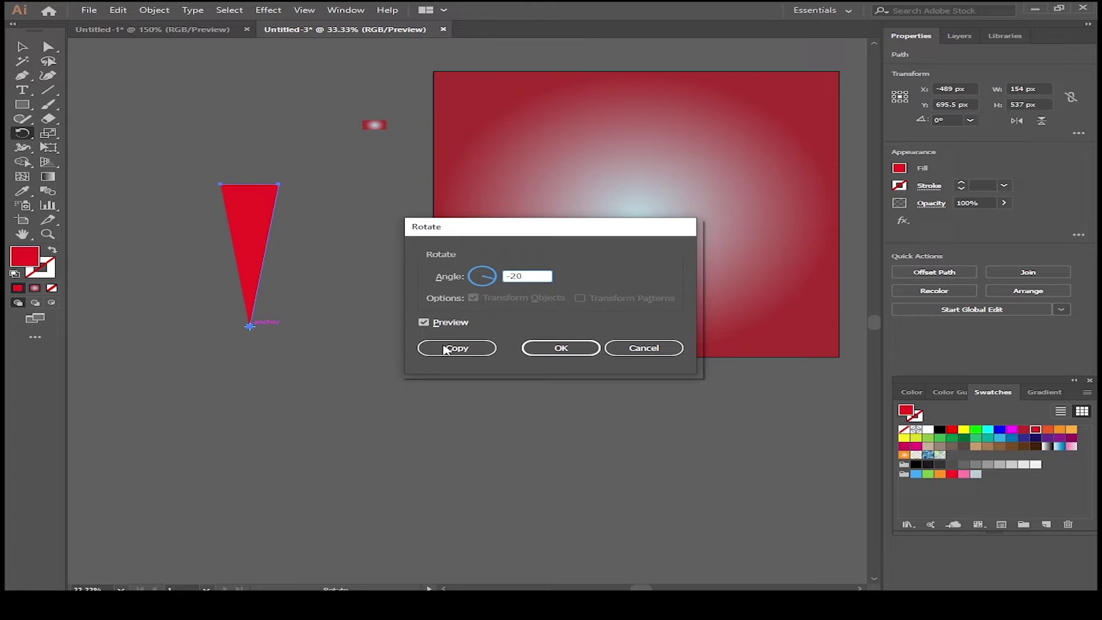
Copy the triangle at -20° and repeat it around the tip into a full sunburst.
click(429, 328)
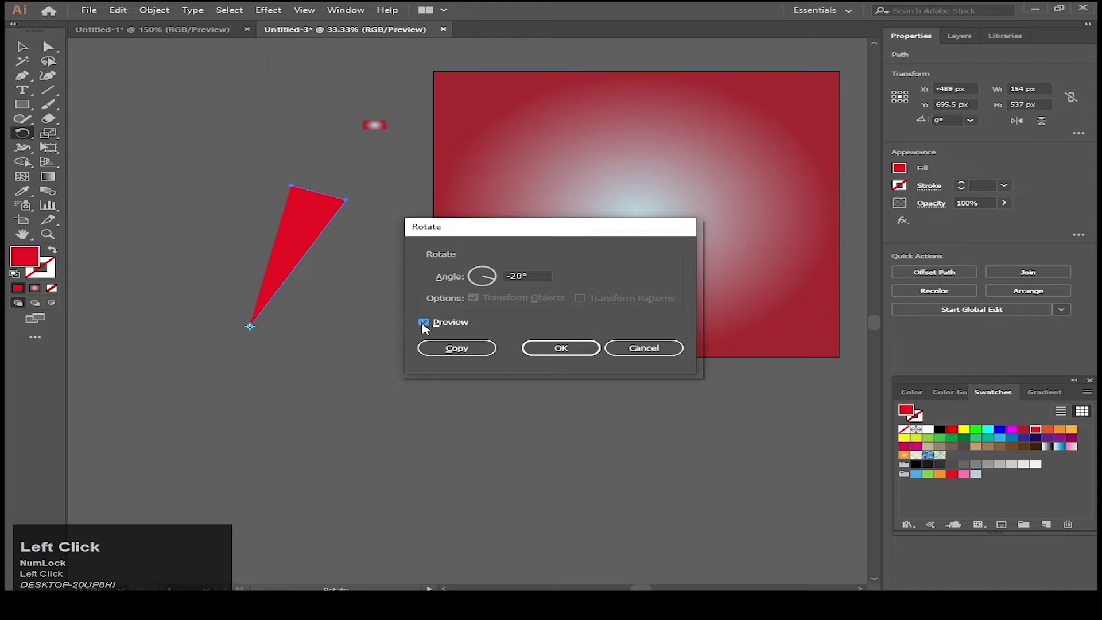
click(447, 351)
key(ctrl+d)
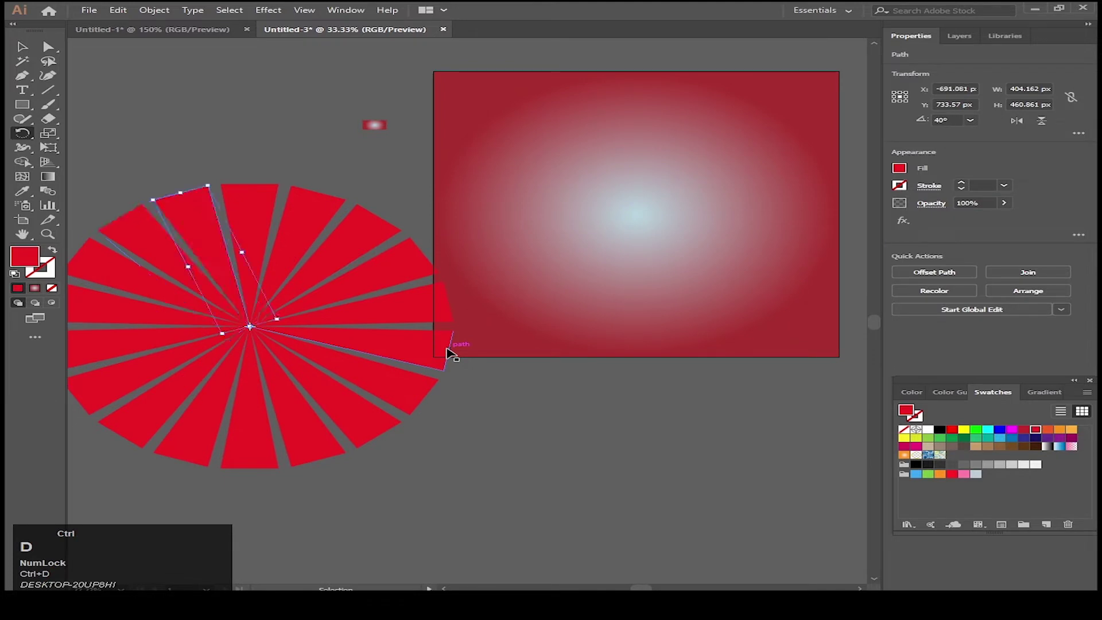
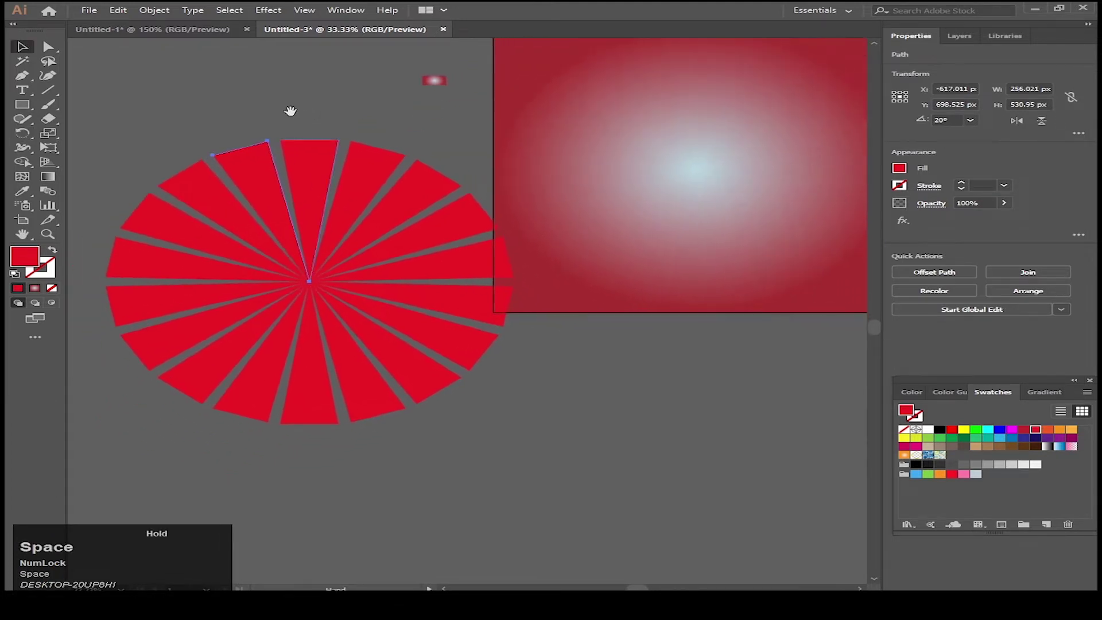
Group the sunburst triangles, centre them on the artboard and place the shoe photo.
click(601, 179)
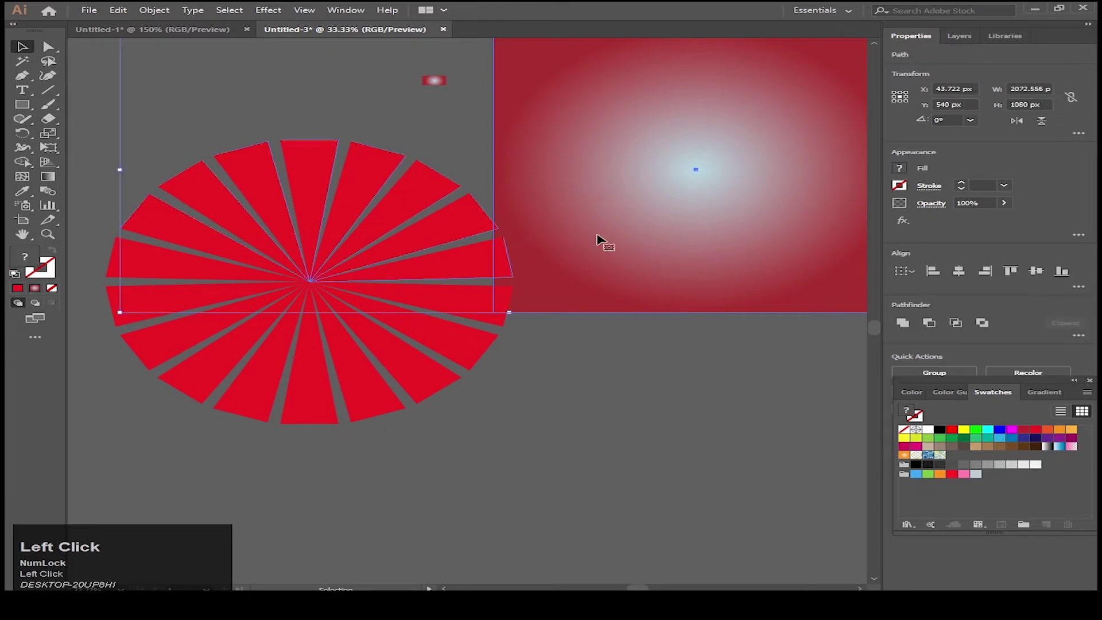
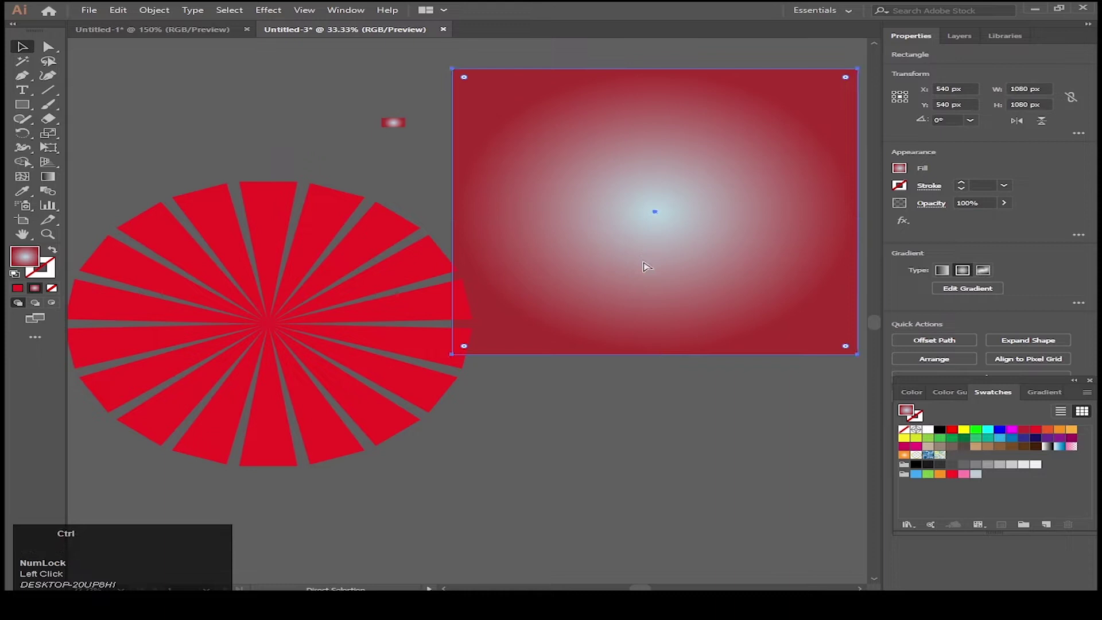
key(ctrl+2)
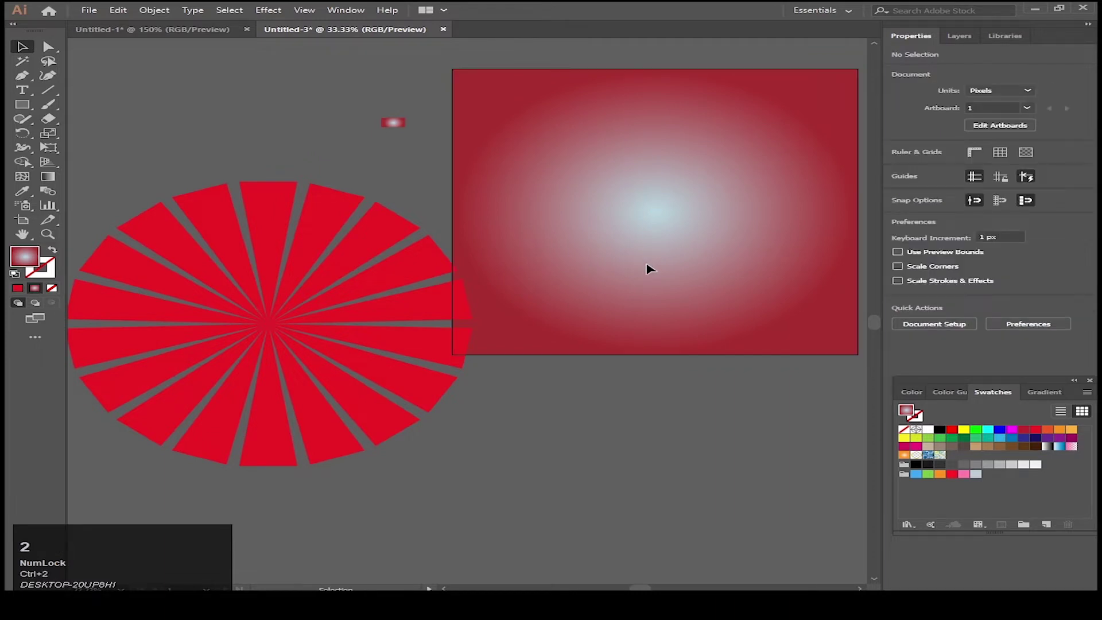
click(162, 8)
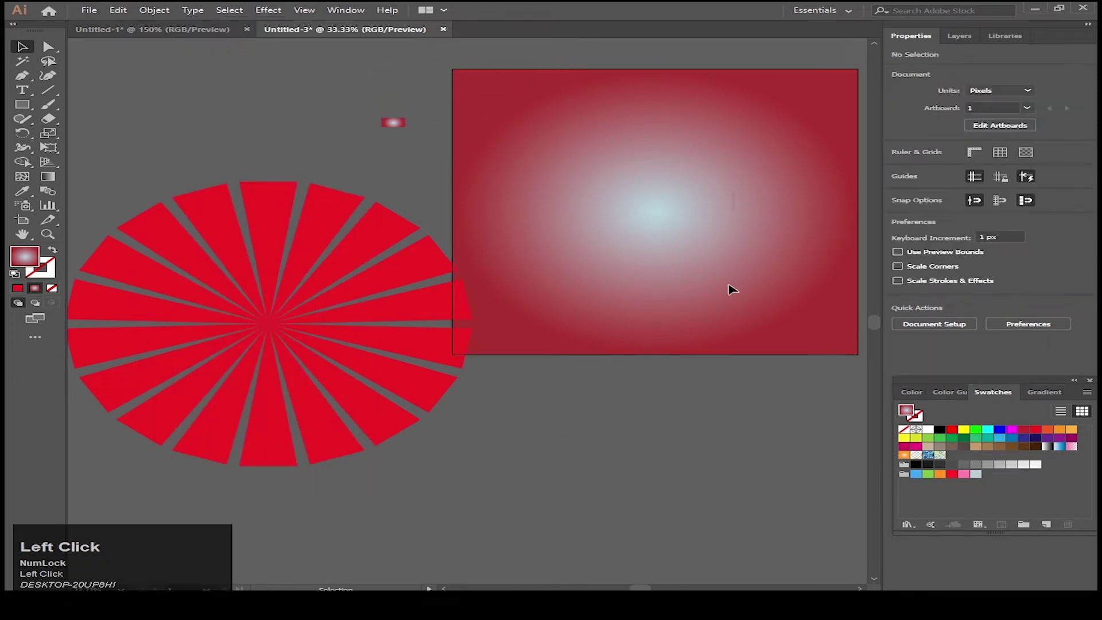
click(671, 266)
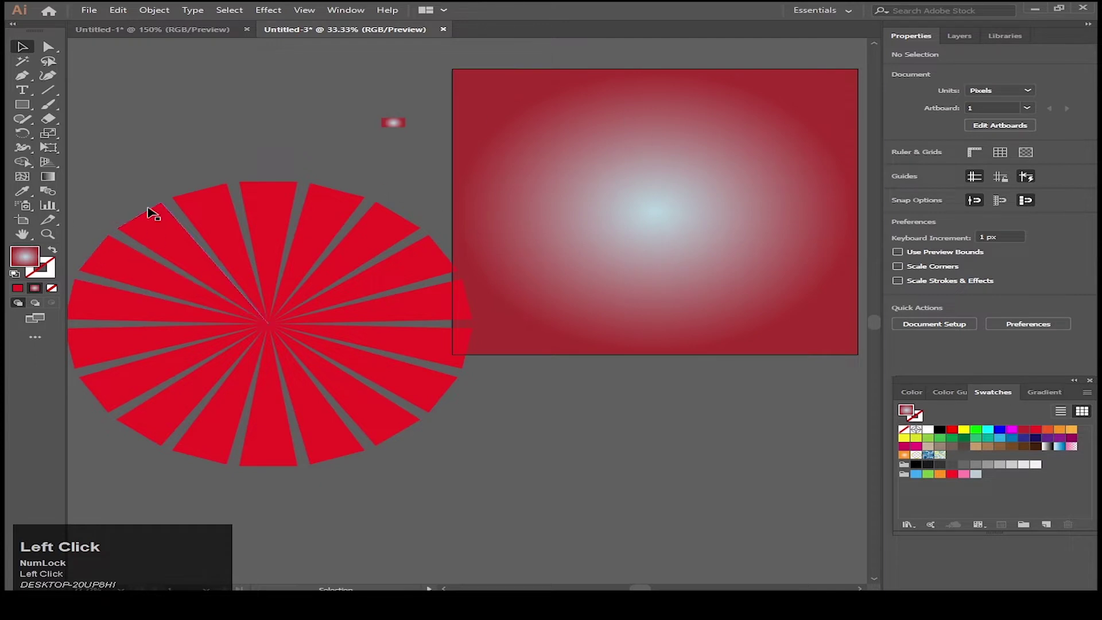
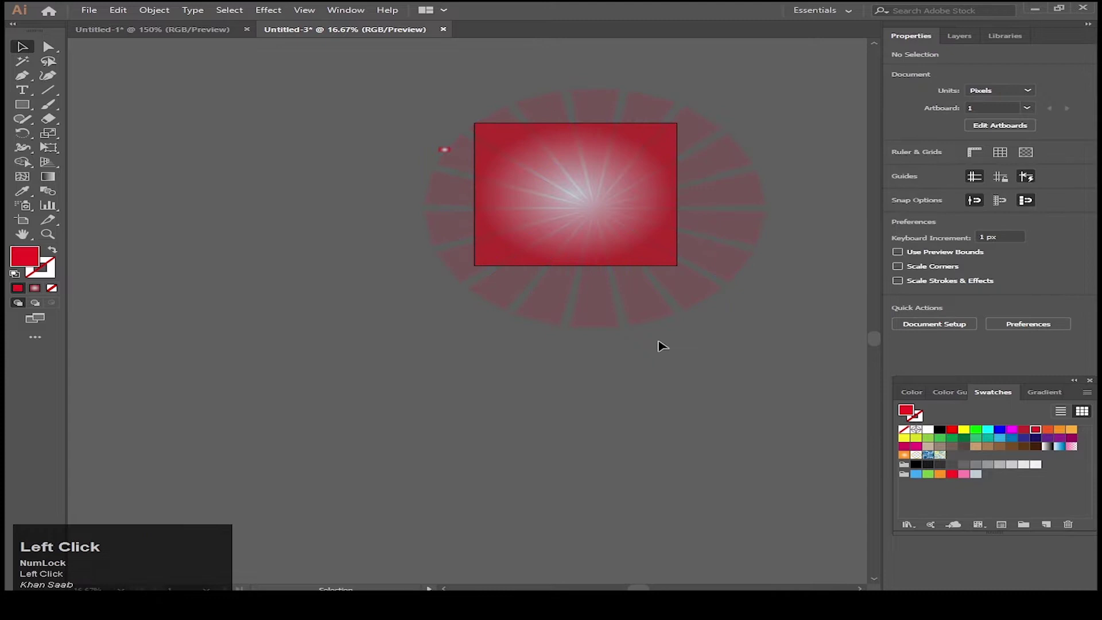
scroll(up, 3)
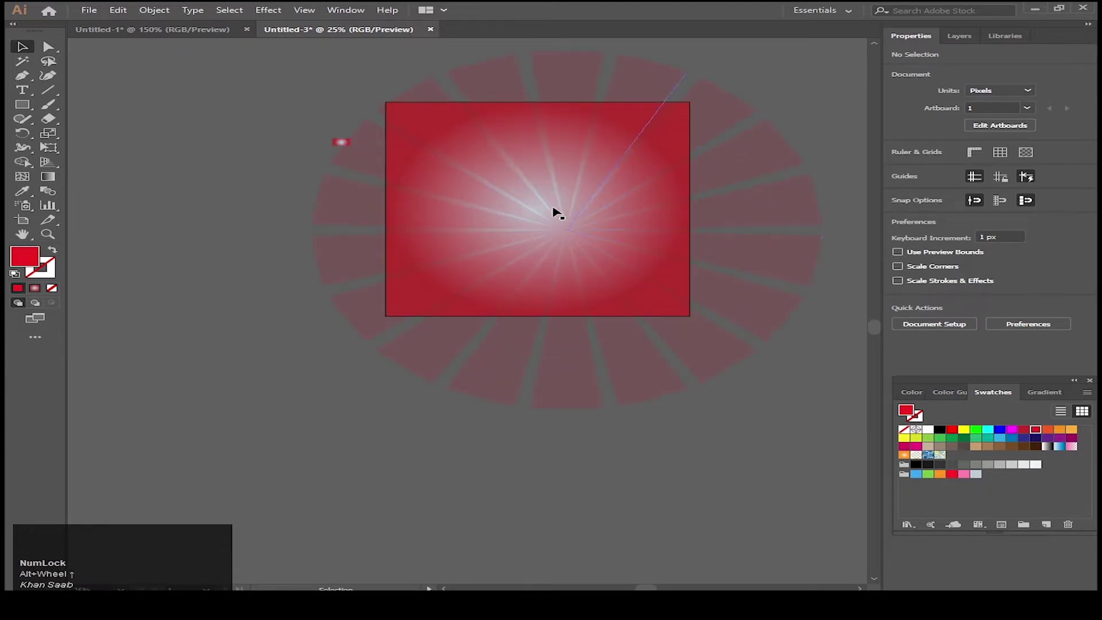
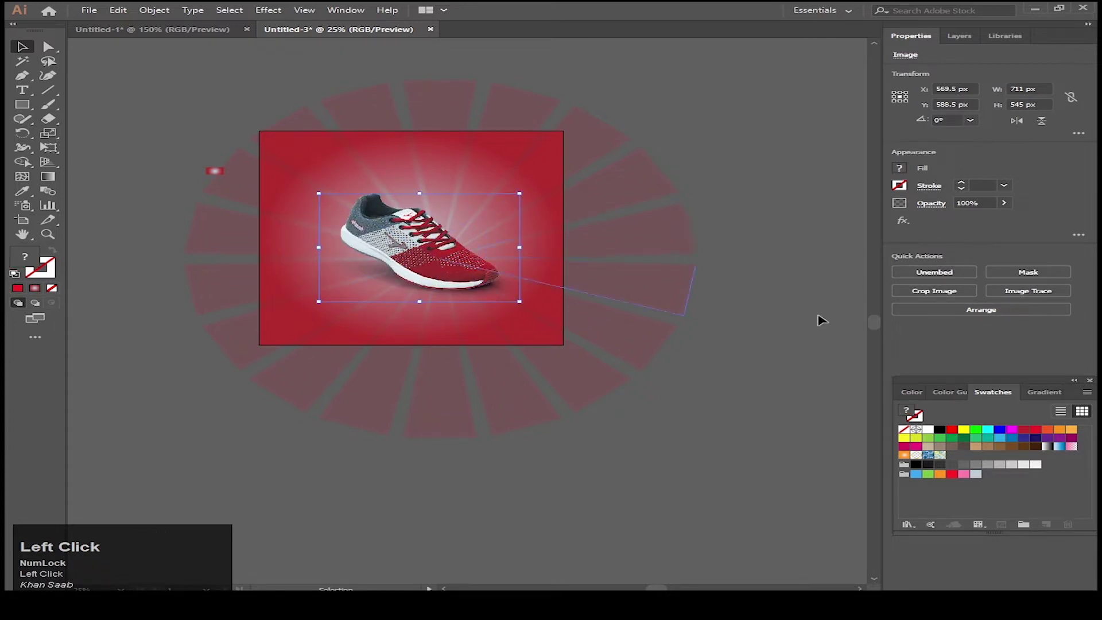
Embed and enlarge the shoe photo, then set the sunburst rays to 14% opacity.
scroll(up, 3)
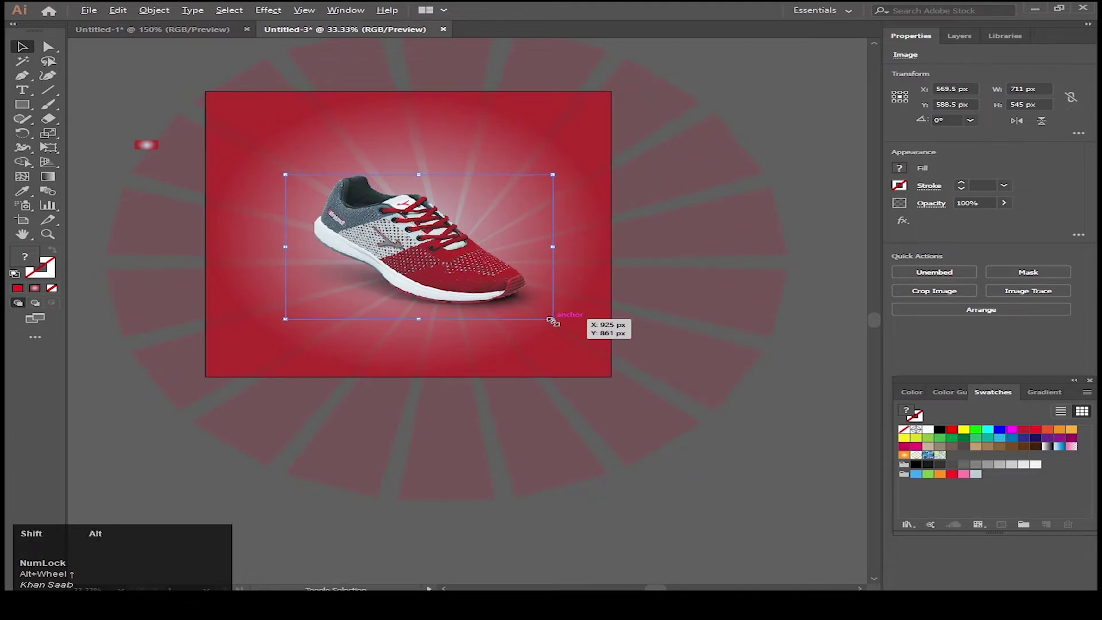
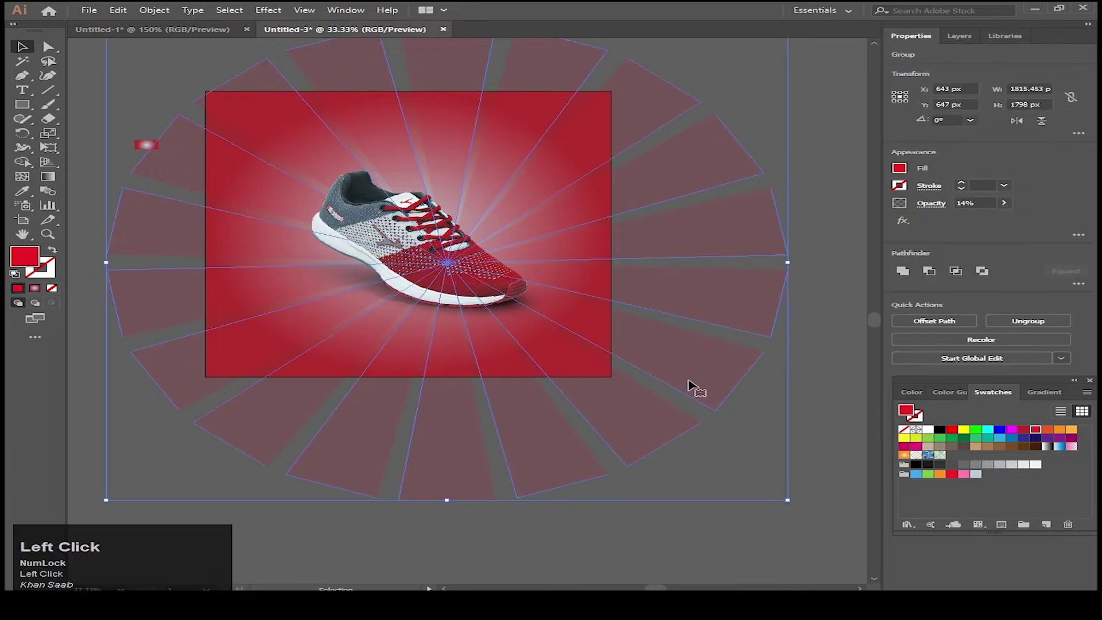
key(ctrl+2)
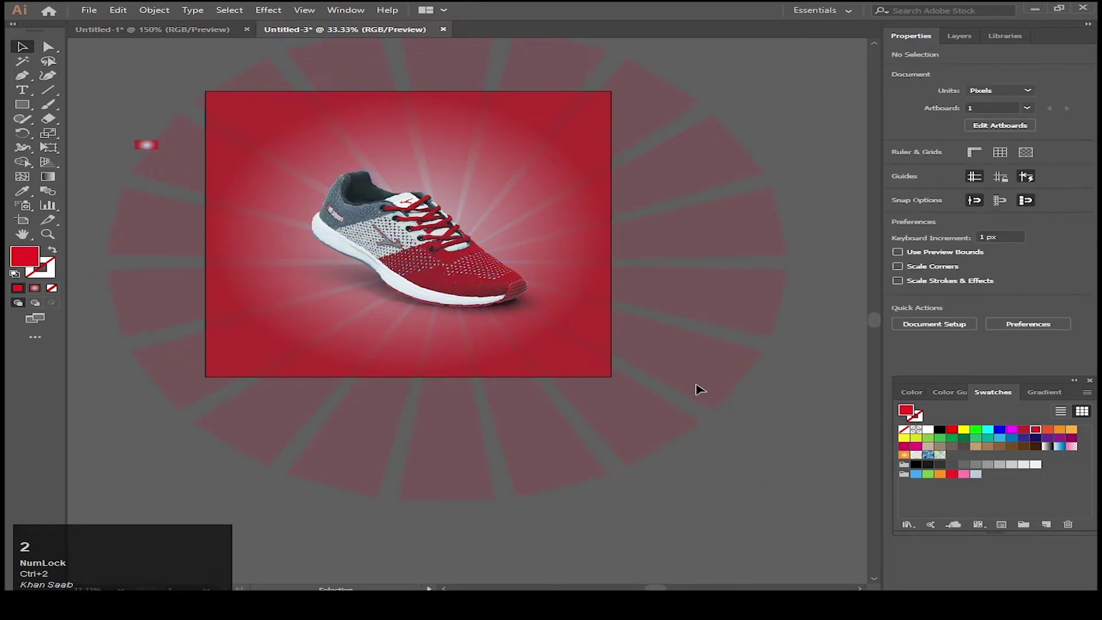
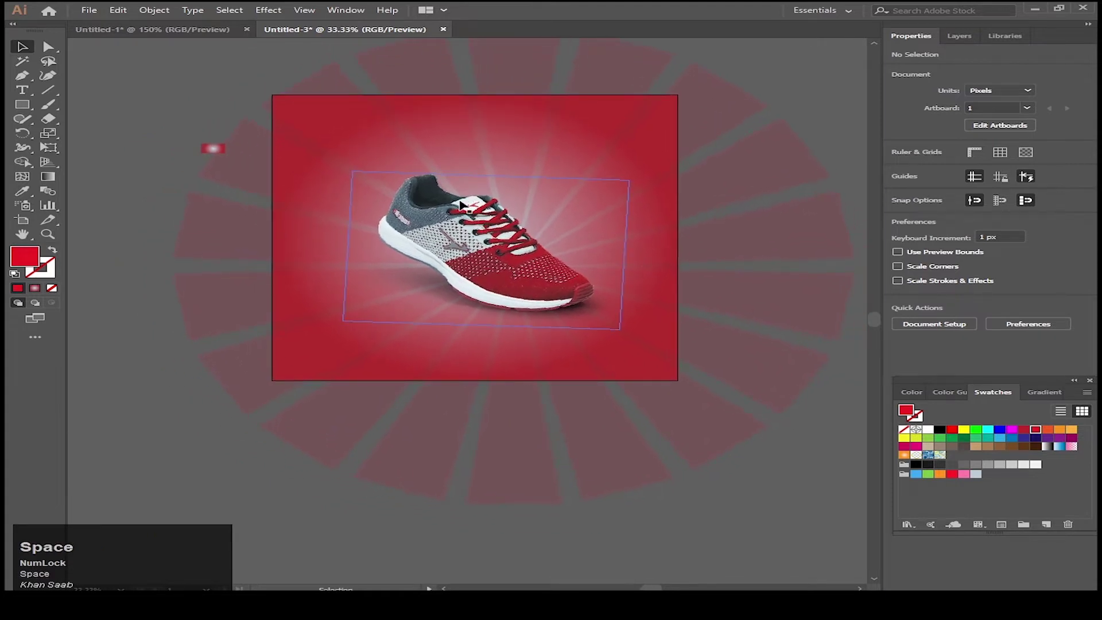
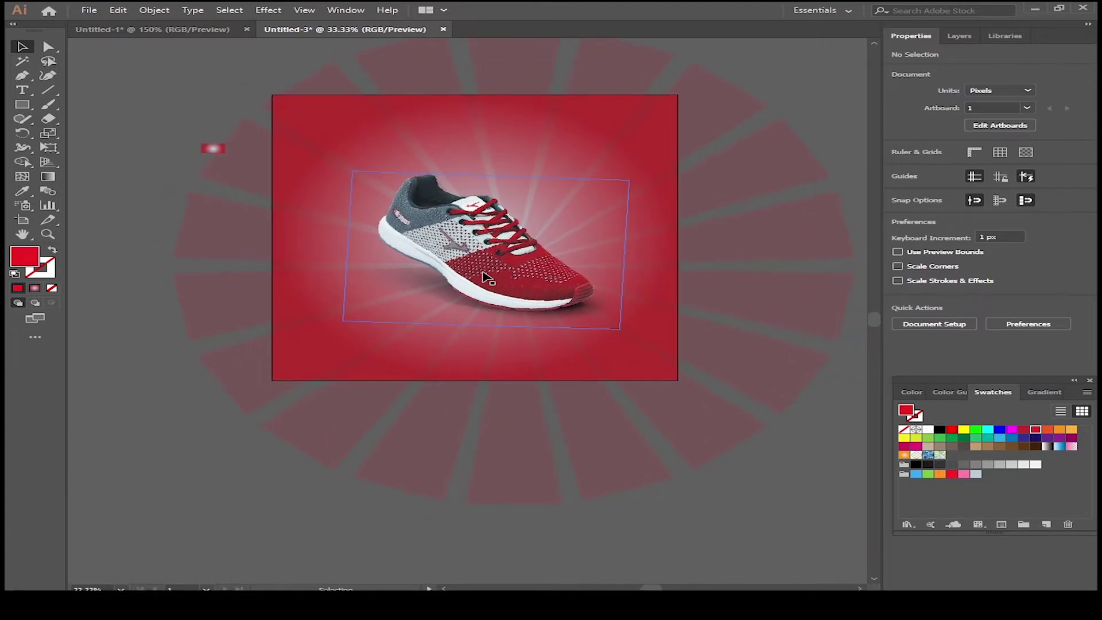
key(space)
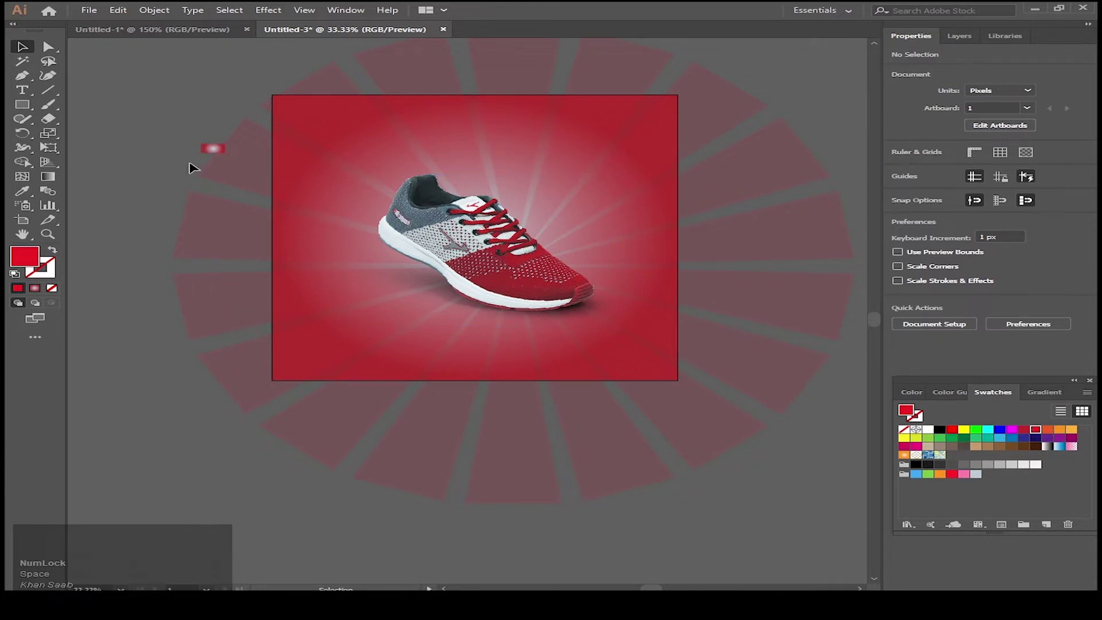
Draw a white bar across the top of the poster above the shoe.
right_click(27, 109)
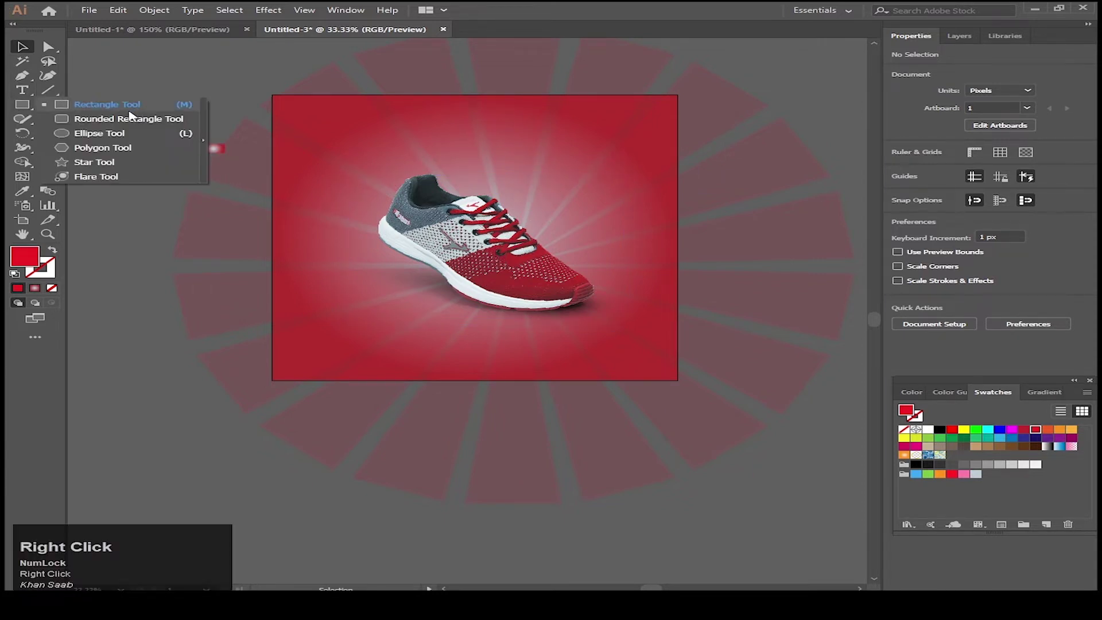
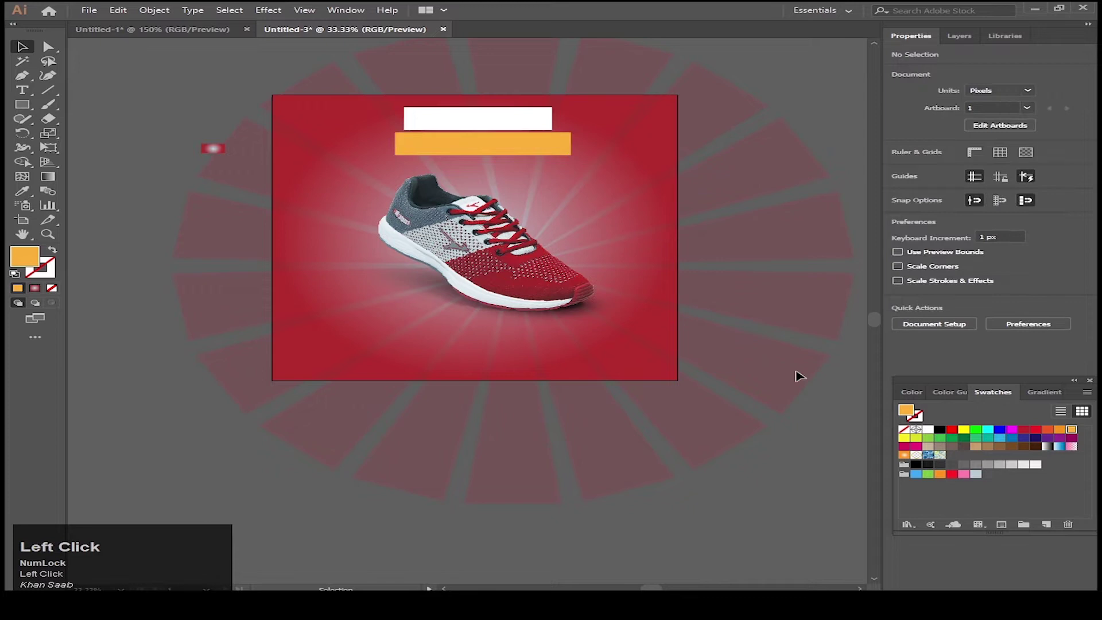
scroll(up, 3)
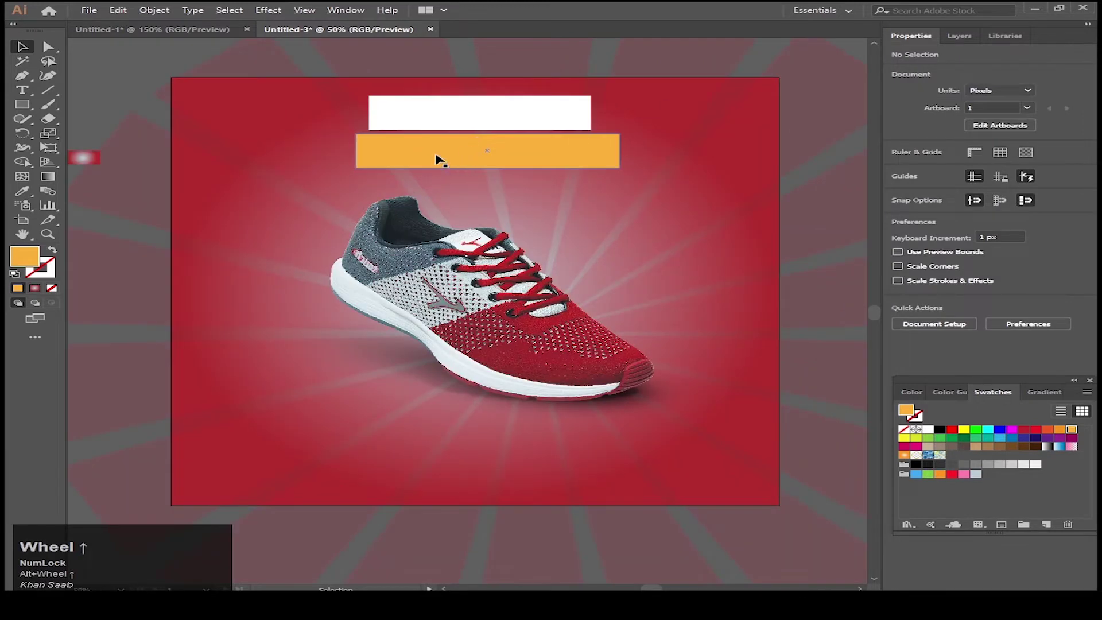
Add a wider orange bar below the white one and nudge it up into place.
click(504, 154)
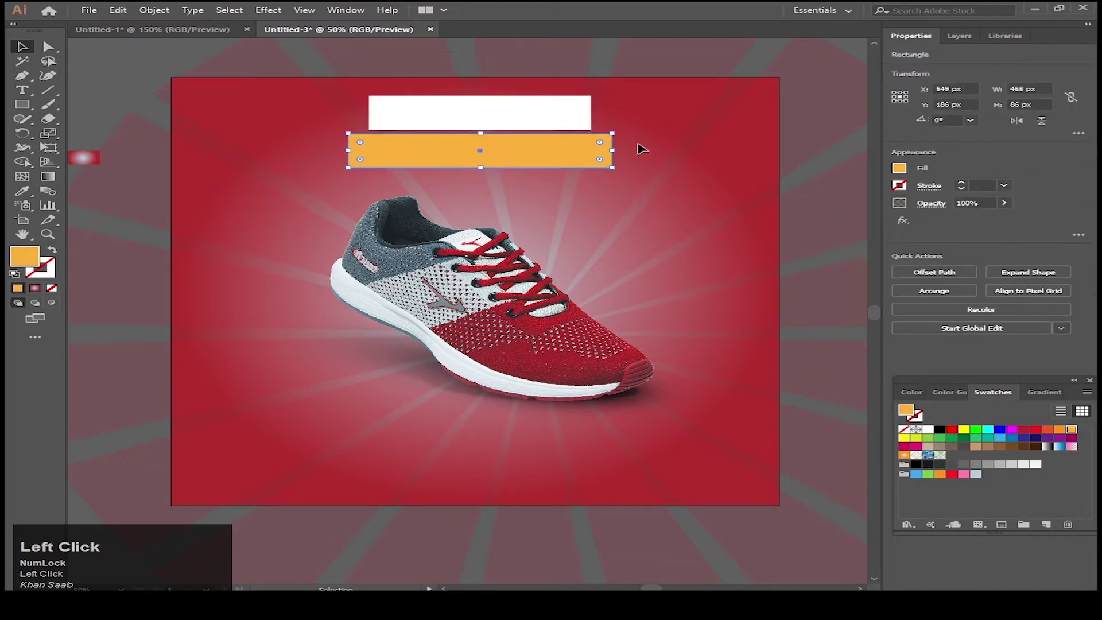
key(Up)
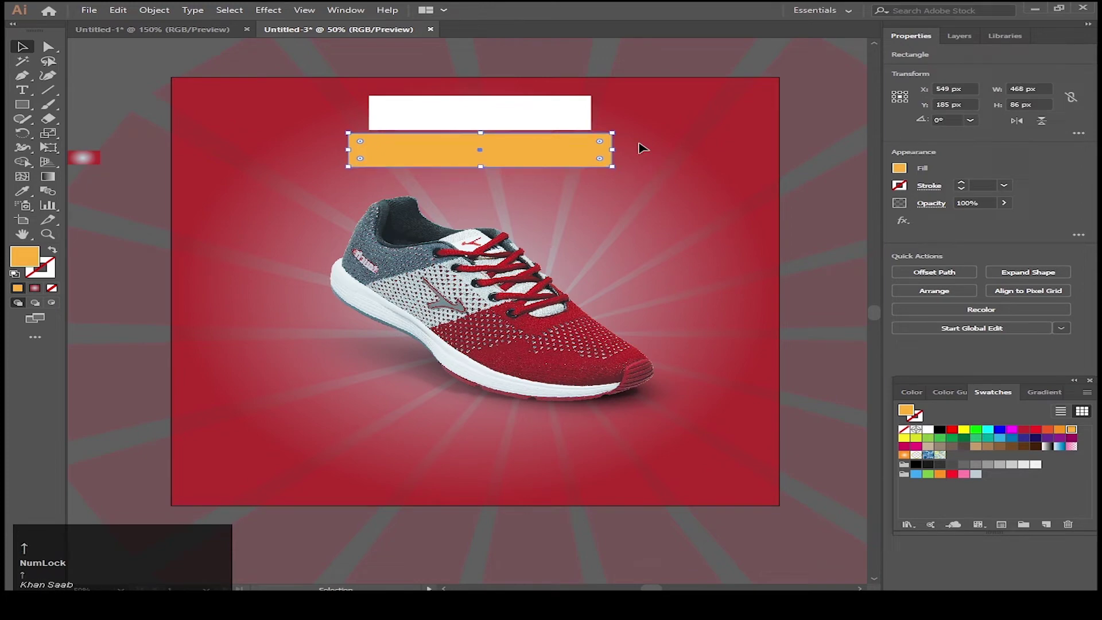
click(840, 153)
scroll(up, 3)
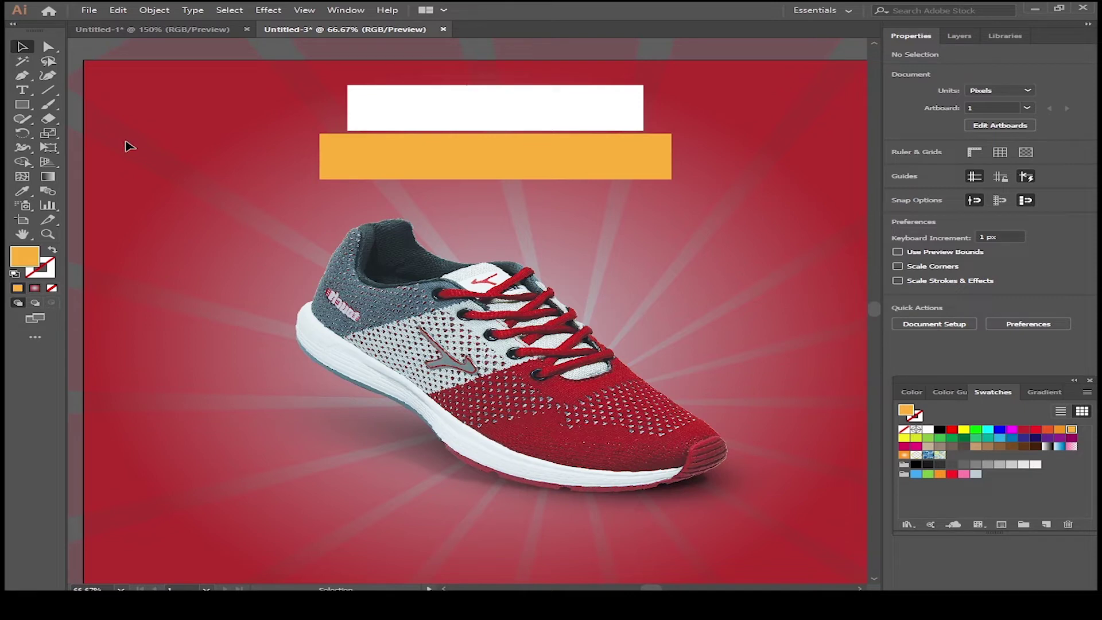
Add an EXCLUSIVE heading in condensed semibold type at 60 pt on the white bar.
key(t)
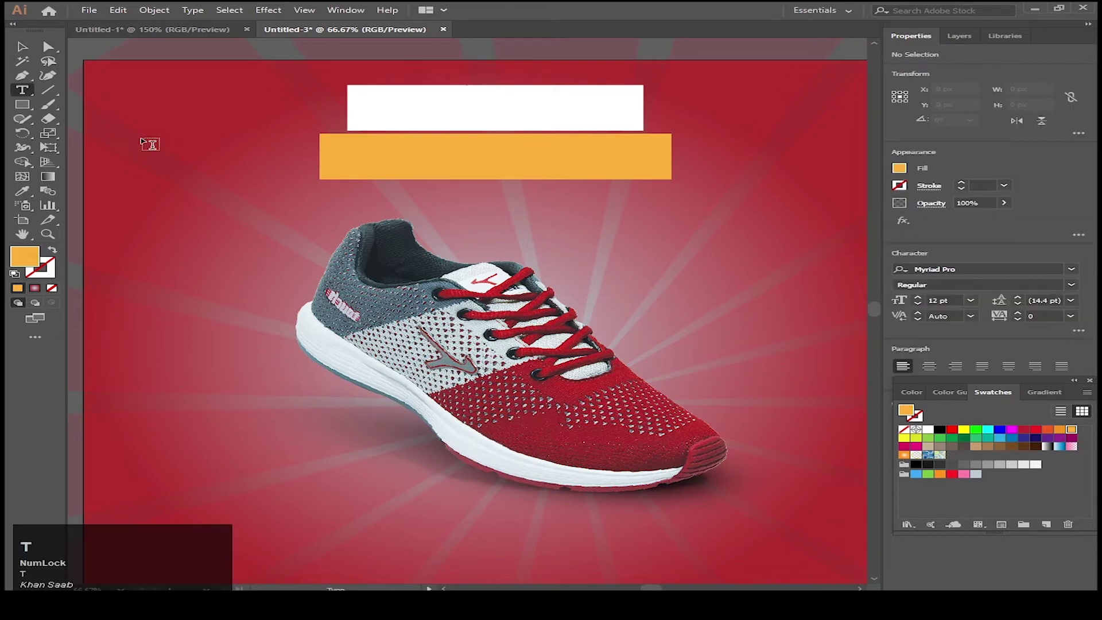
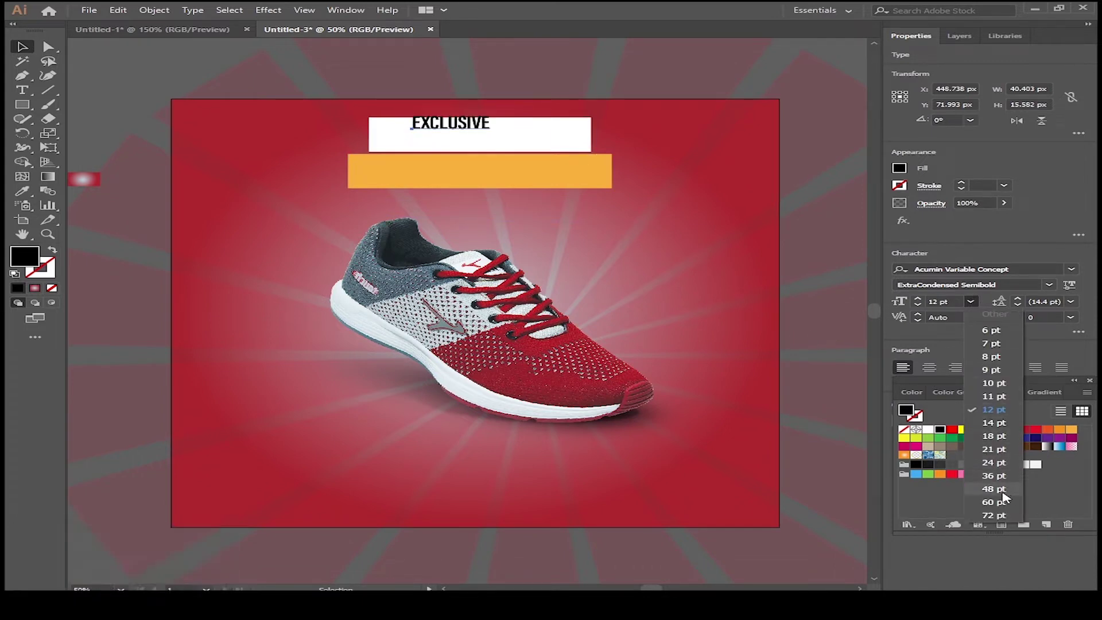
click(1007, 495)
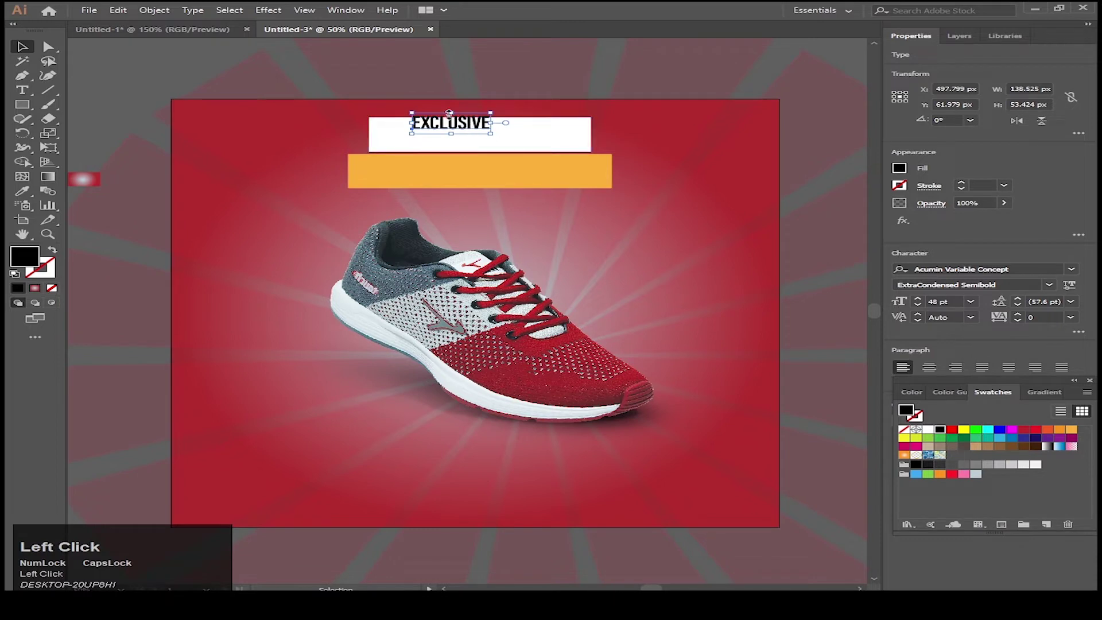
click(971, 309)
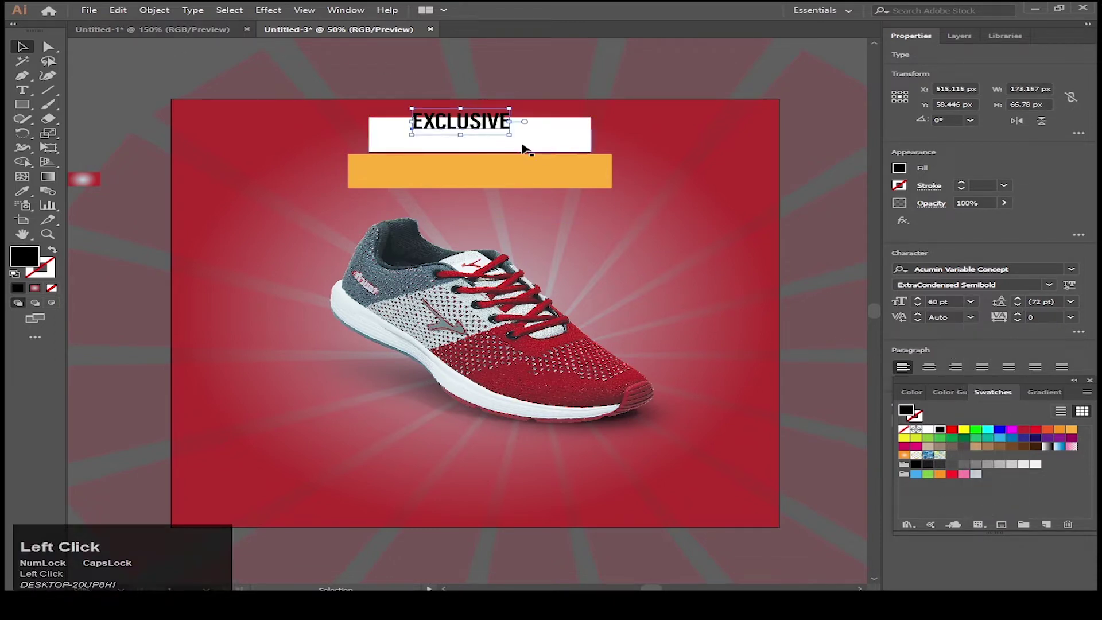
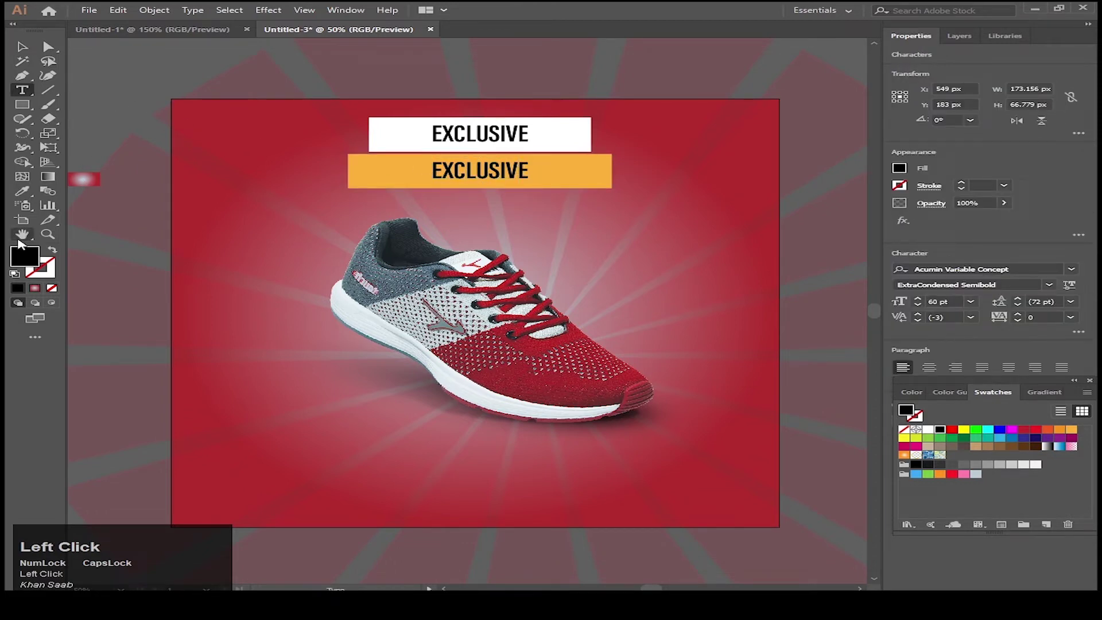
Retype the copied heading on the orange bar as COLLECTION.
key(Right)
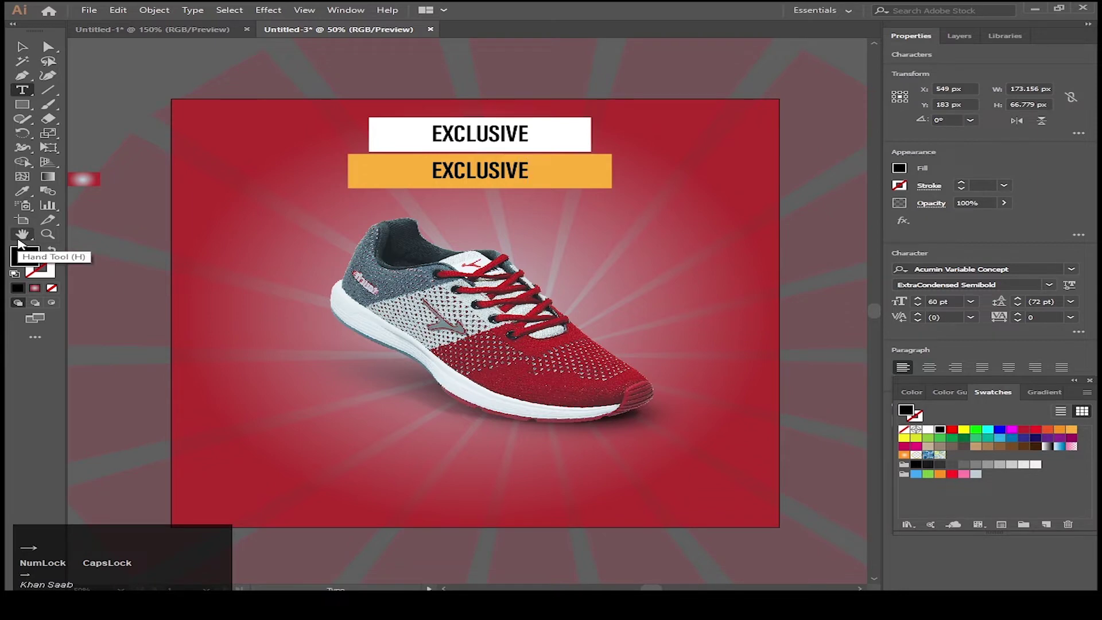
key(shift+Left)
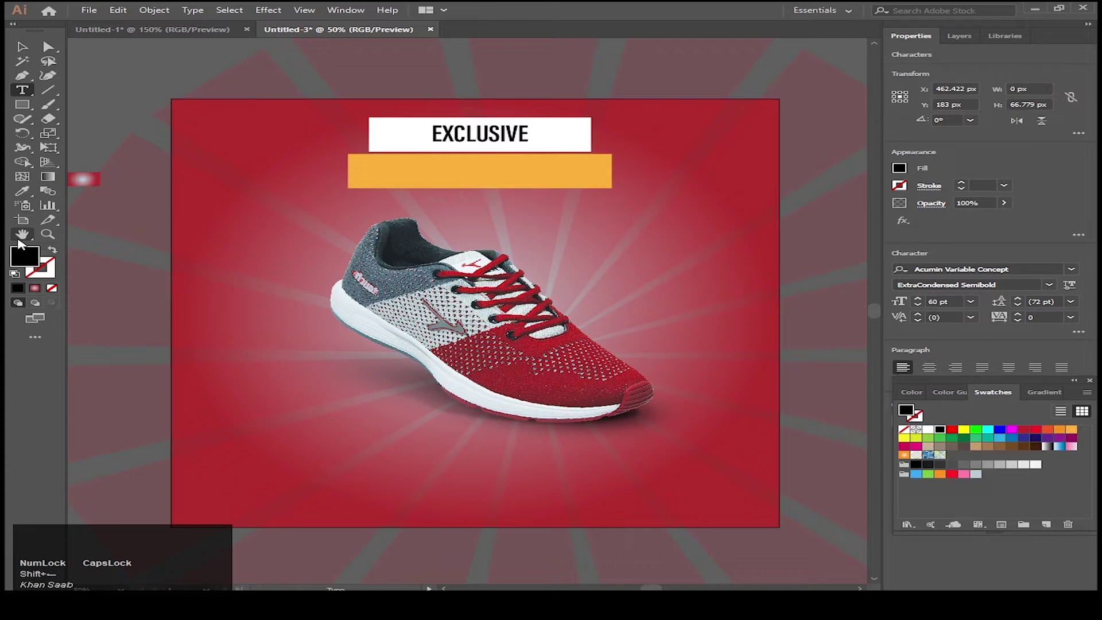
text(collection)
scroll(up, 3)
Set both headings to 72 pt with tracking 25 in the Character panel.
key(ctrl+t)
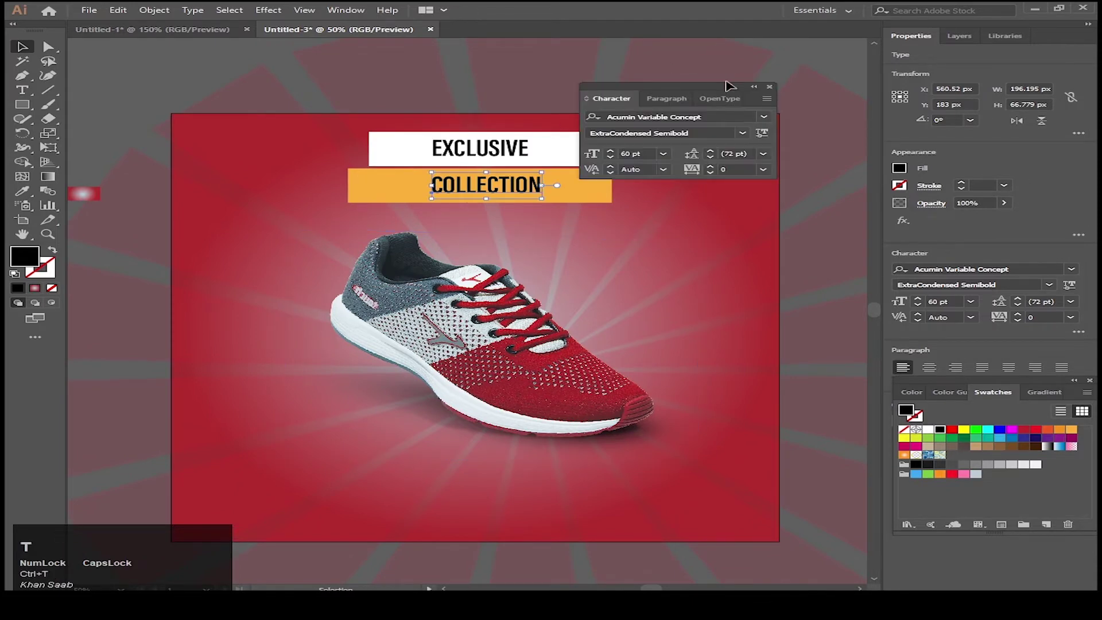
drag(704, 89, 827, 69)
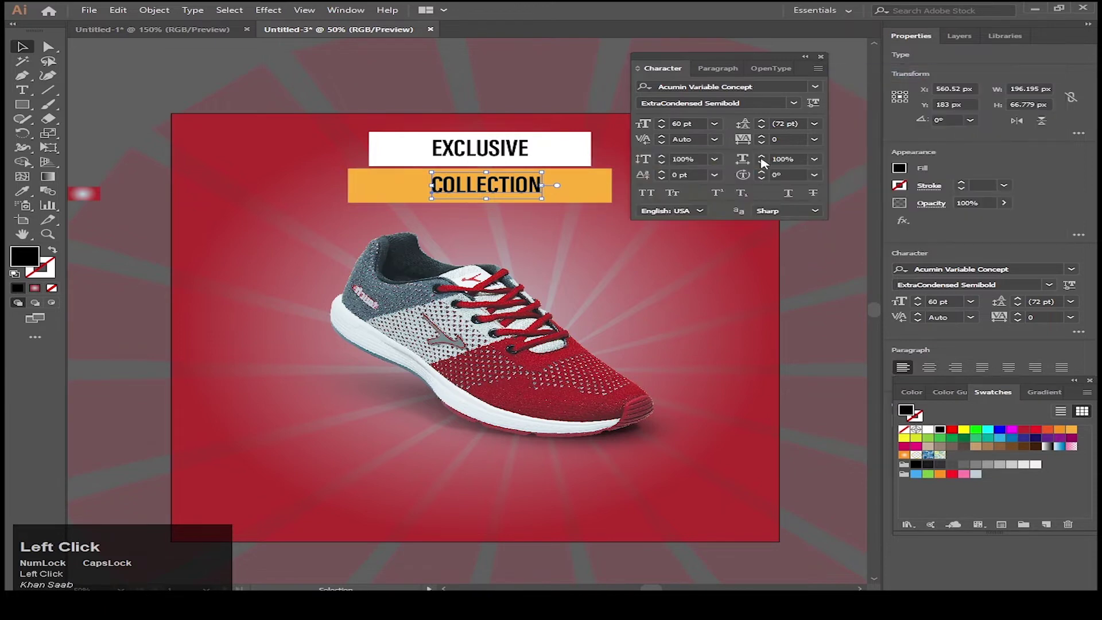
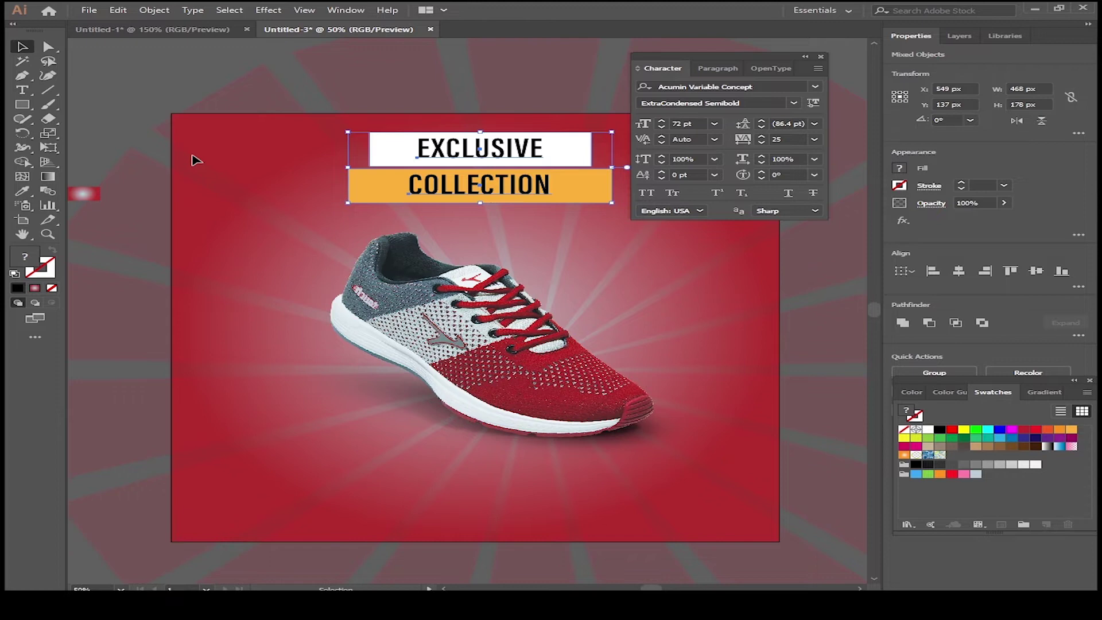
key(e)
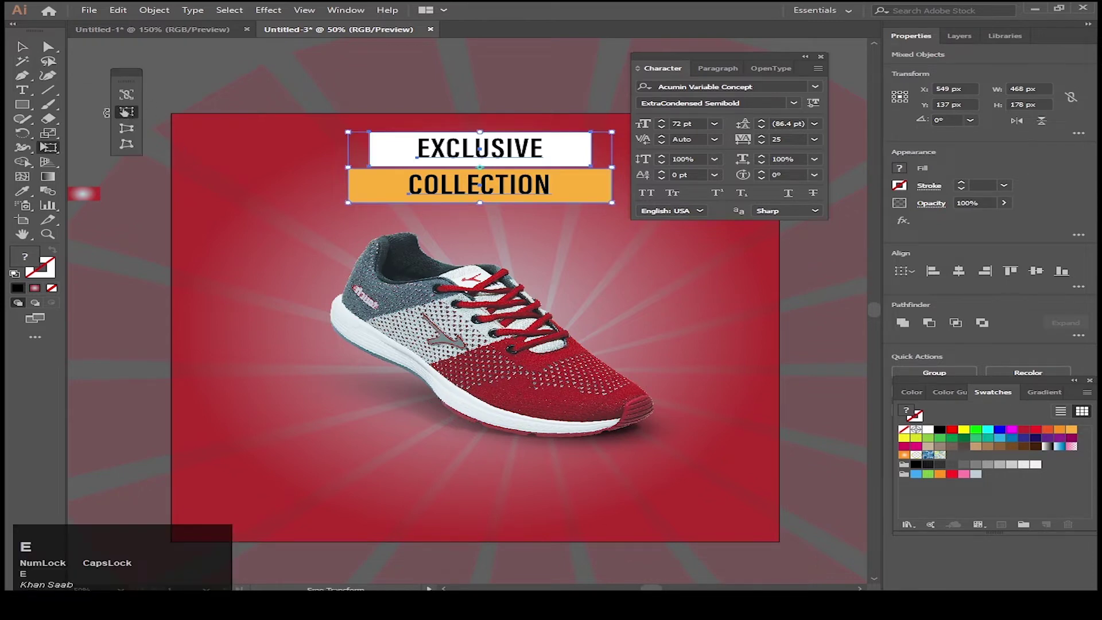
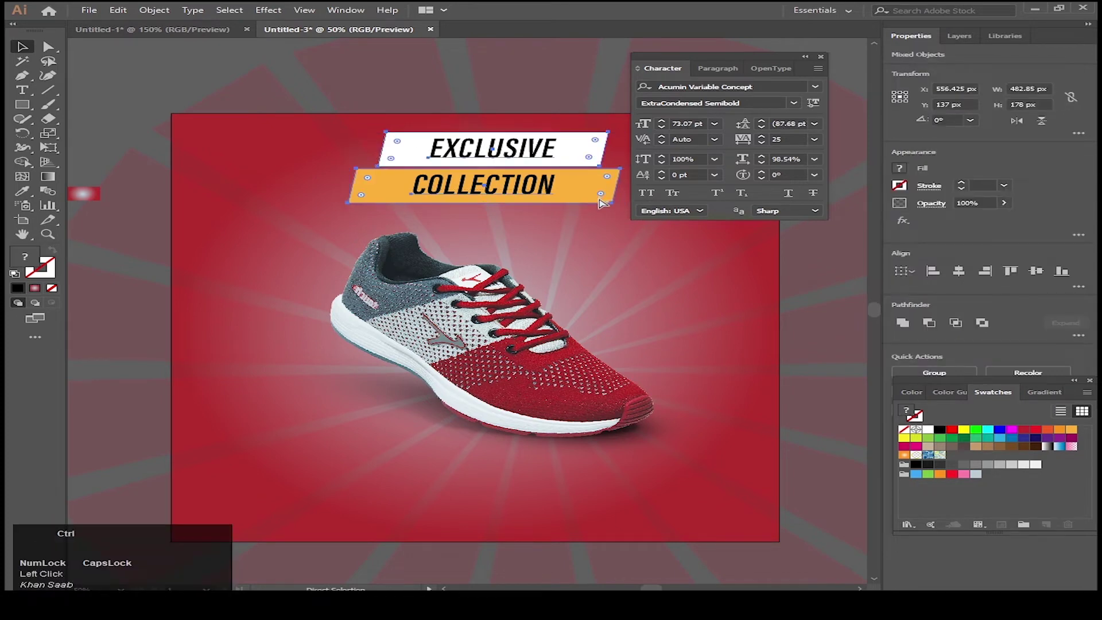
Skew both bars and headings with Free Transform and group them (Ctrl+G).
key(ctrl+g)
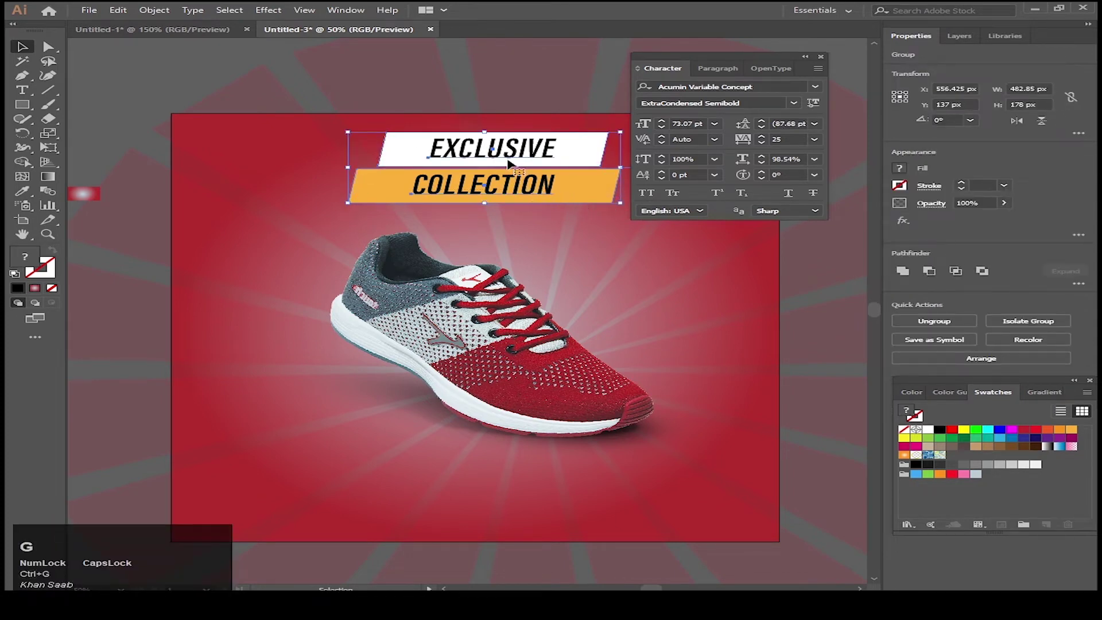
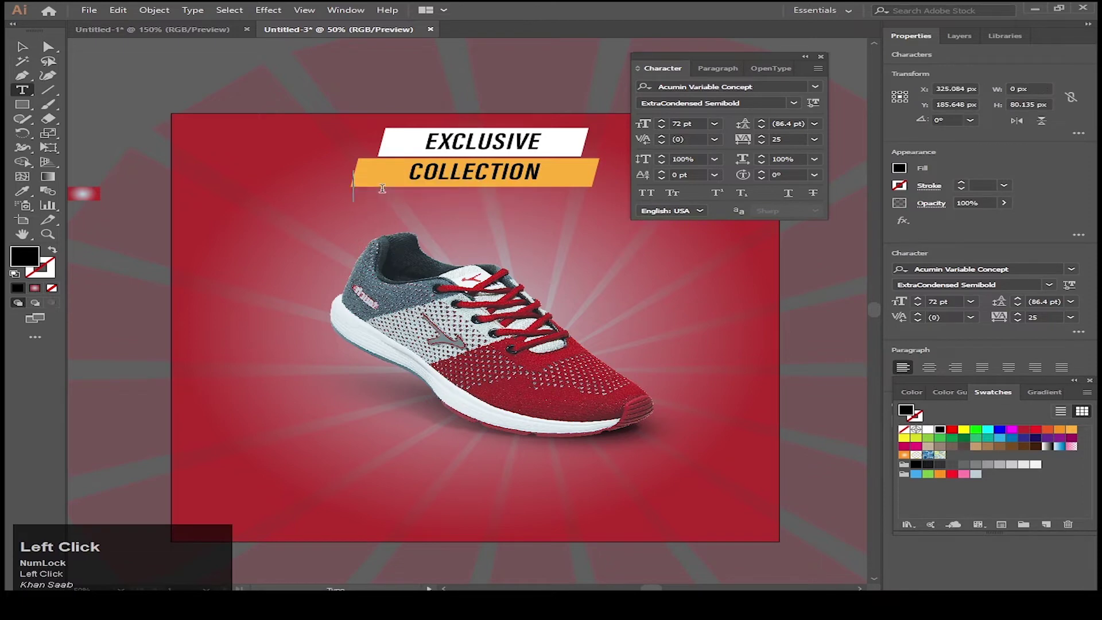
Enter the tagline text BEST RUNNING SHOES with the Type Tool beneath the banner.
text(ber)
text(st)
key(space)
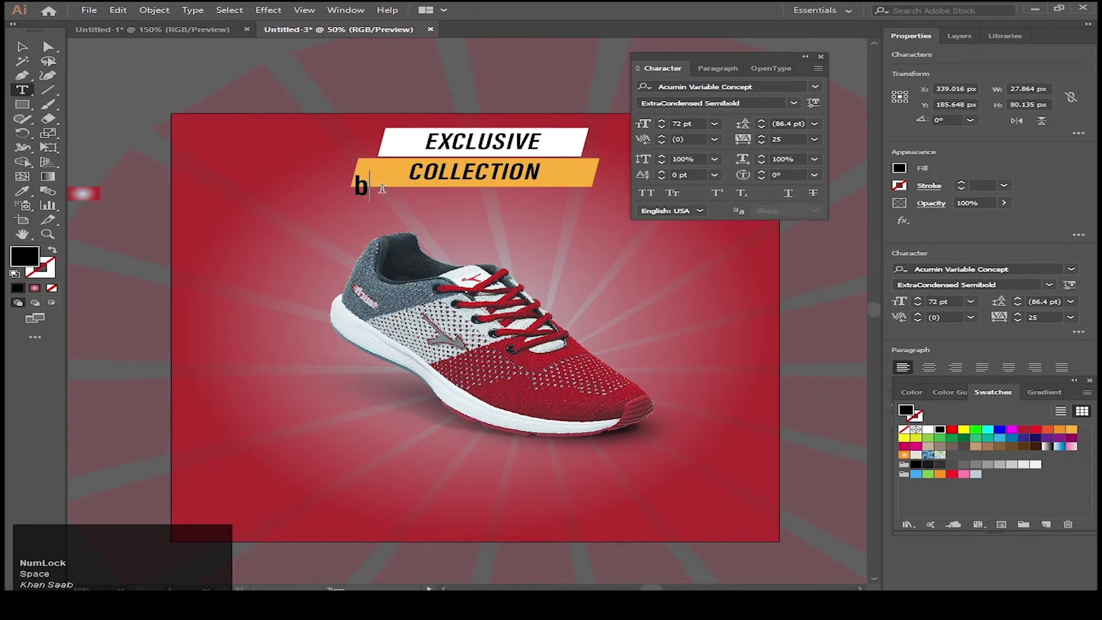
text(best)
key(space)
text(running)
key(space)
text(shoes)
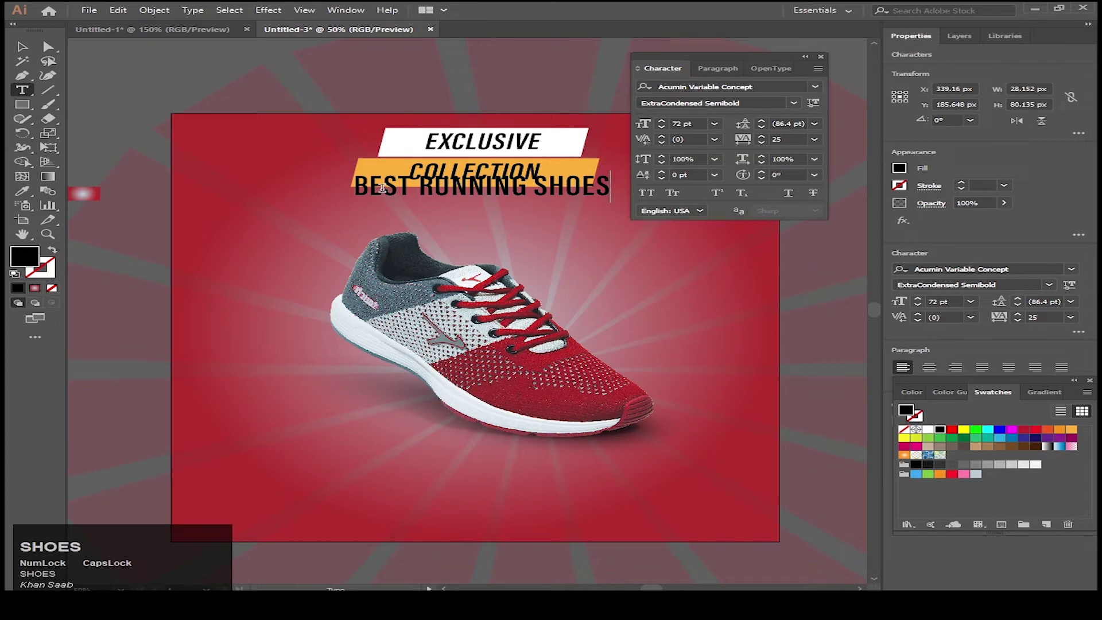
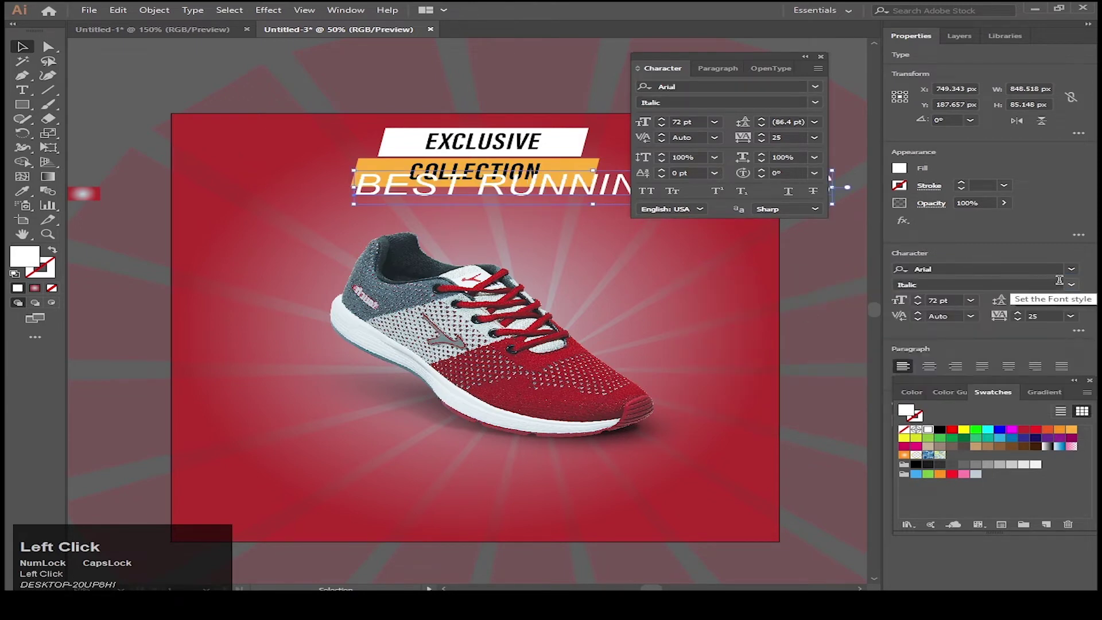
Style the tagline Arial 18 pt white with tracking 700 and nudge it up into place.
click(1076, 289)
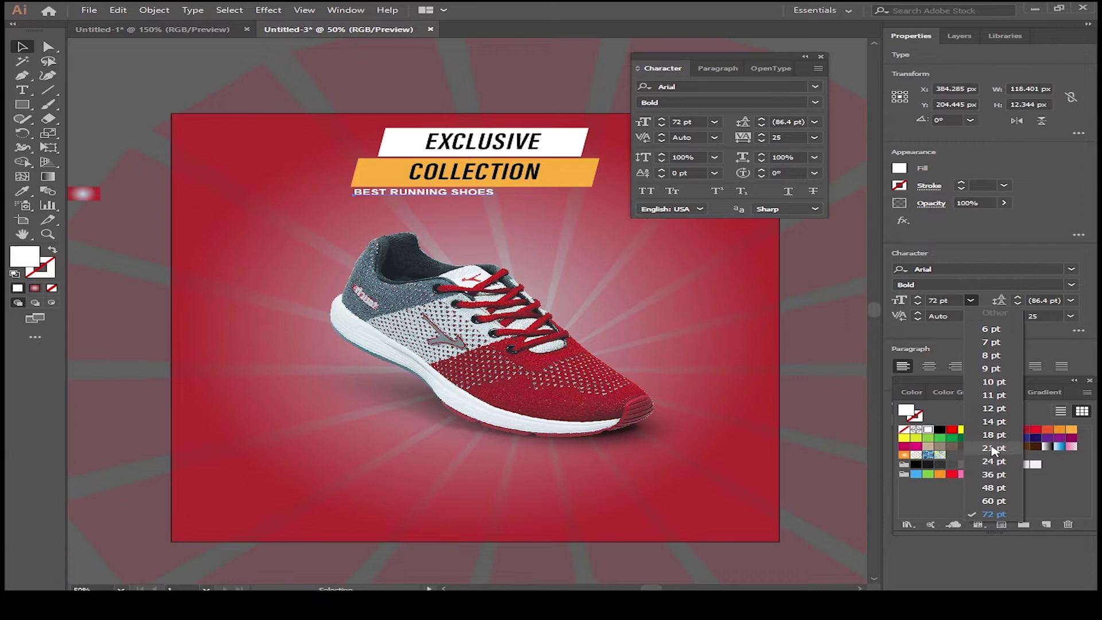
click(997, 451)
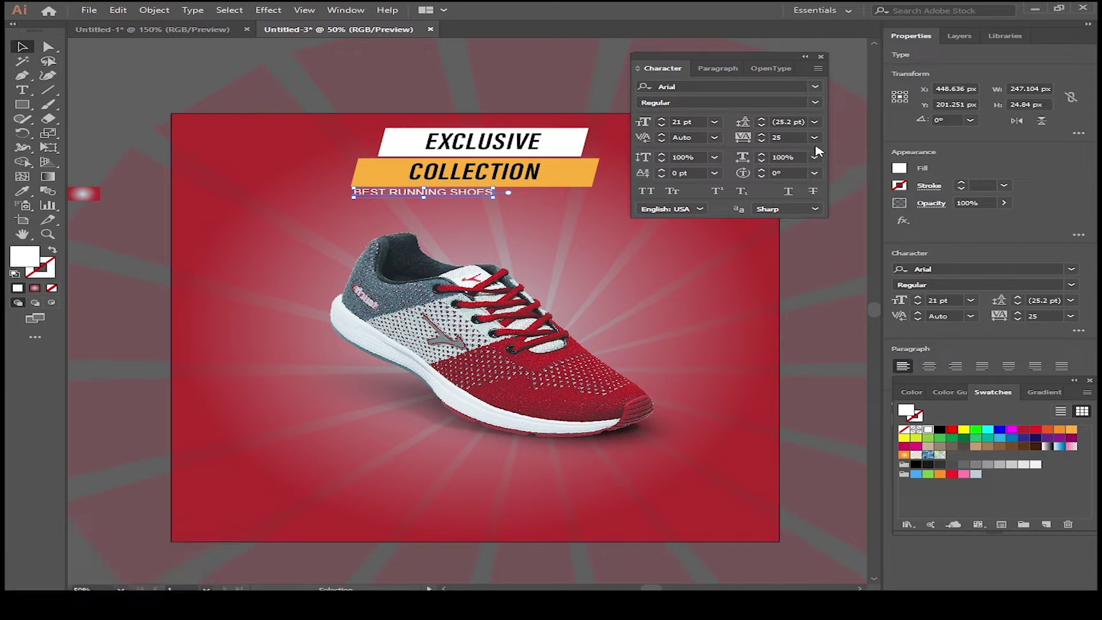
click(822, 144)
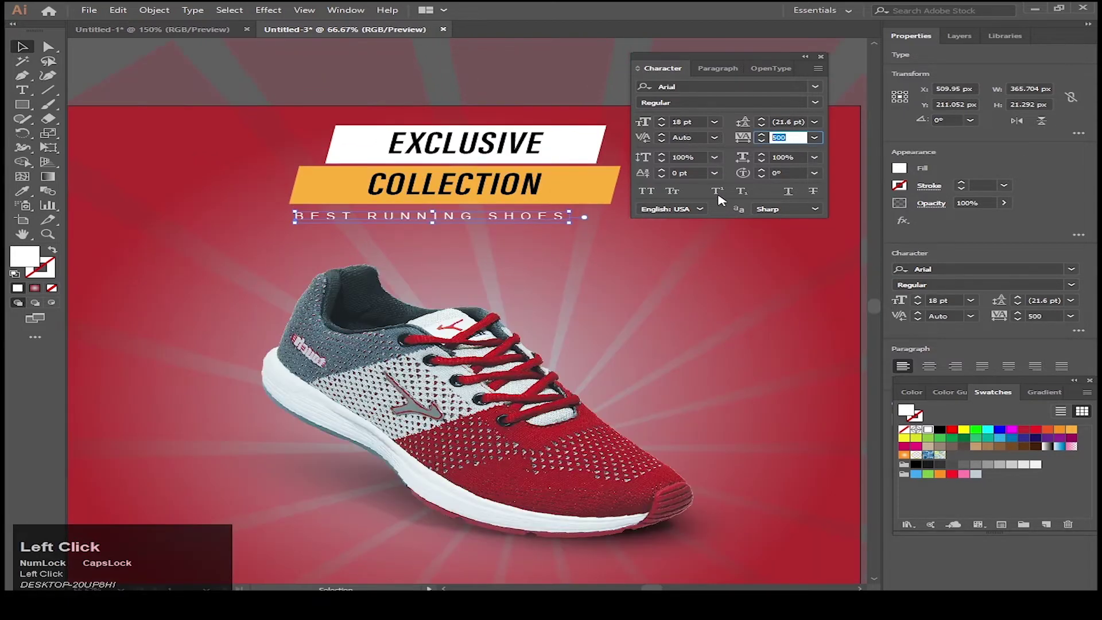
key(Return)
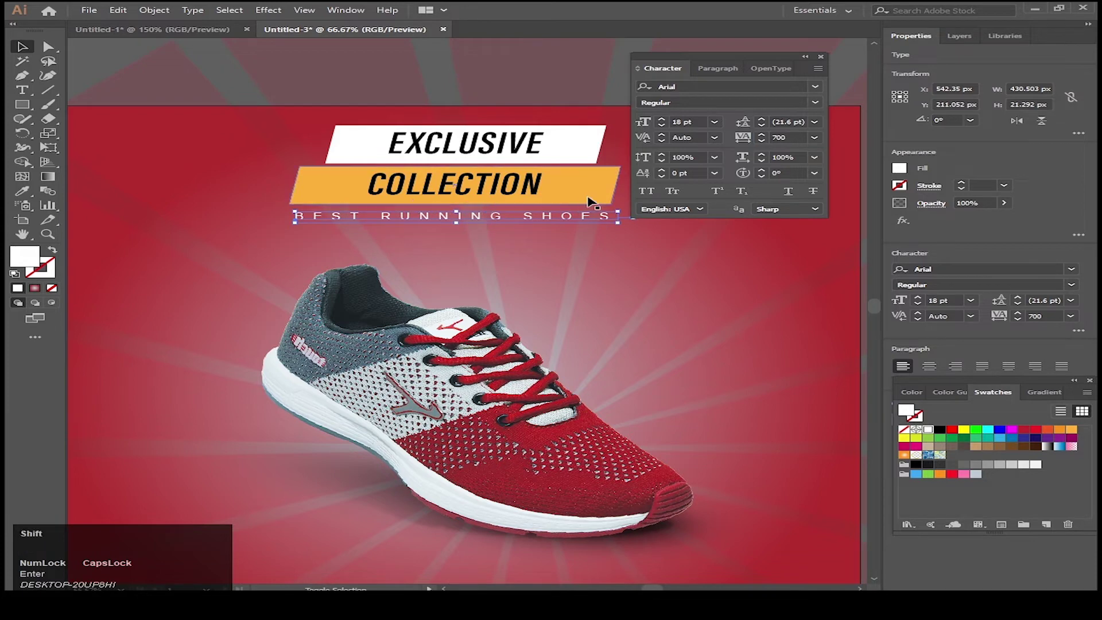
click(593, 200)
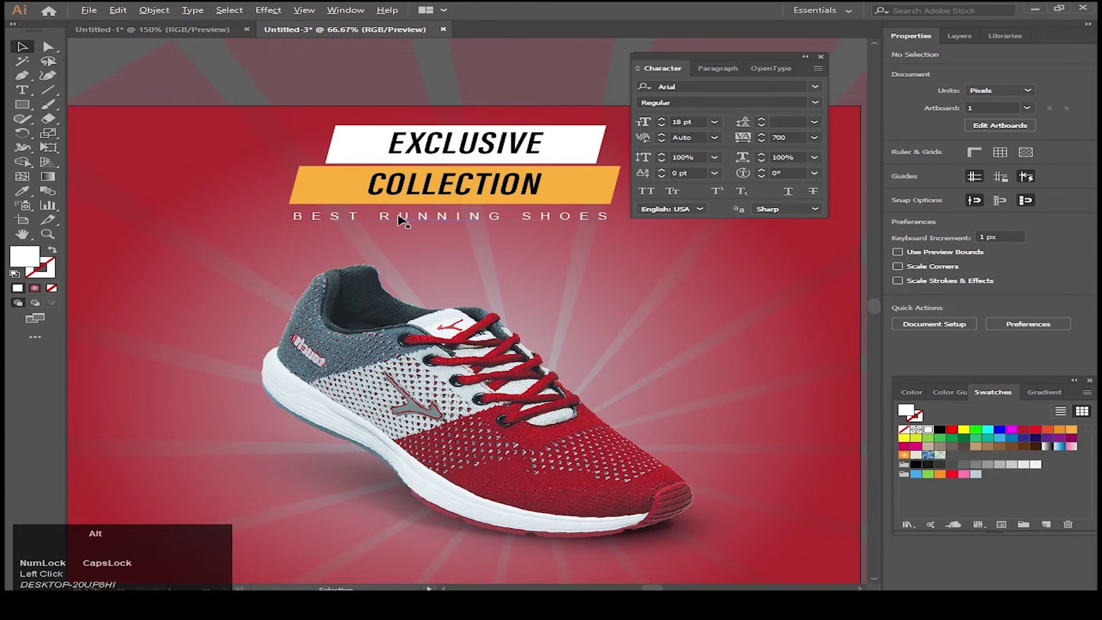
click(457, 223)
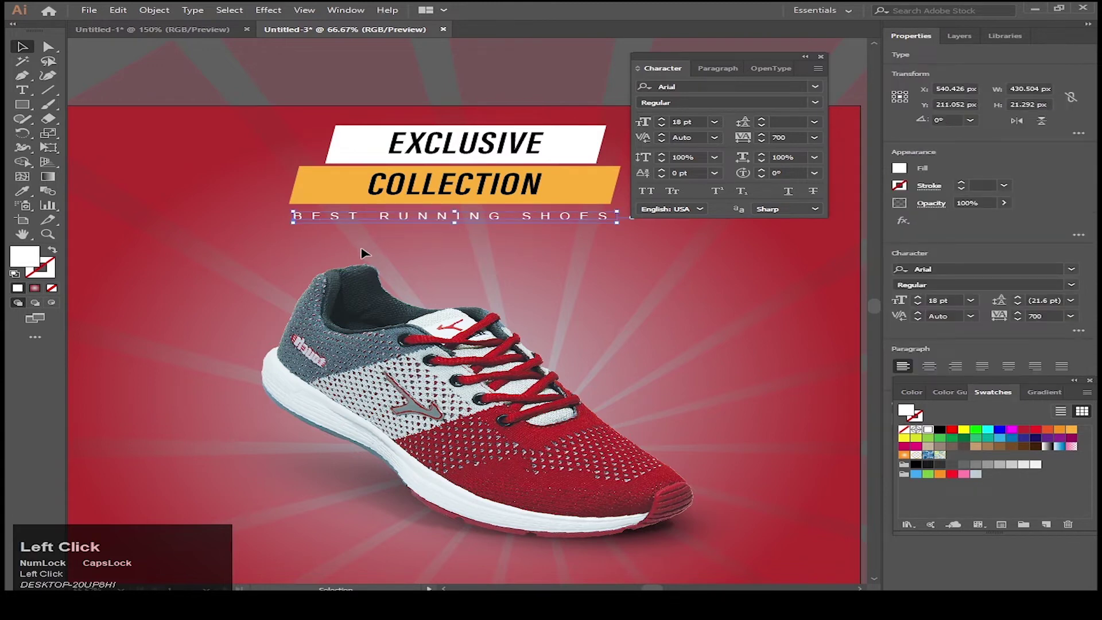
key(Up)
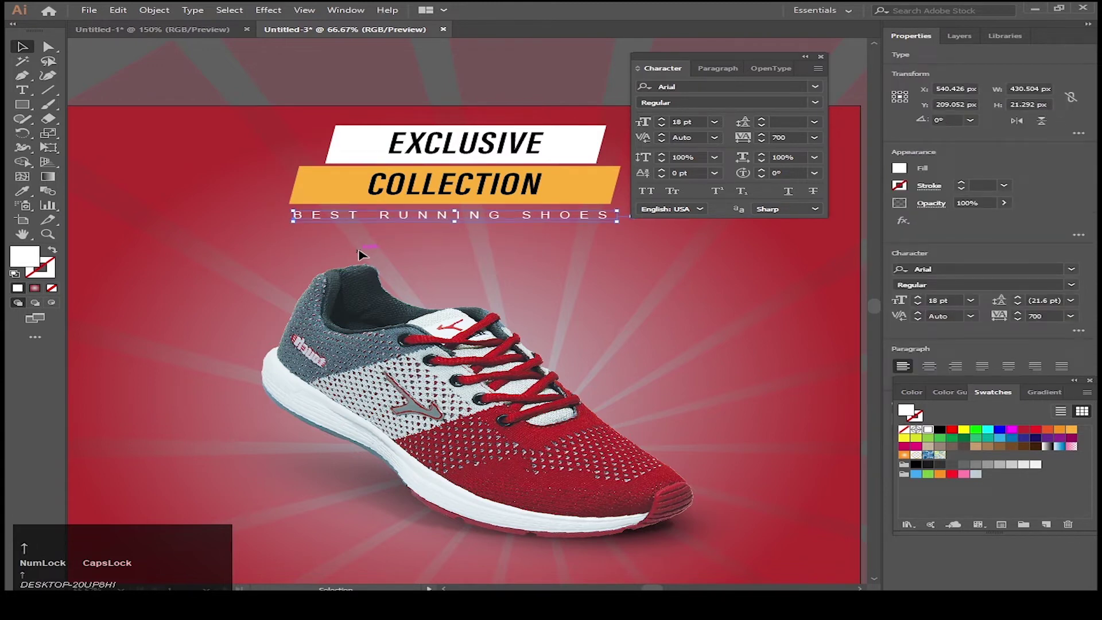
Deselect the tagline and select the COLLECTION heading text on its orange bar.
click(246, 187)
scroll(down, 3)
scroll(up, 3)
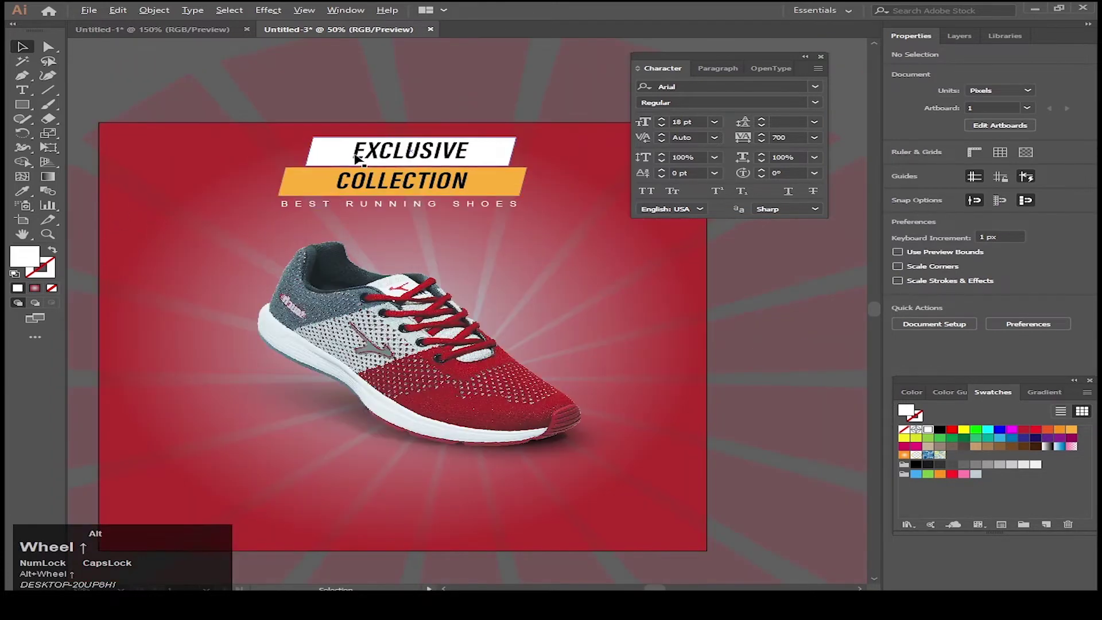
scroll(up, 3)
scroll(down, 3)
scroll(up, 3)
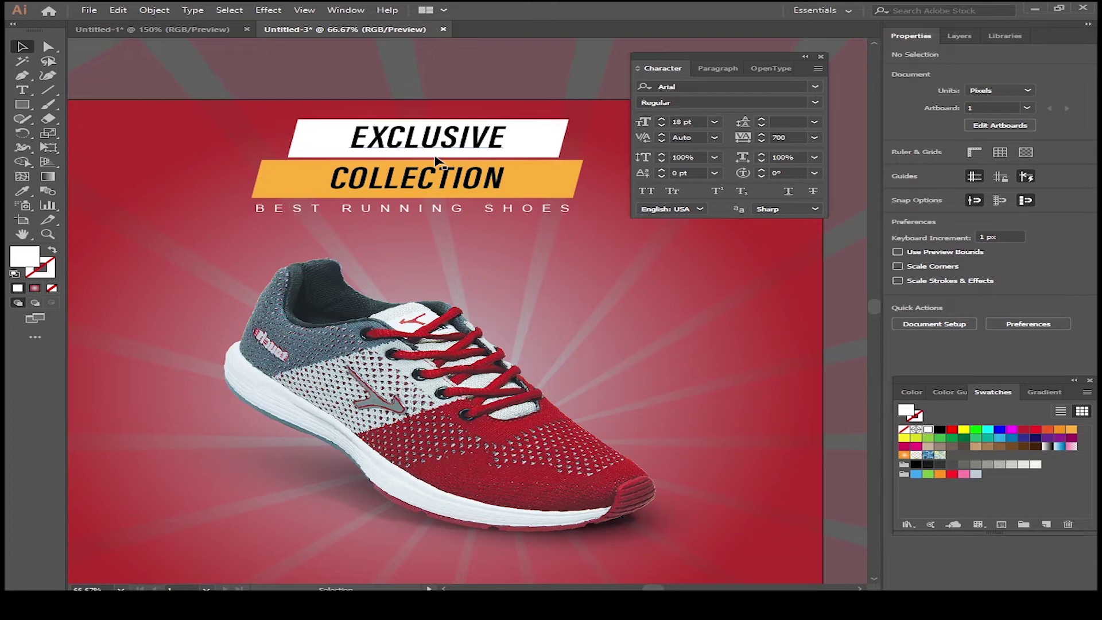
click(411, 181)
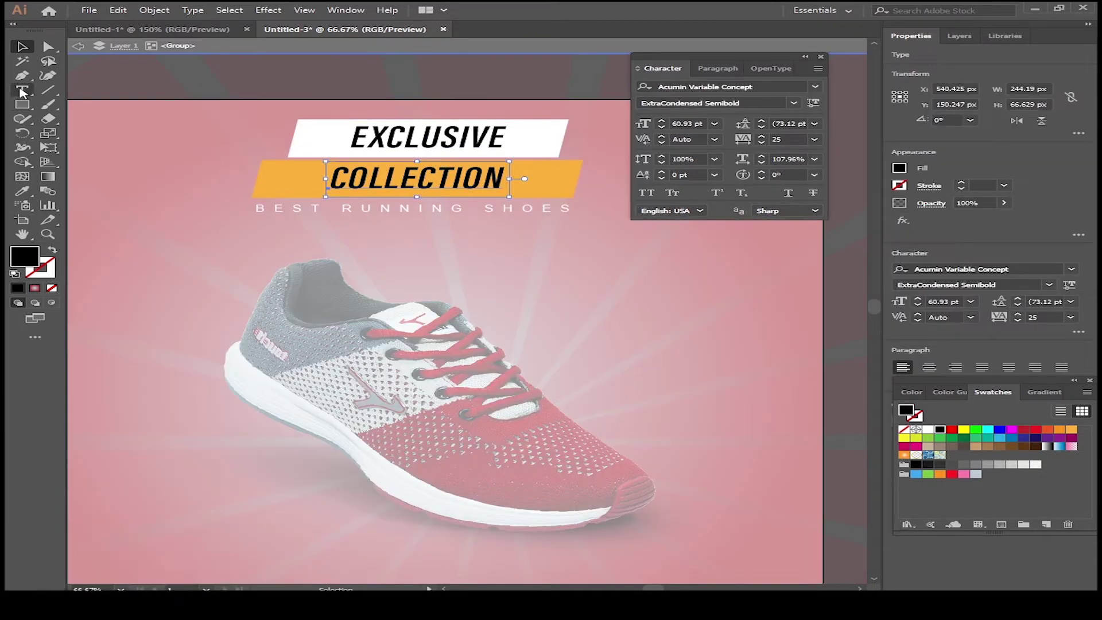
Raise COLLECTION's tracking to 200, then settle on 150 centred on the banner.
key(ctrl+z)
click(818, 147)
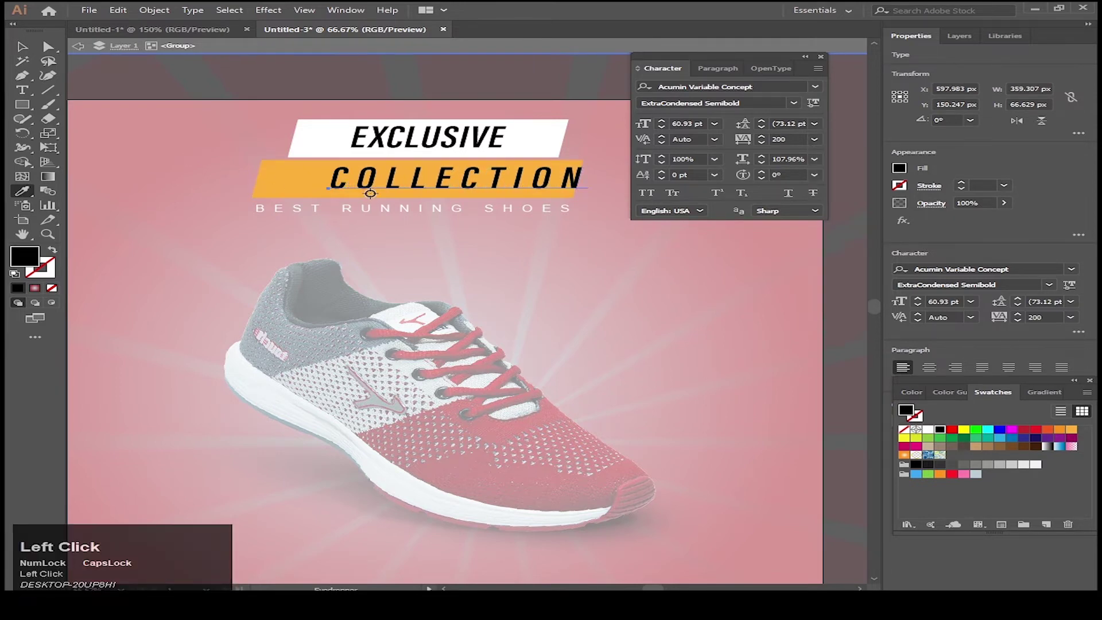
key(v)
click(299, 179)
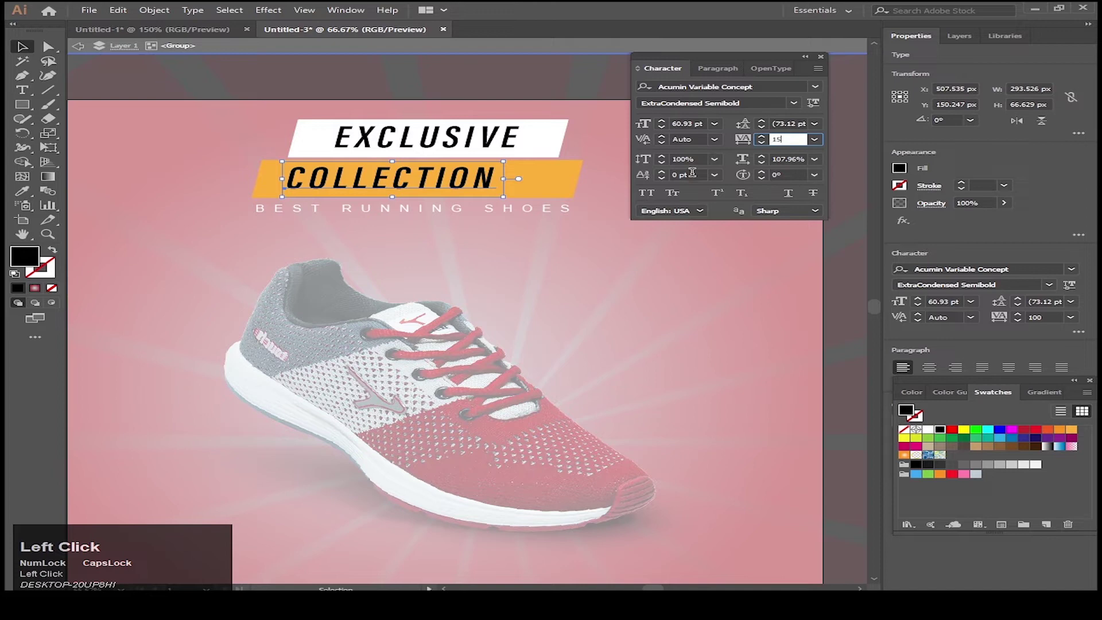
key(Return)
click(569, 193)
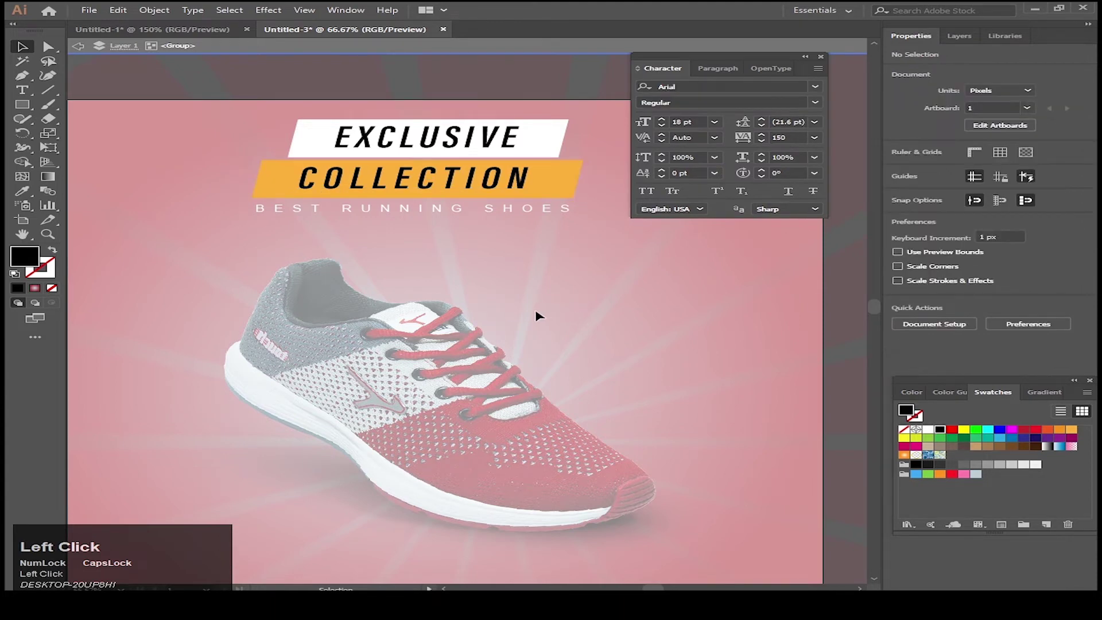
scroll(down, 3)
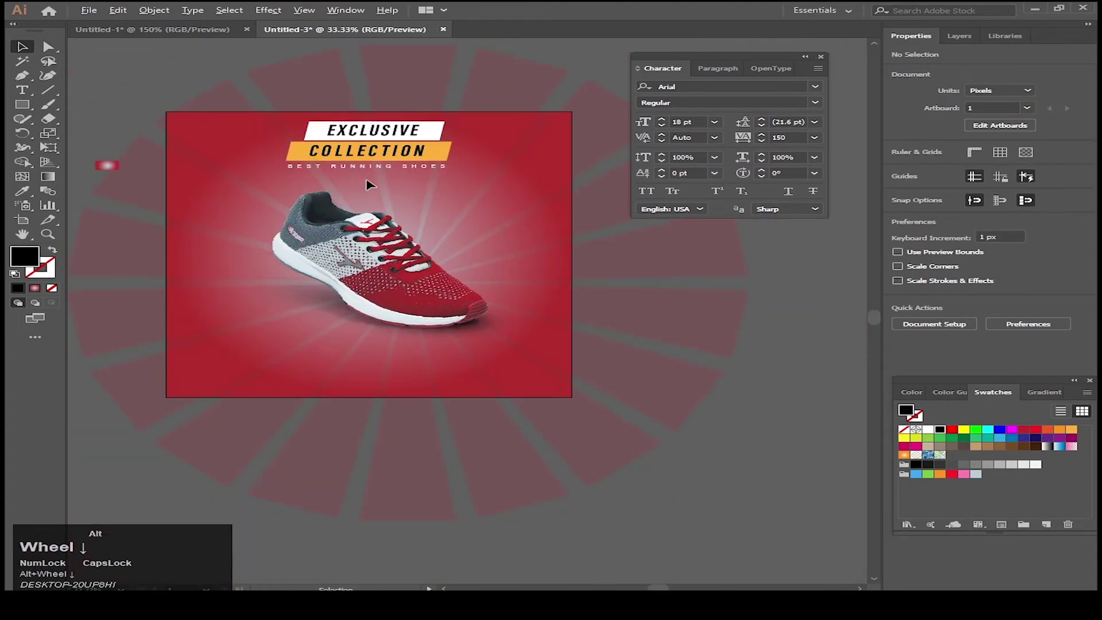
Draw an orange ellipse right of the shoe's laces and set its opacity to 65%.
scroll(up, 3)
click(264, 122)
right_click(195, 135)
key(l)
key(v)
click(28, 53)
key(l)
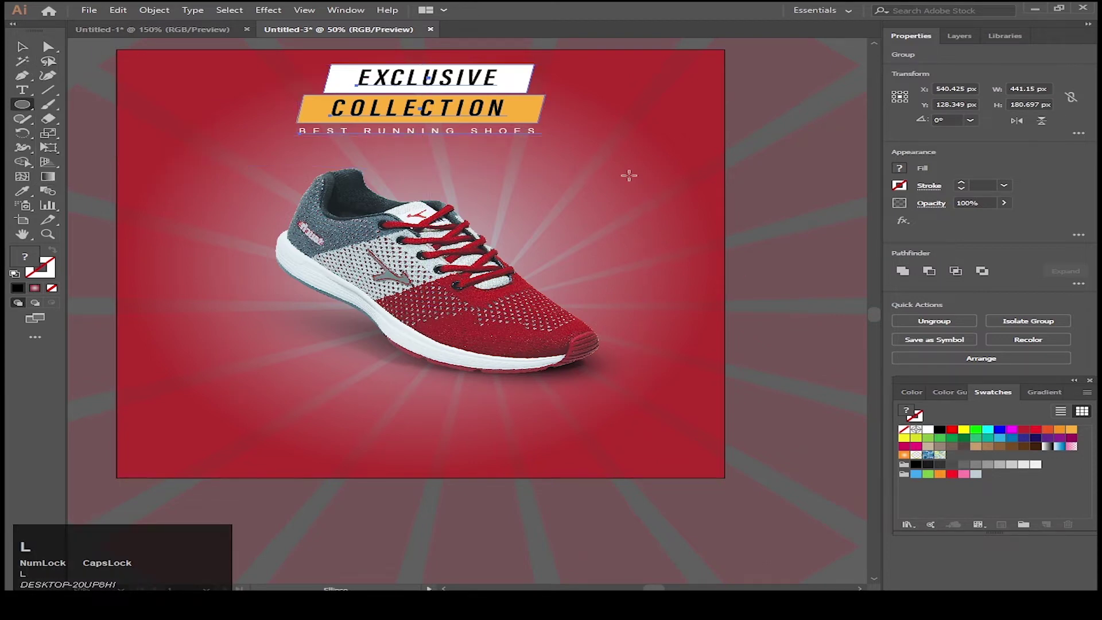
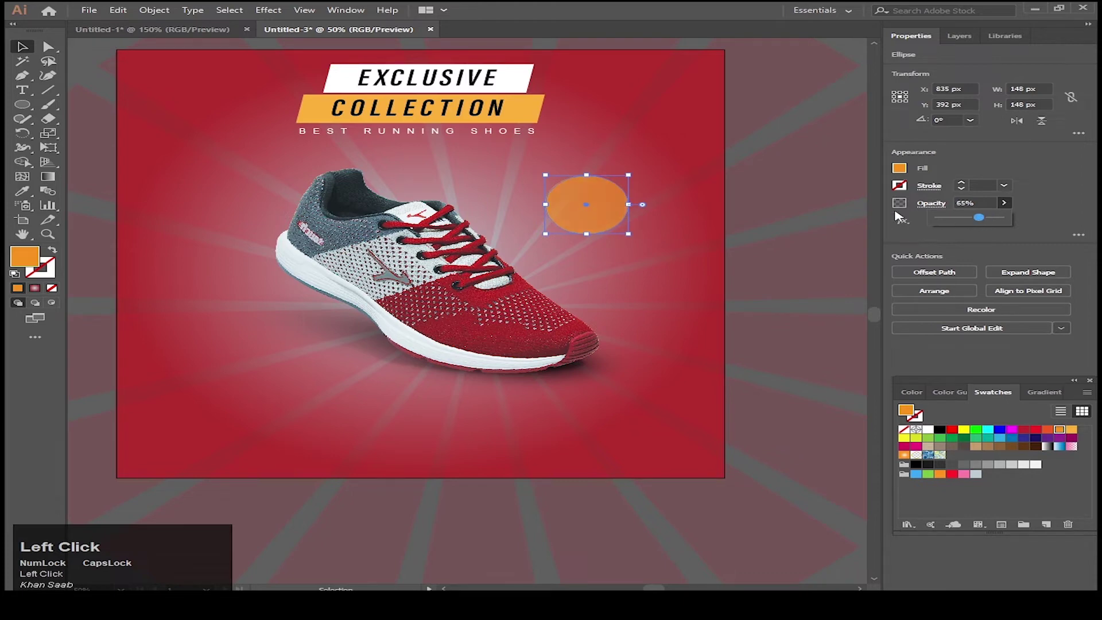
scroll(up, 3)
Copy the orange circle, paste it in front and scale the copy slightly smaller.
click(616, 217)
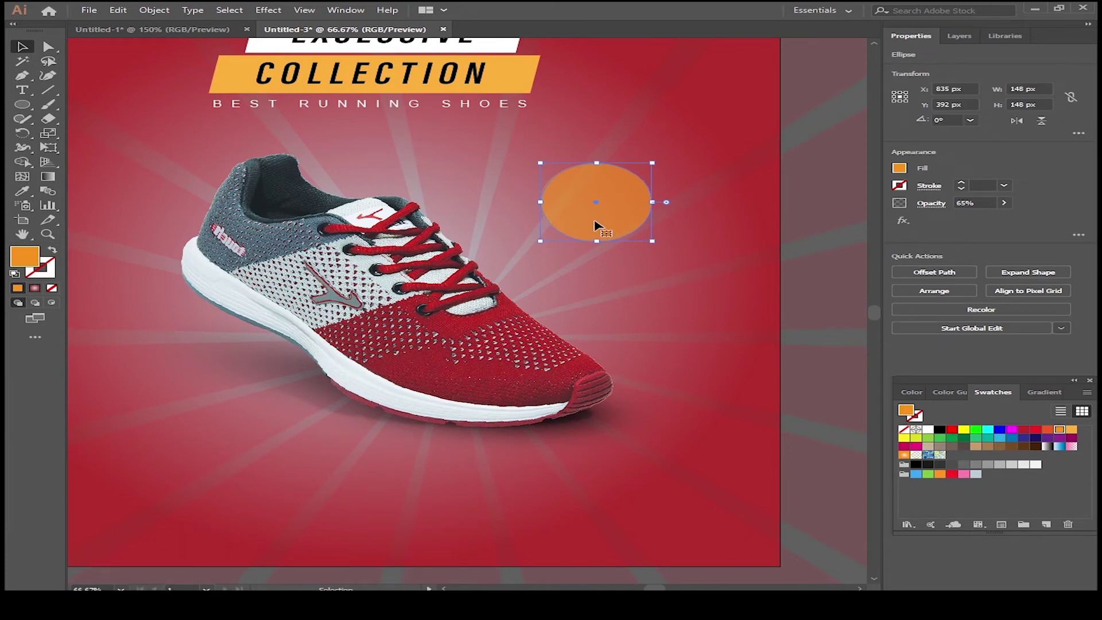
key(ctrl+c)
key(ctrl+f)
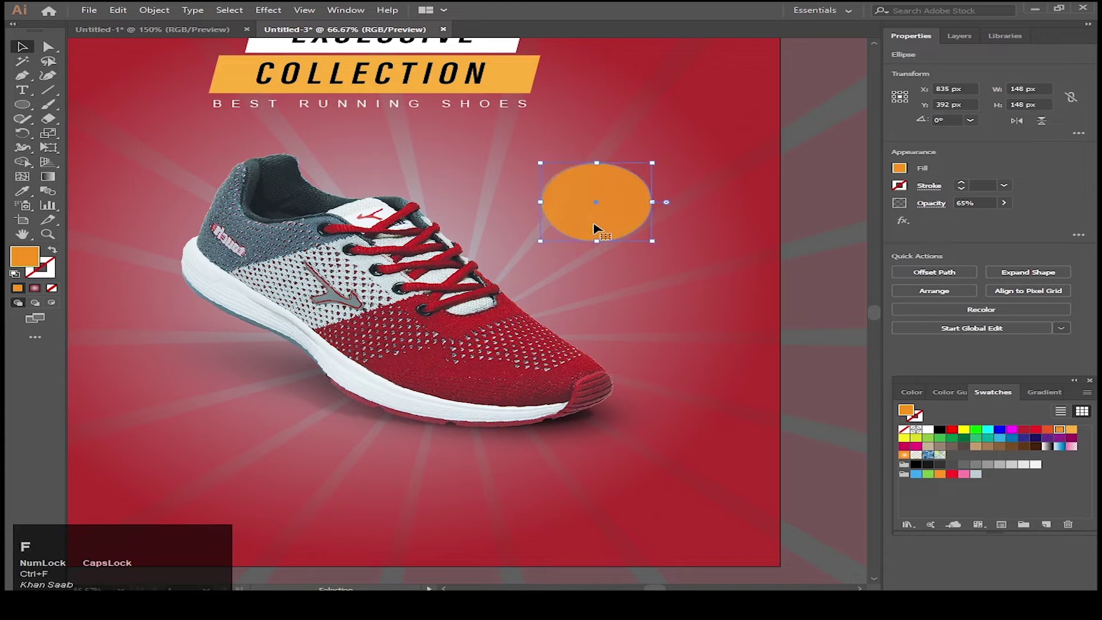
key(ctrl+z)
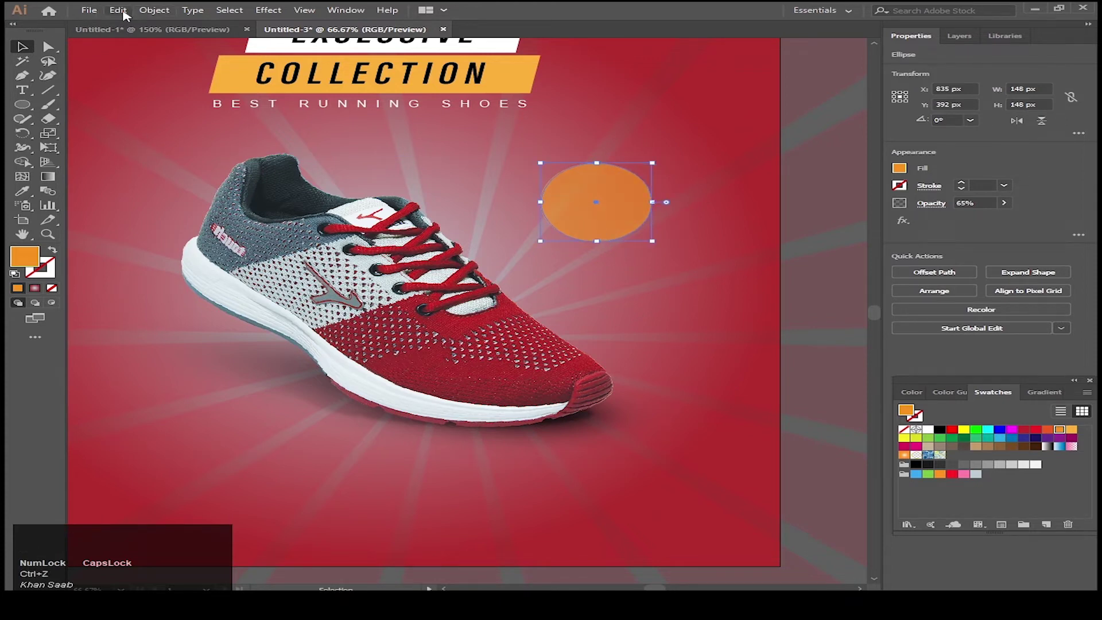
click(125, 15)
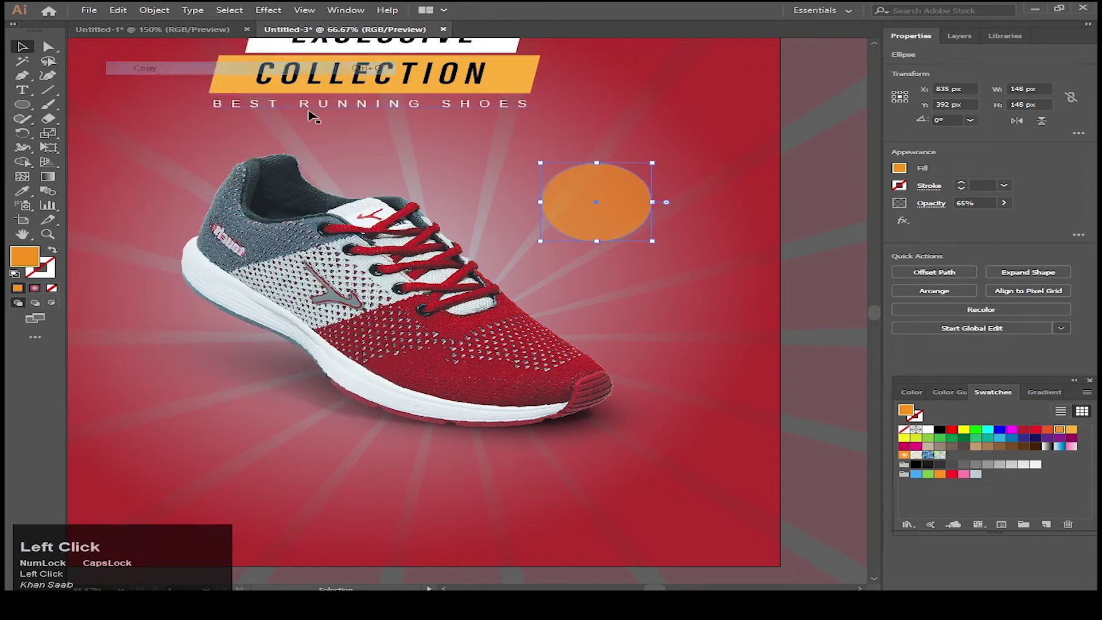
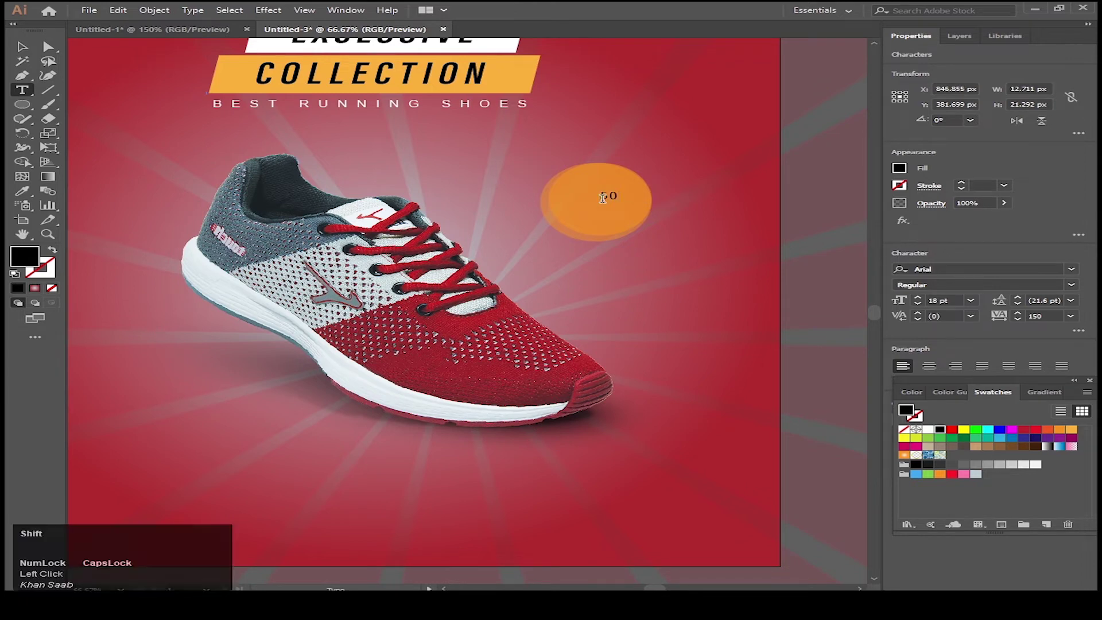
Type white 50% and OFF on two lines, widening OFF's tracking and enlarging it to 36 pt.
key(shift+5)
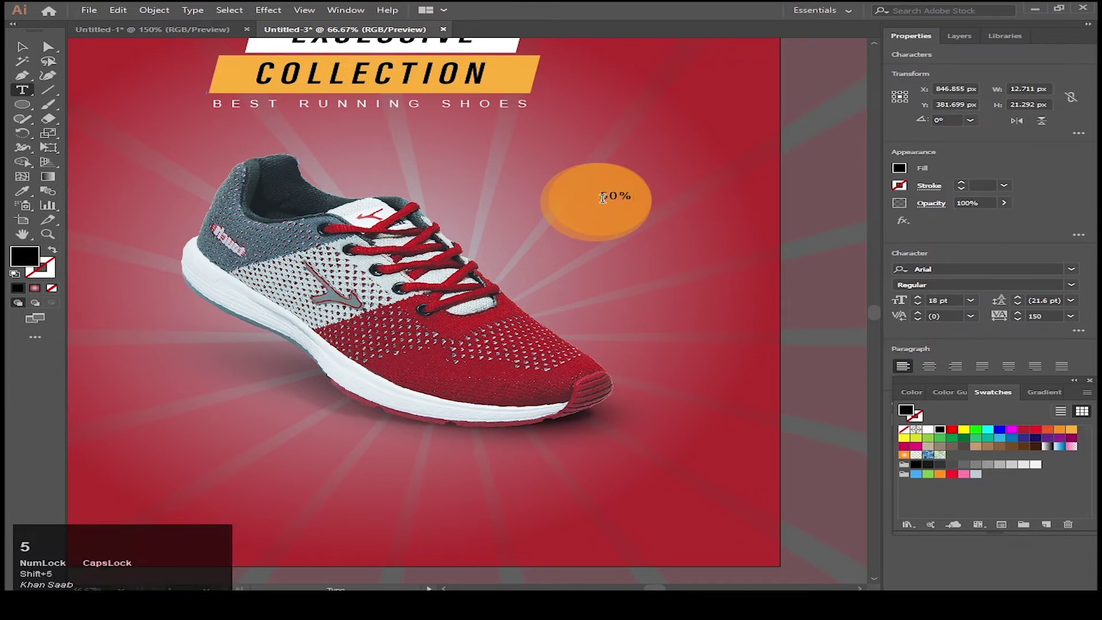
key(Return)
text(off)
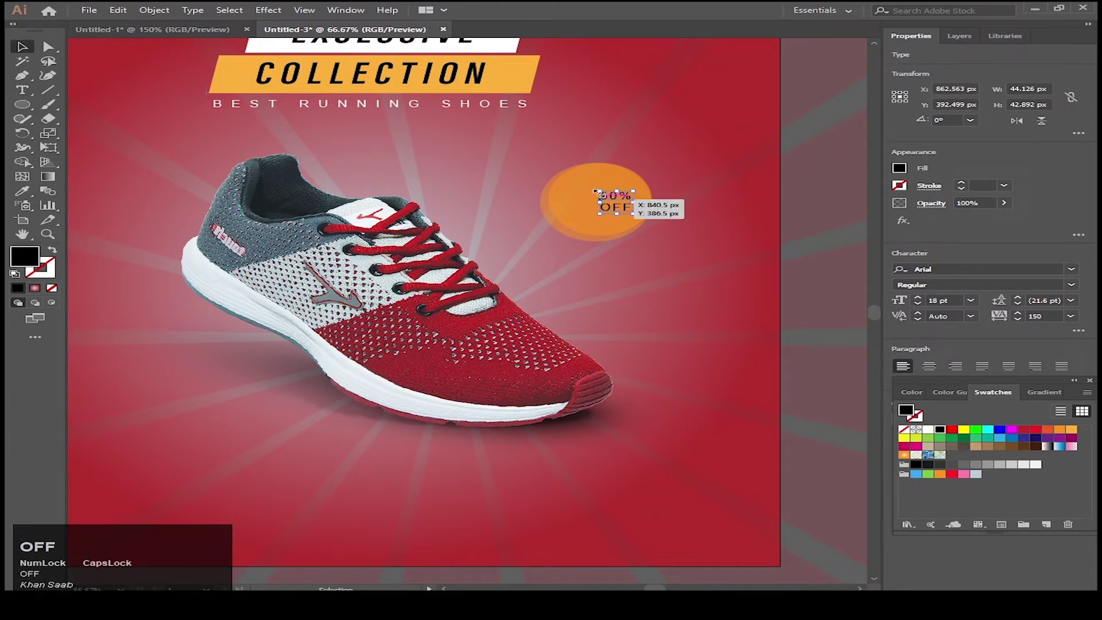
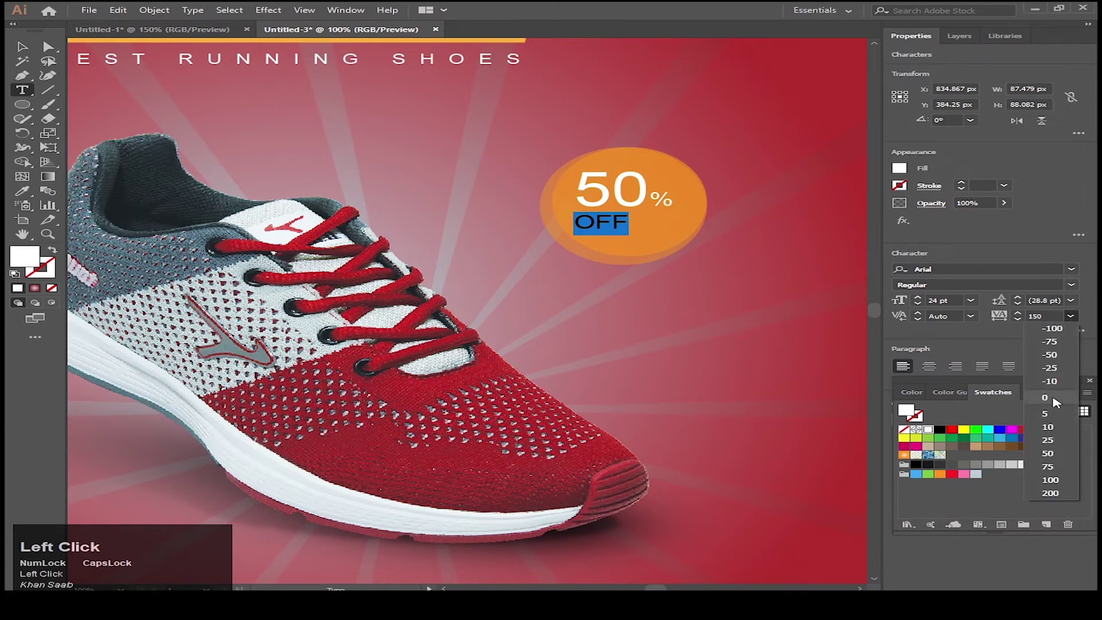
click(1055, 402)
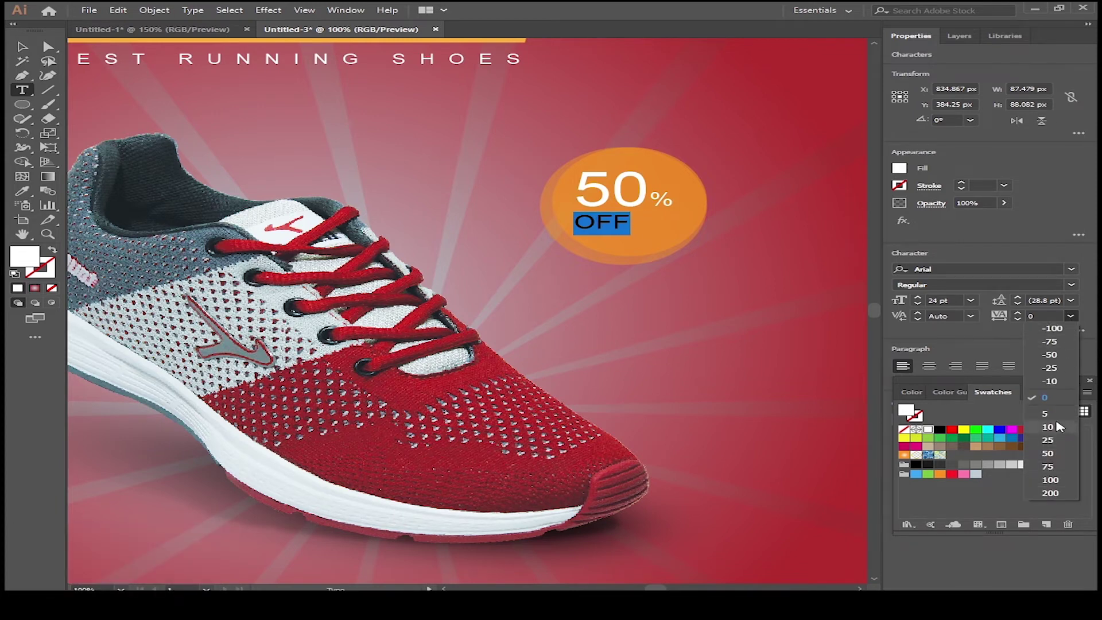
click(1060, 406)
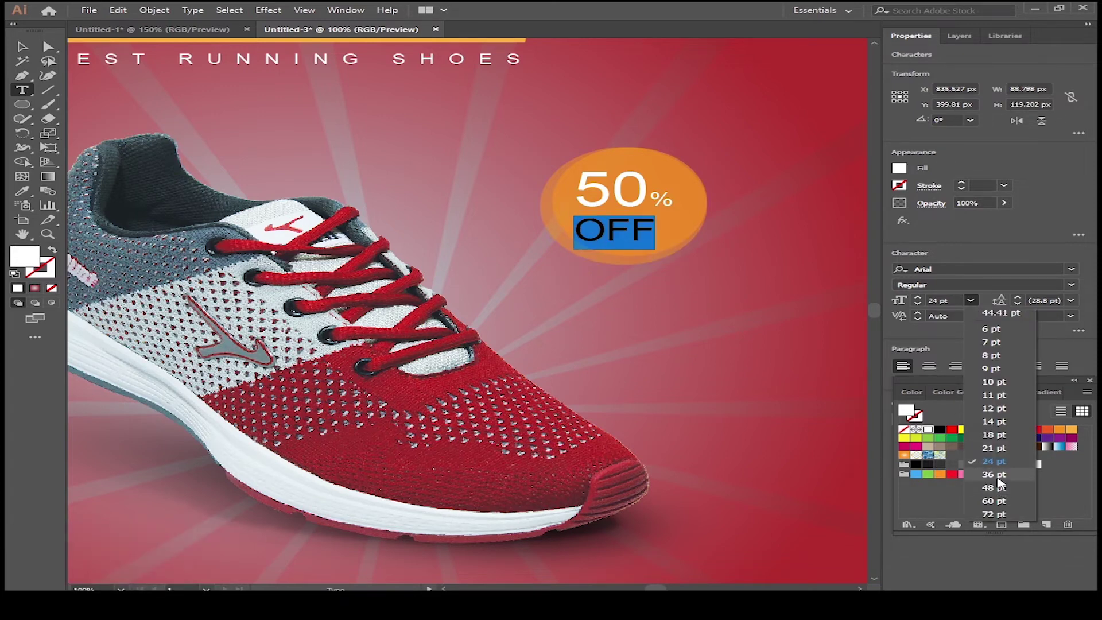
click(1000, 482)
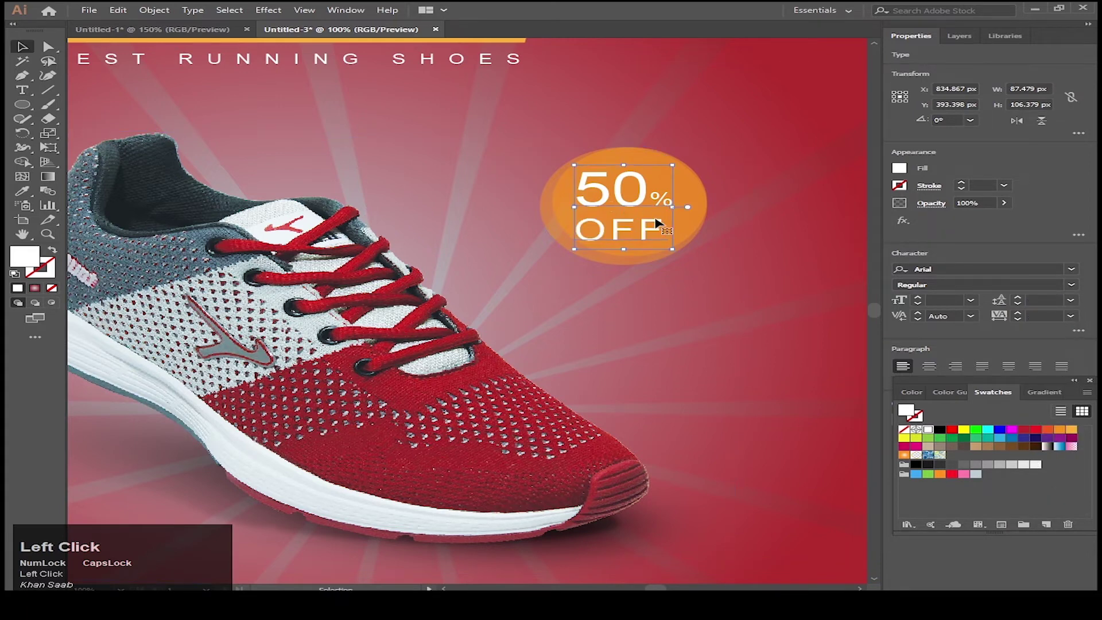
scroll(up, 3)
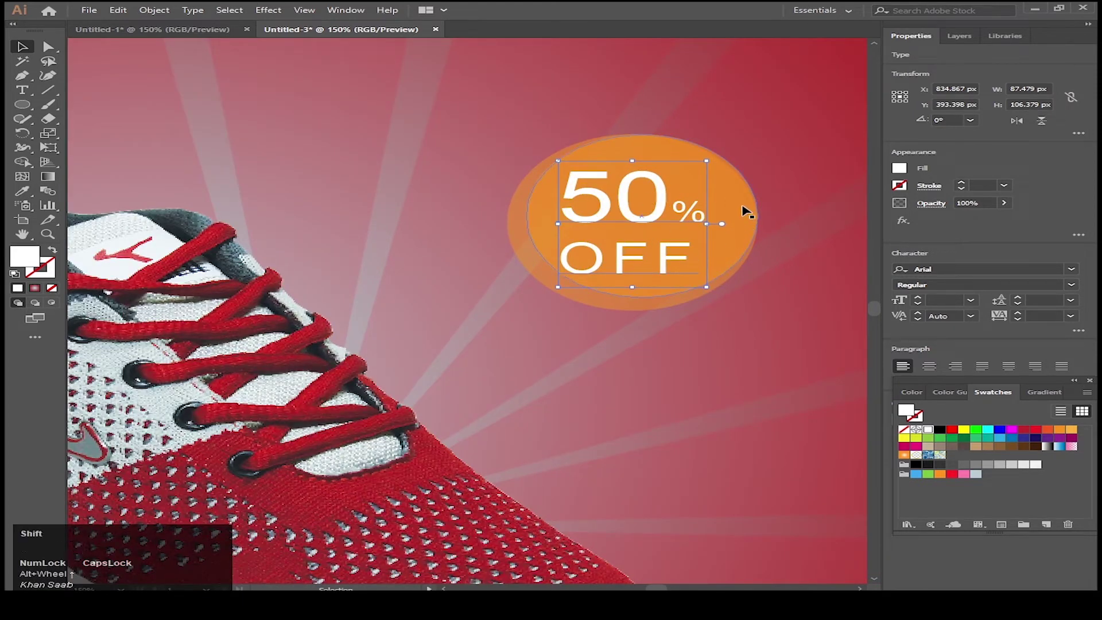
Align the 50% OFF text horizontally and vertically centred on the orange circle.
click(725, 192)
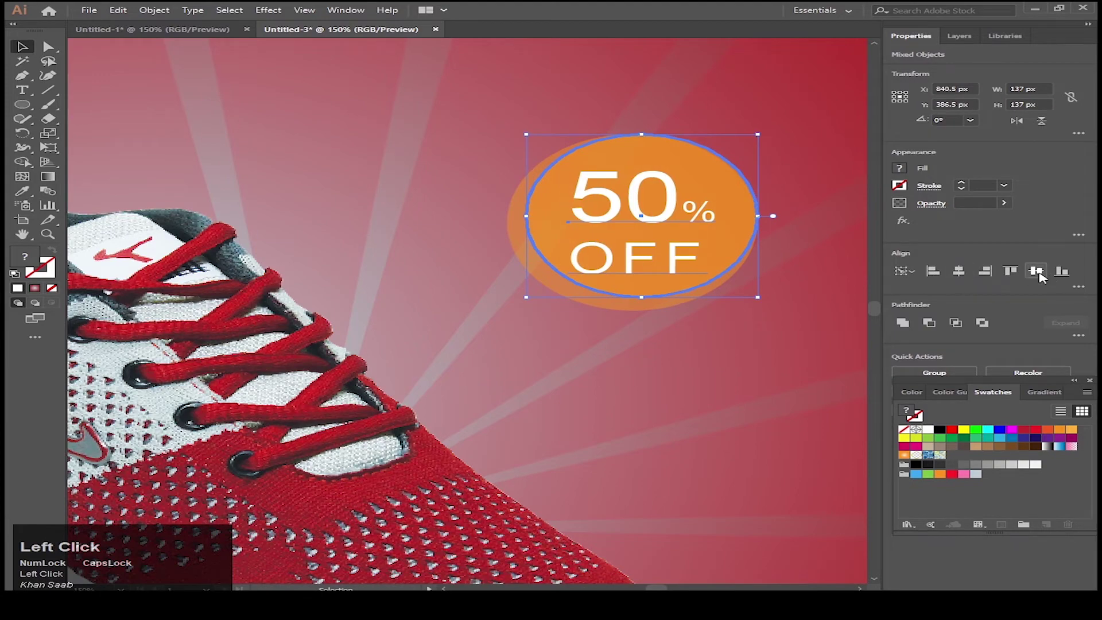
scroll(down, 3)
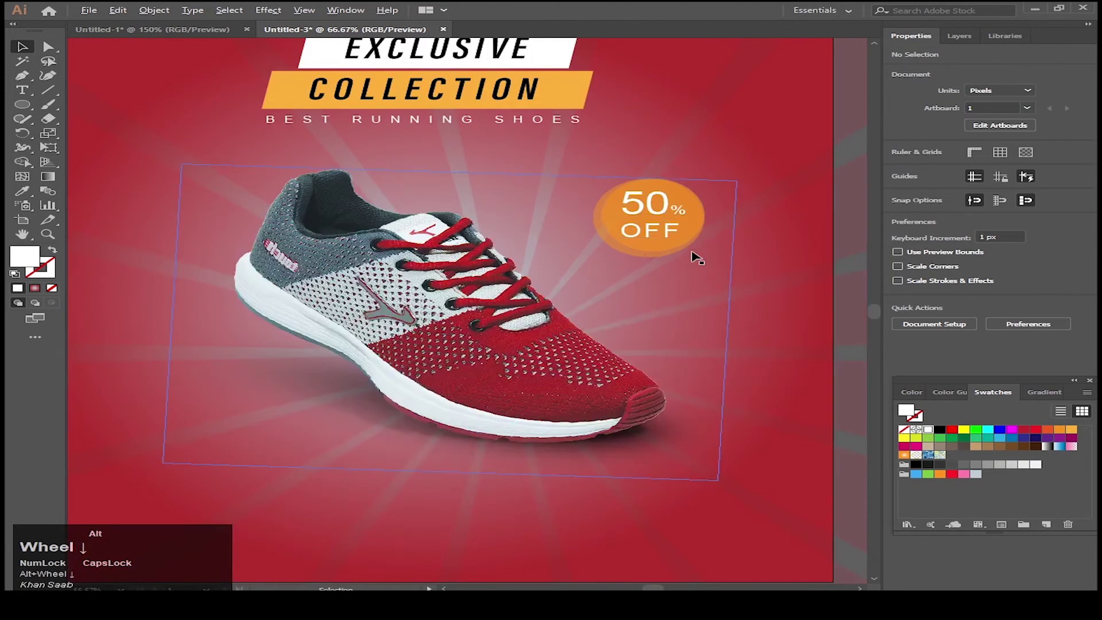
scroll(up, 3)
click(500, 152)
key(ctrl+z)
click(776, 298)
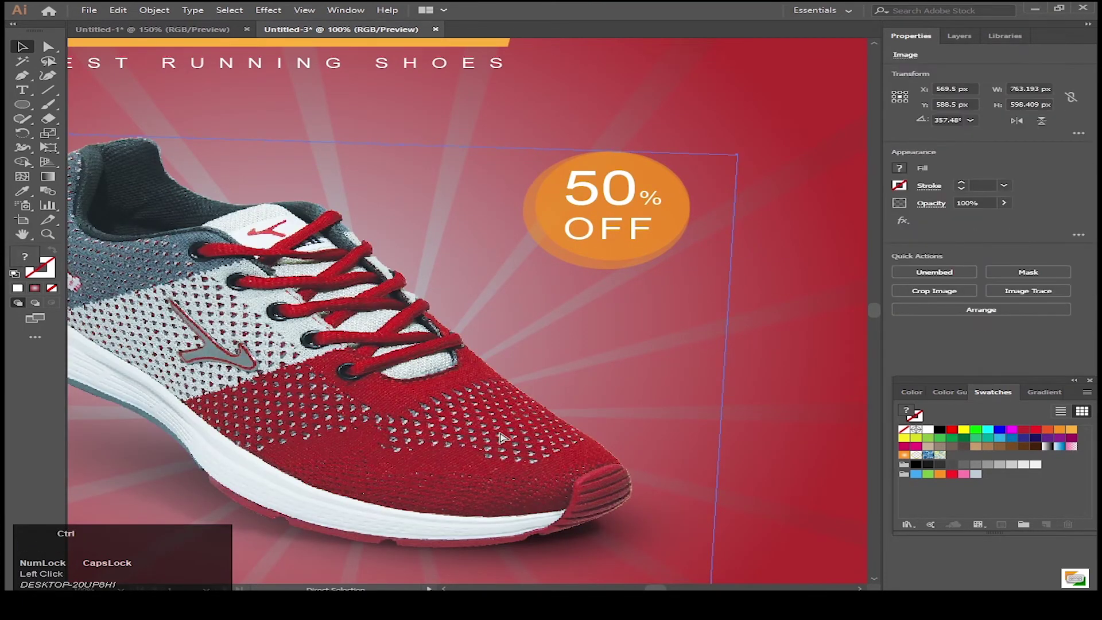
key(ctrl+2)
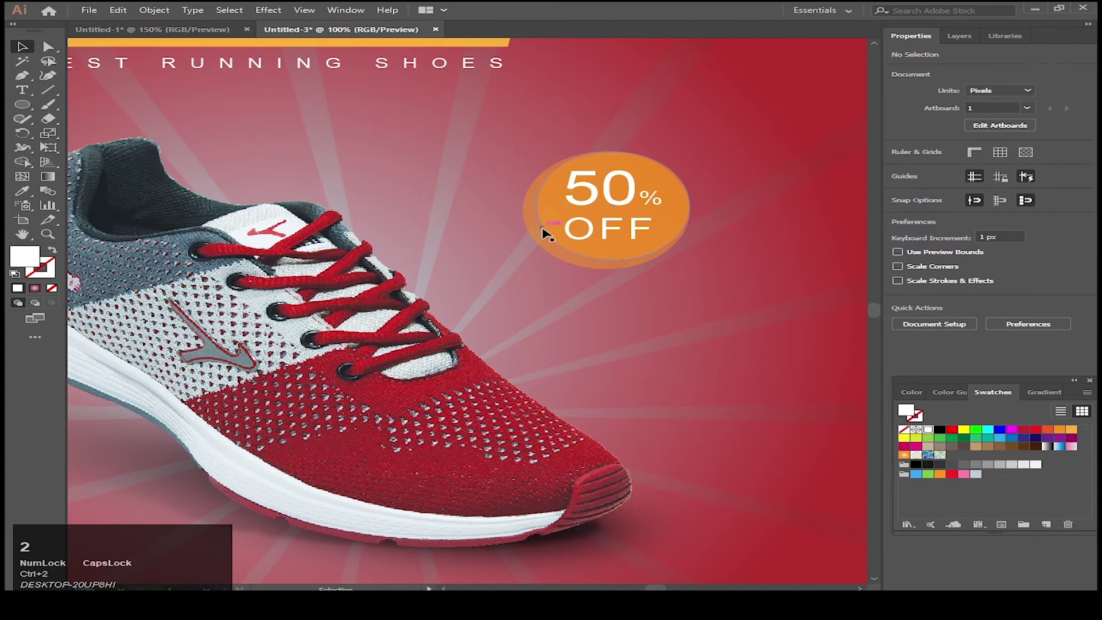
Group the badge circles and text, then move the badge up and right of the shoe.
click(501, 162)
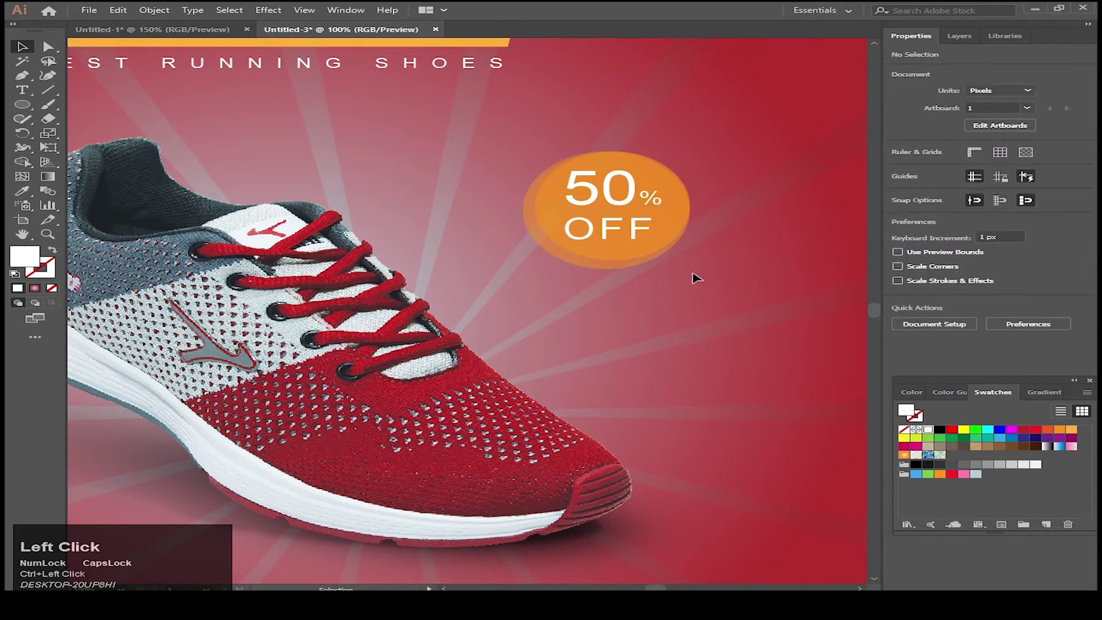
key(ctrl+g)
scroll(down, 3)
scroll(up, 3)
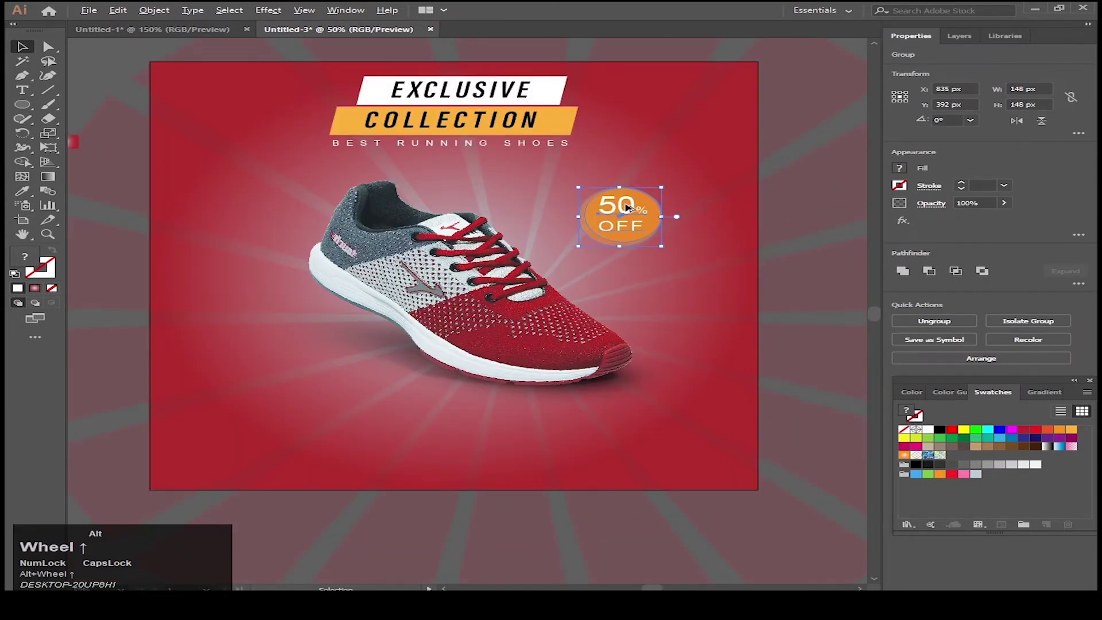
scroll(down, 3)
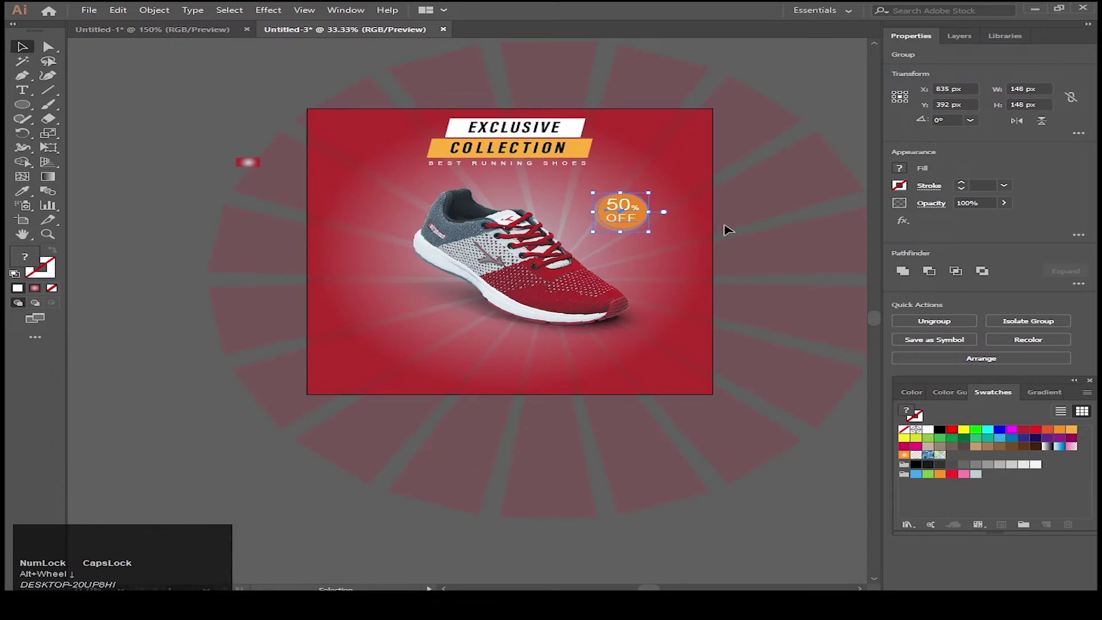
scroll(down, 3)
scroll(up, 3)
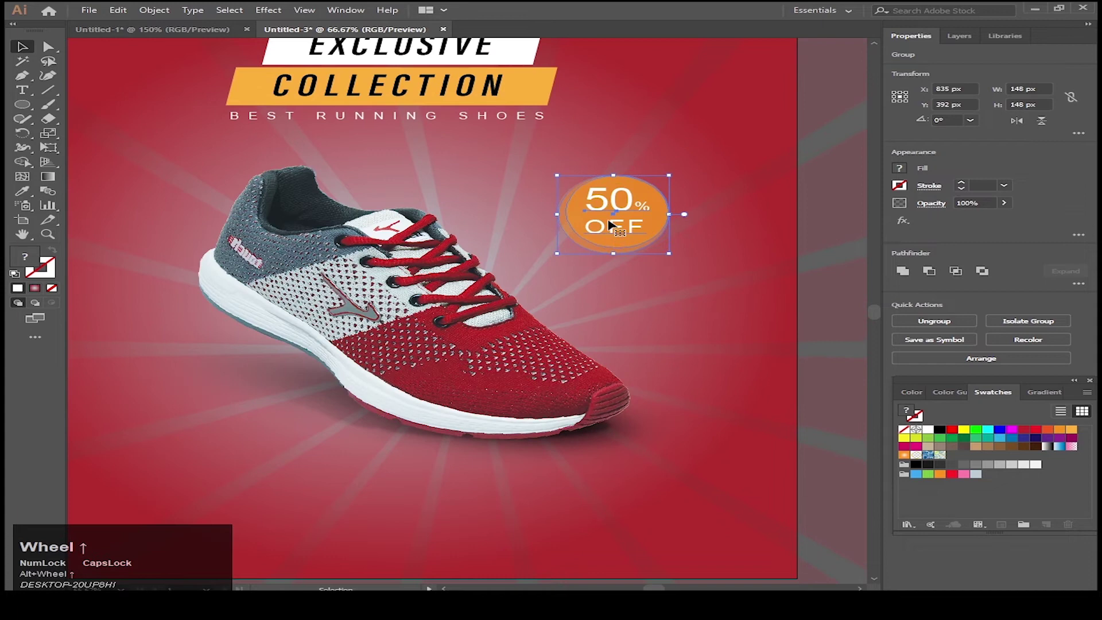
drag(616, 218, 229, 60)
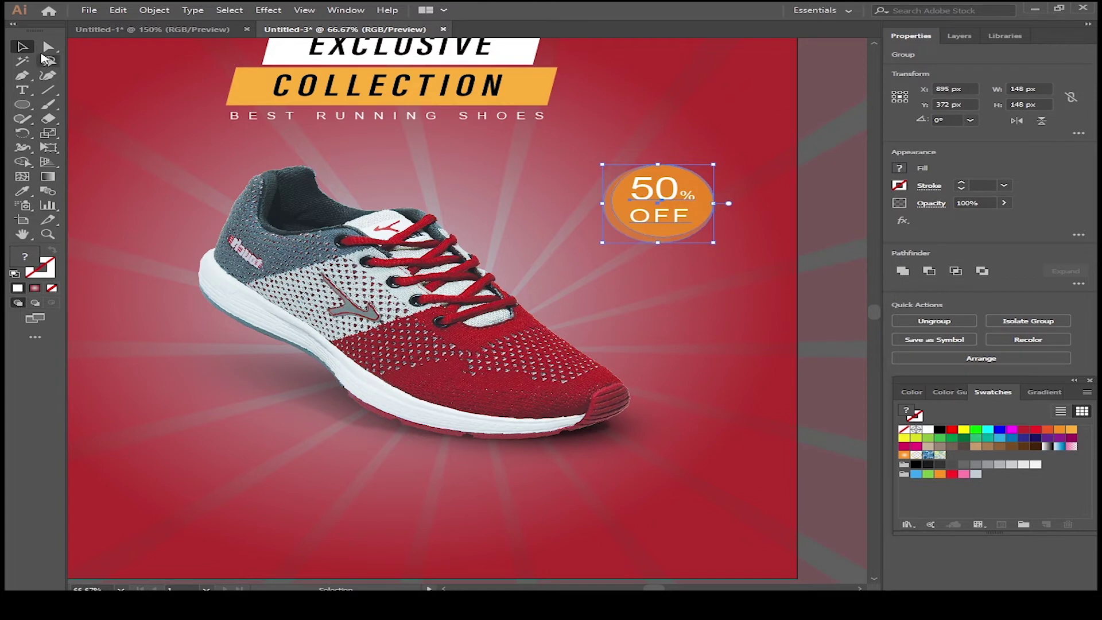
Draw an orange stroked curved arrow with the Pen tool, scale it down below the badge.
click(27, 79)
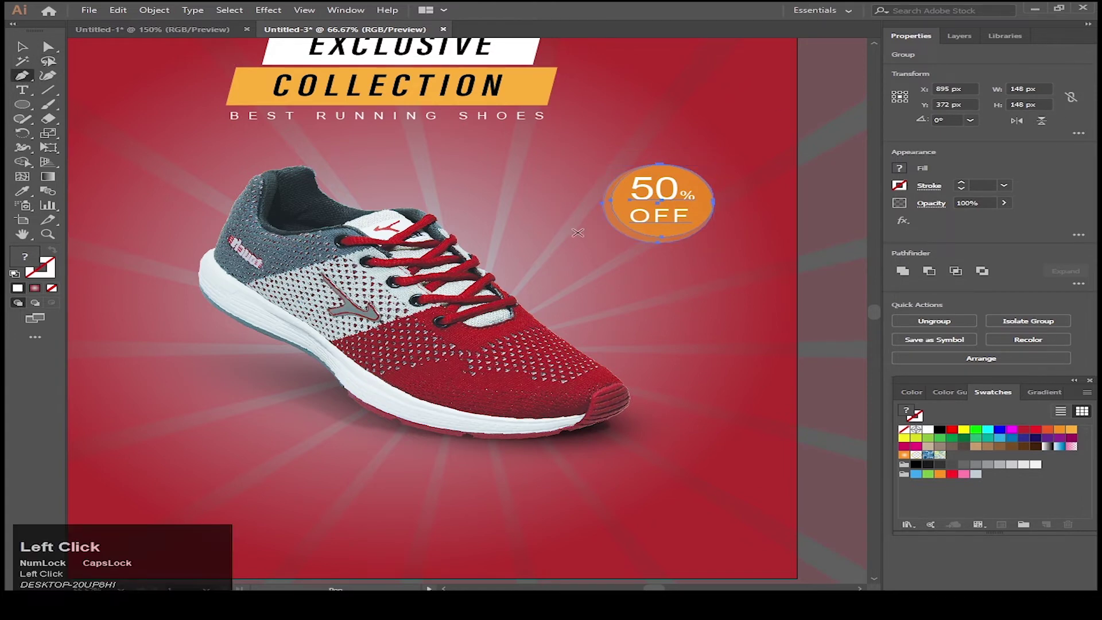
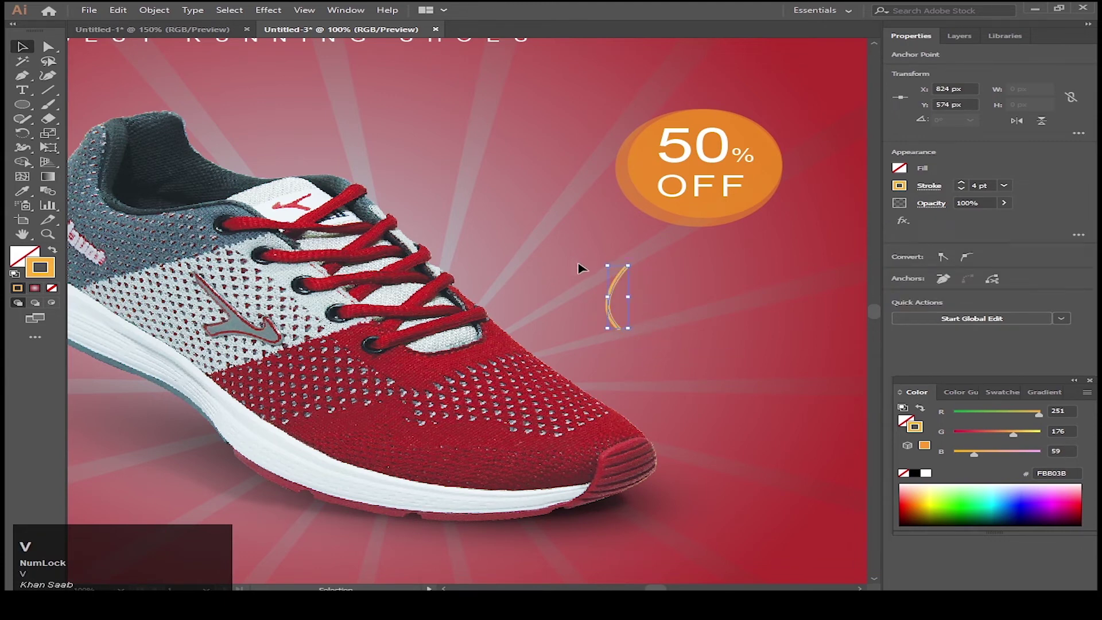
key(ctrl+z)
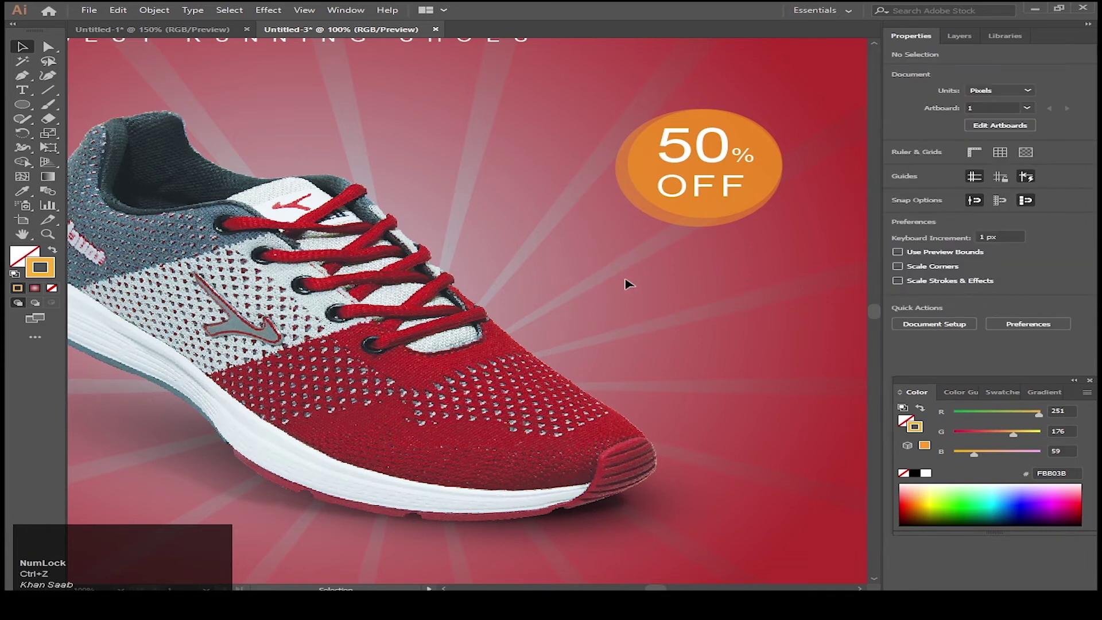
key(p)
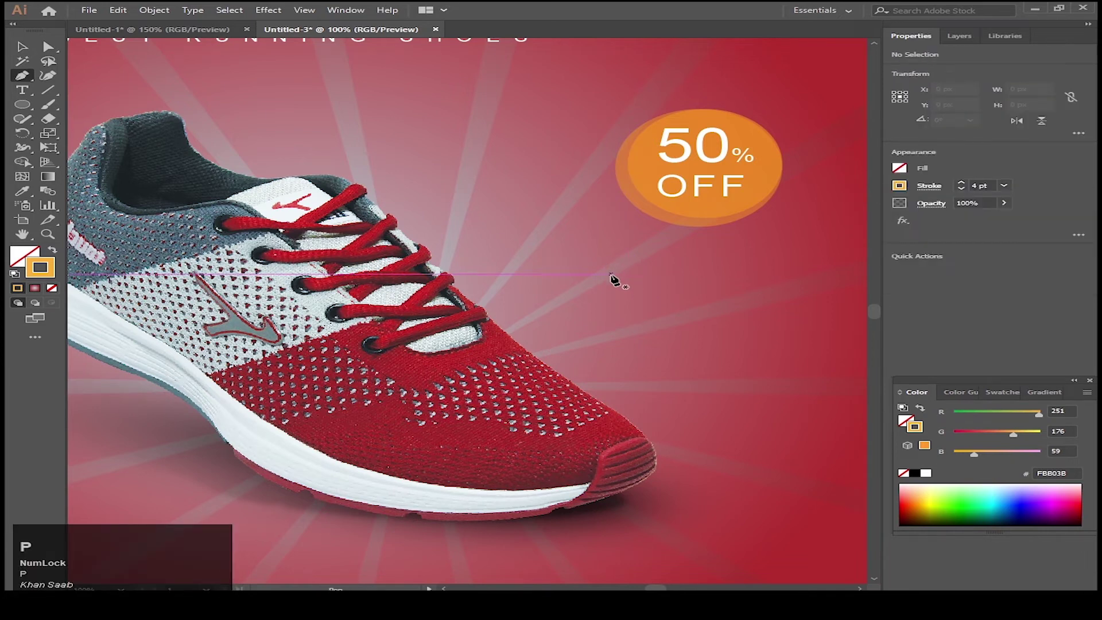
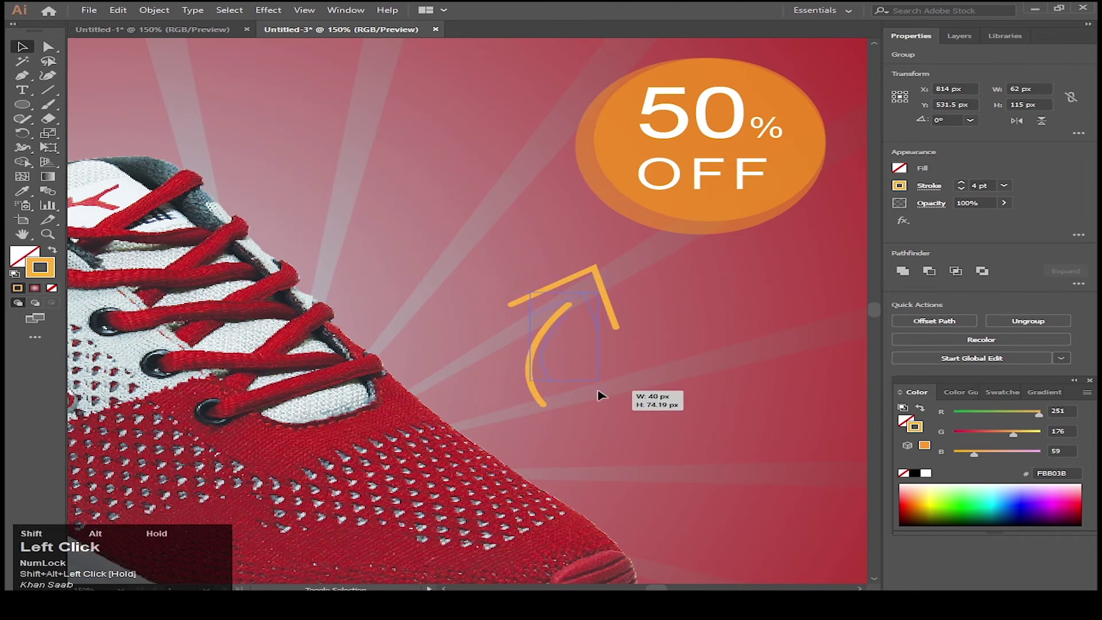
scroll(down, 3)
scroll(up, 3)
click(568, 340)
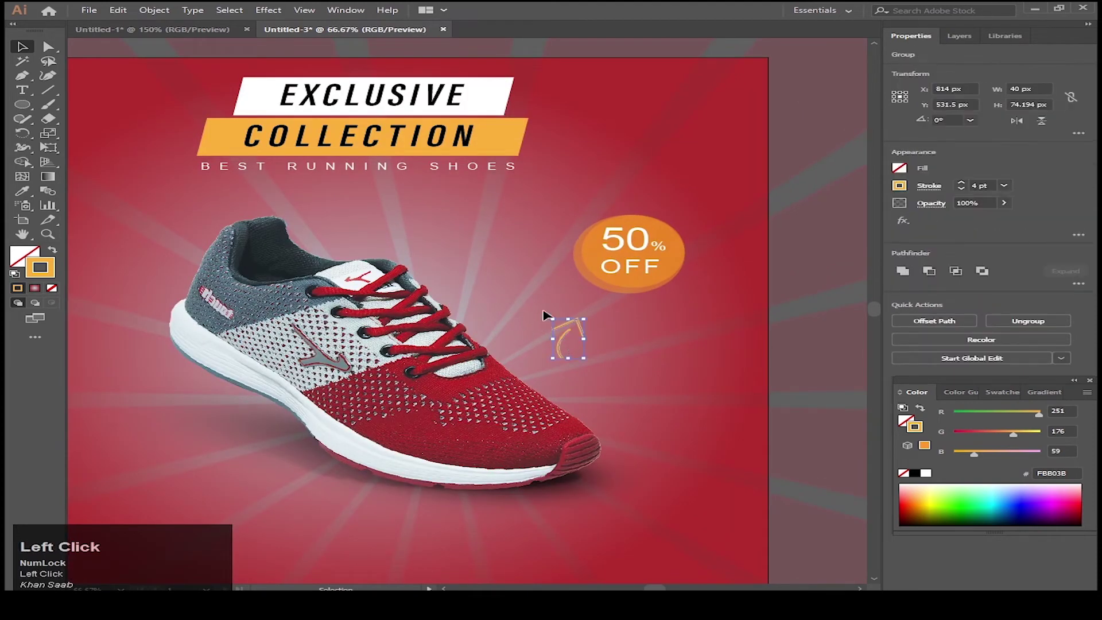
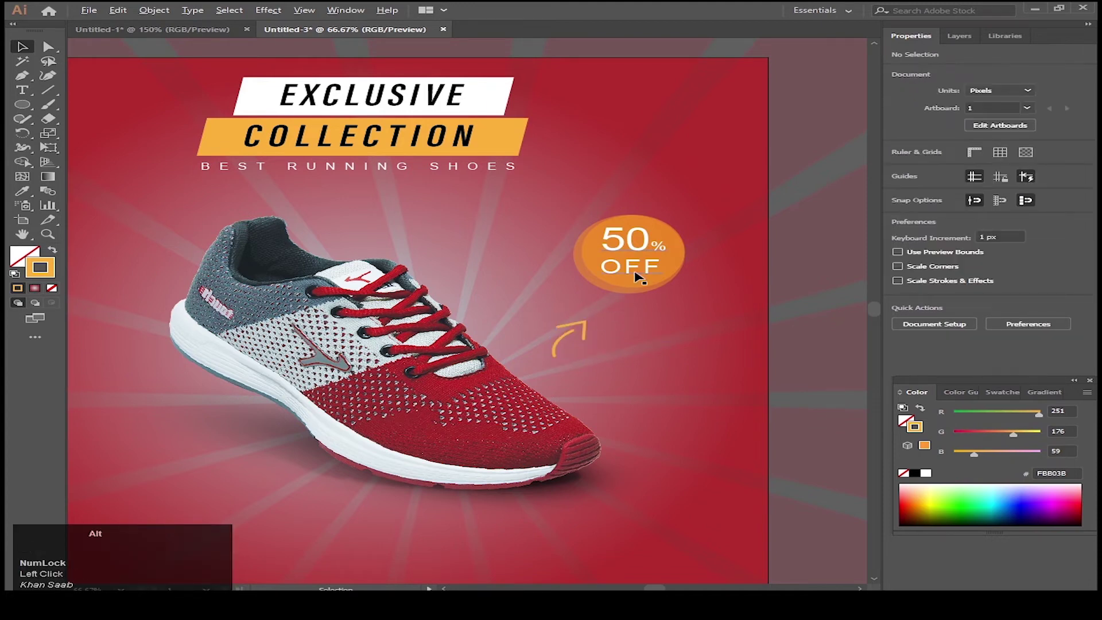
Shift-drag a tiny 12 px circle right of the shoe's toe with orange fill and no stroke.
click(618, 269)
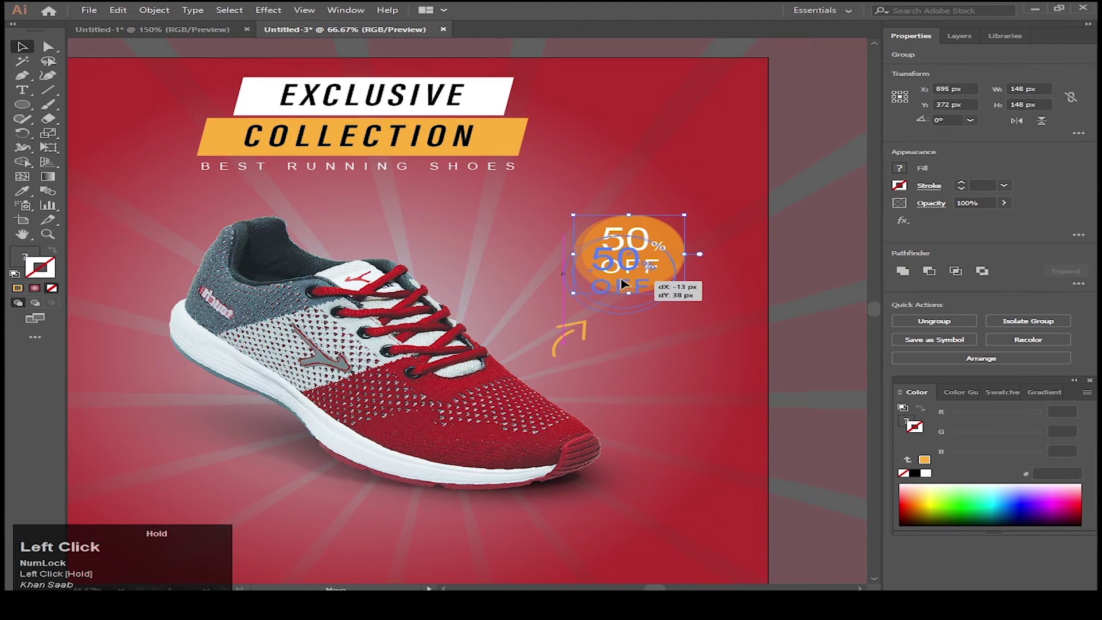
scroll(down, 3)
key(space)
key(l)
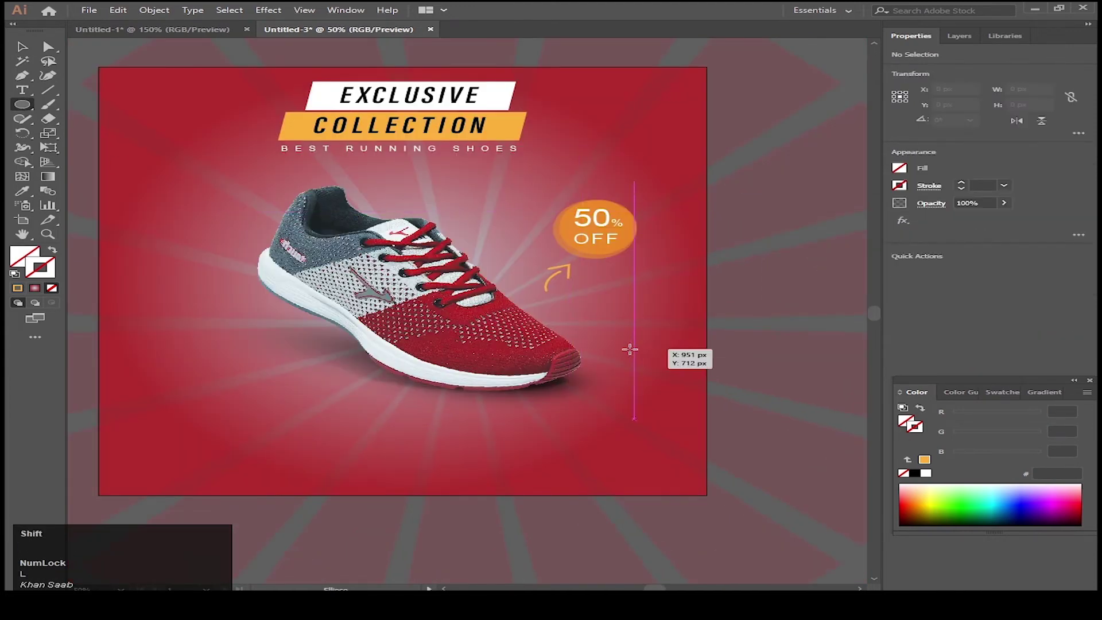
scroll(up, 3)
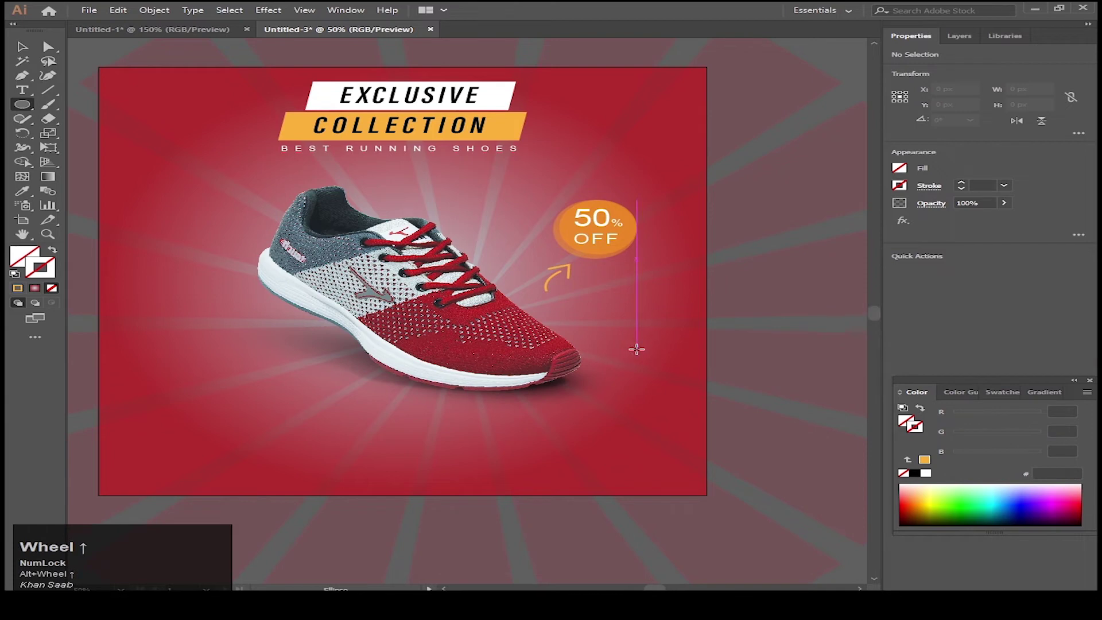
scroll(up, 3)
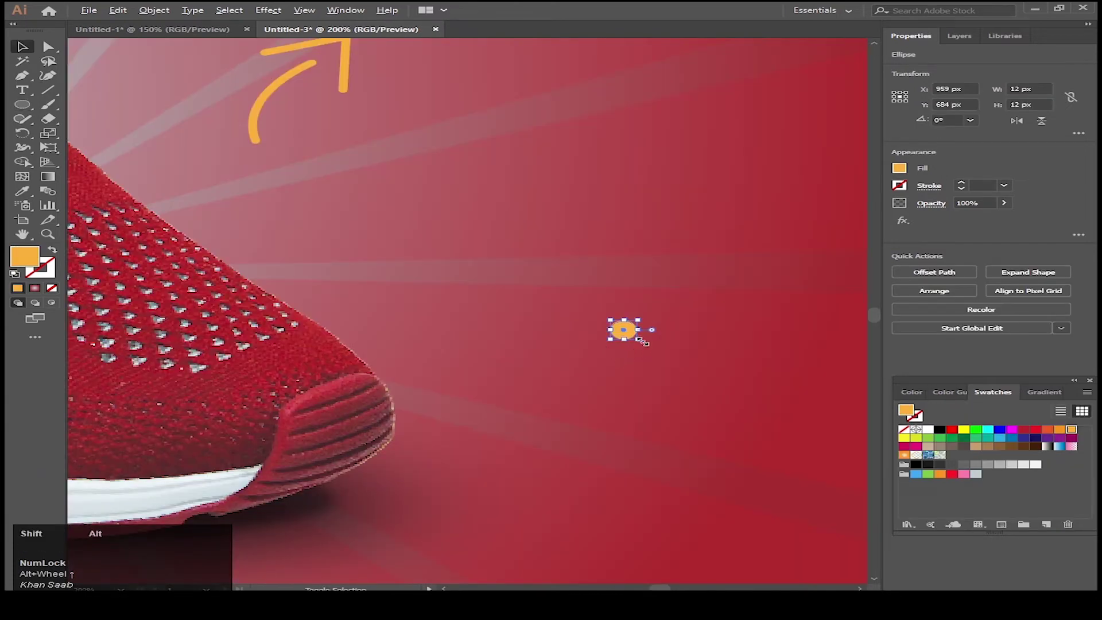
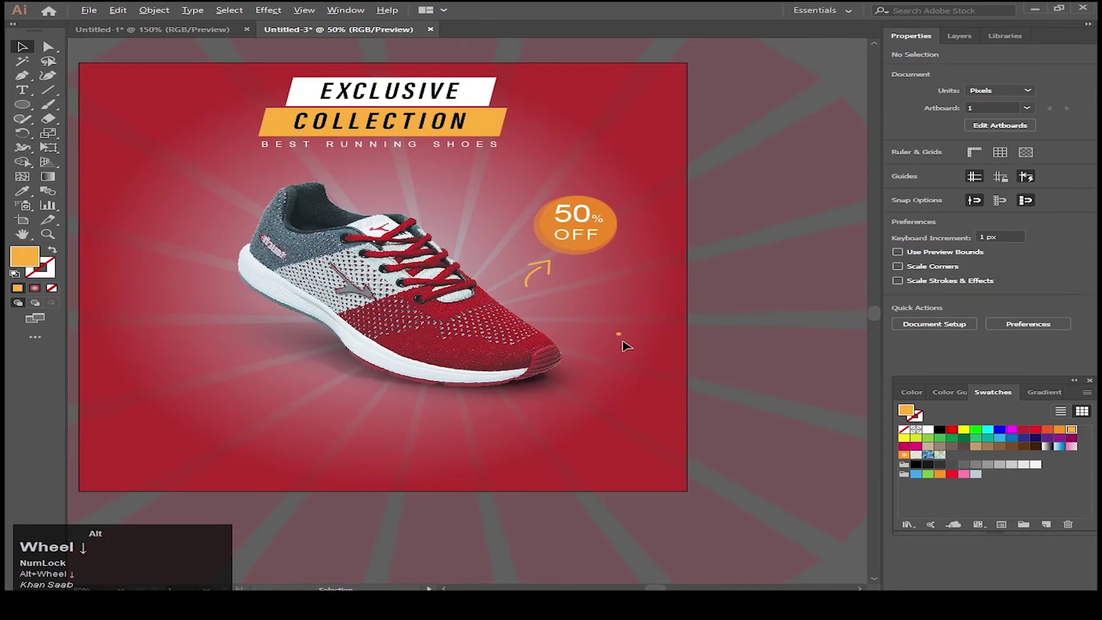
scroll(up, 3)
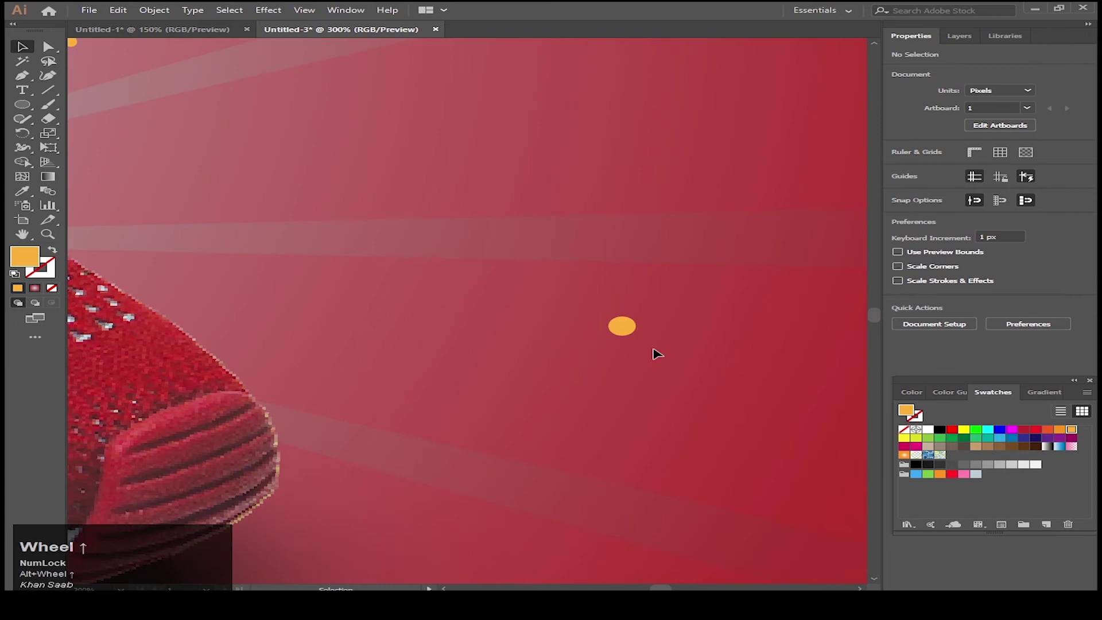
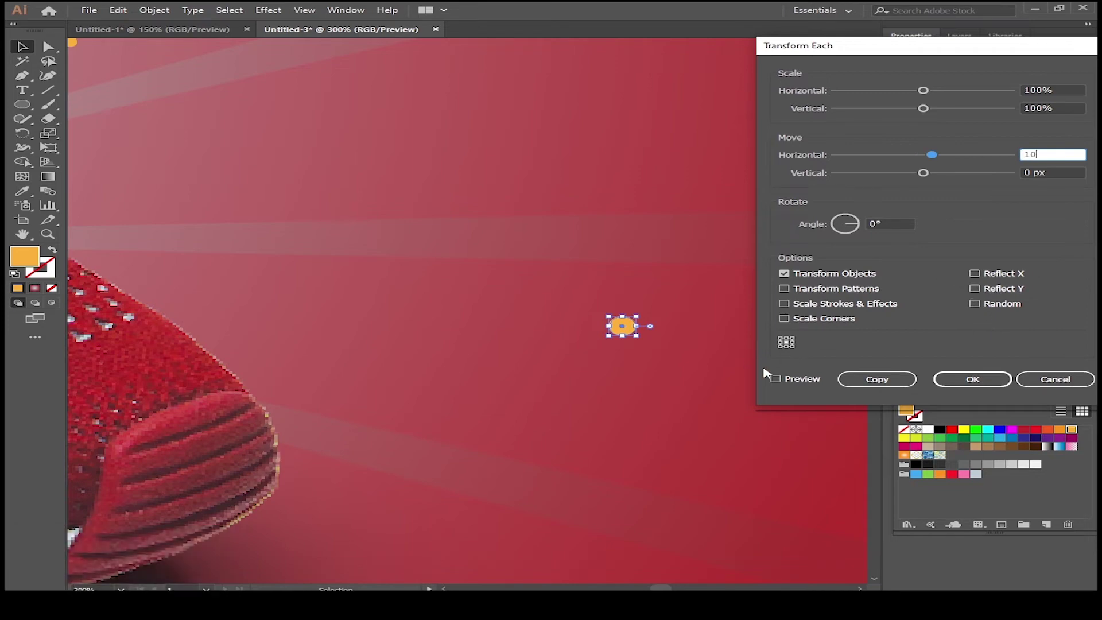
Transform Each with Horizontal 15 px Copy, then Ctrl+D to make a row of four dots.
click(779, 381)
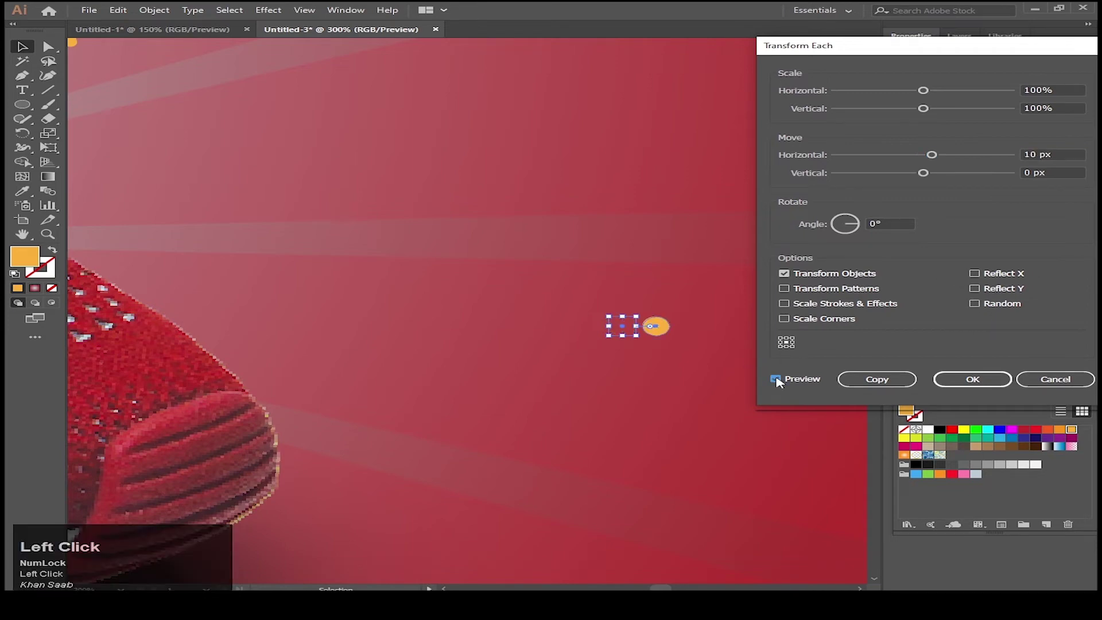
click(779, 381)
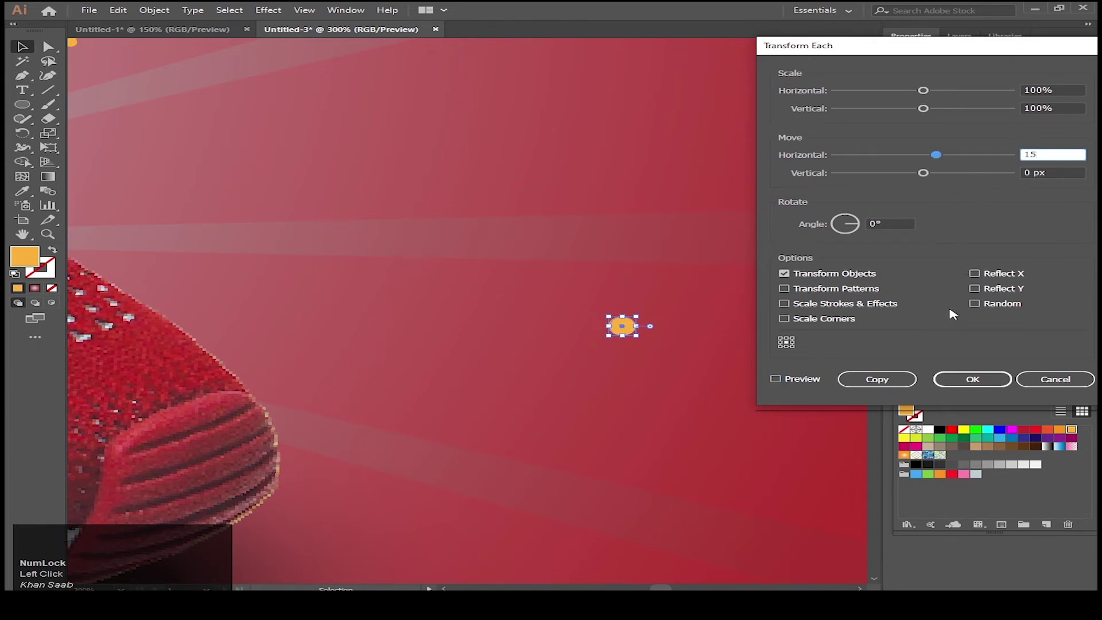
click(783, 381)
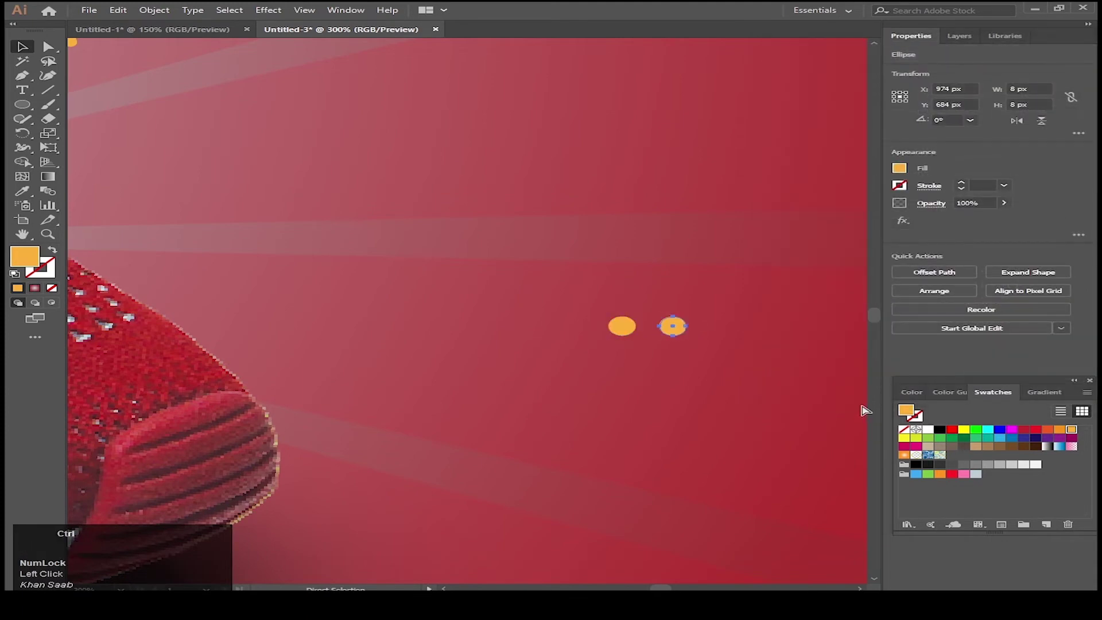
key(ctrl+d)
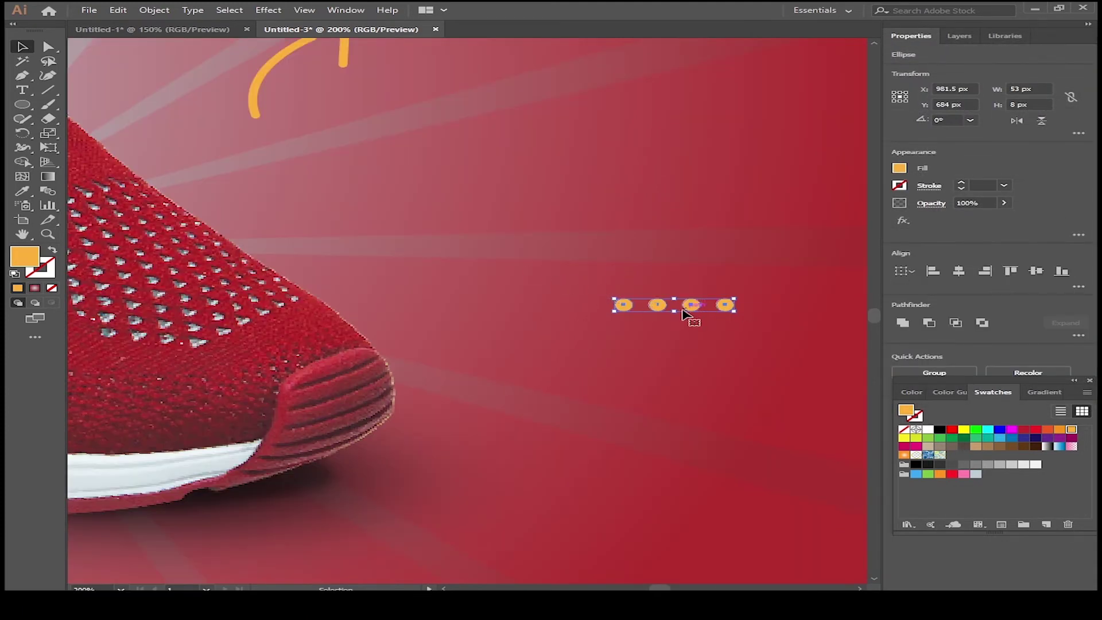
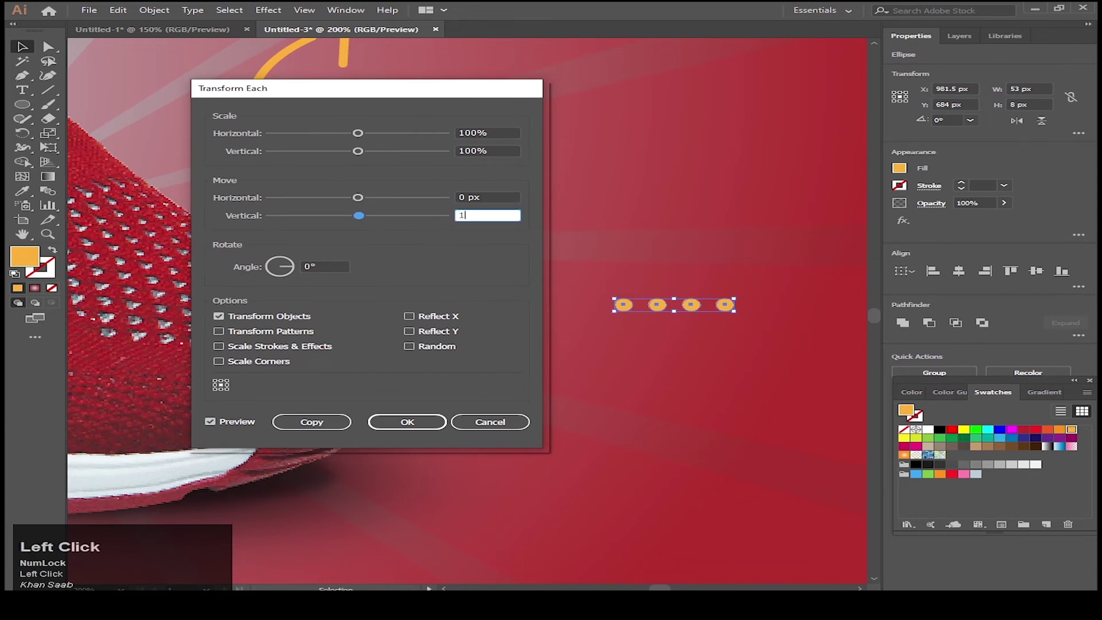
Transform Each with Vertical 15 px Copy and repeat to stack the dot row into a grid.
click(211, 421)
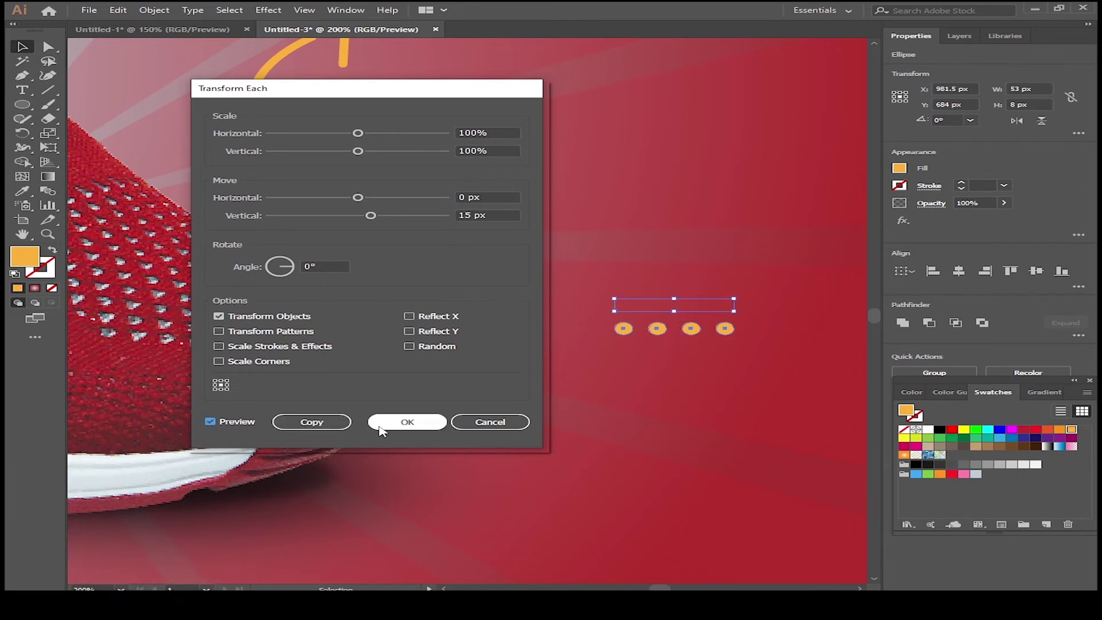
click(323, 430)
key(ctrl+d)
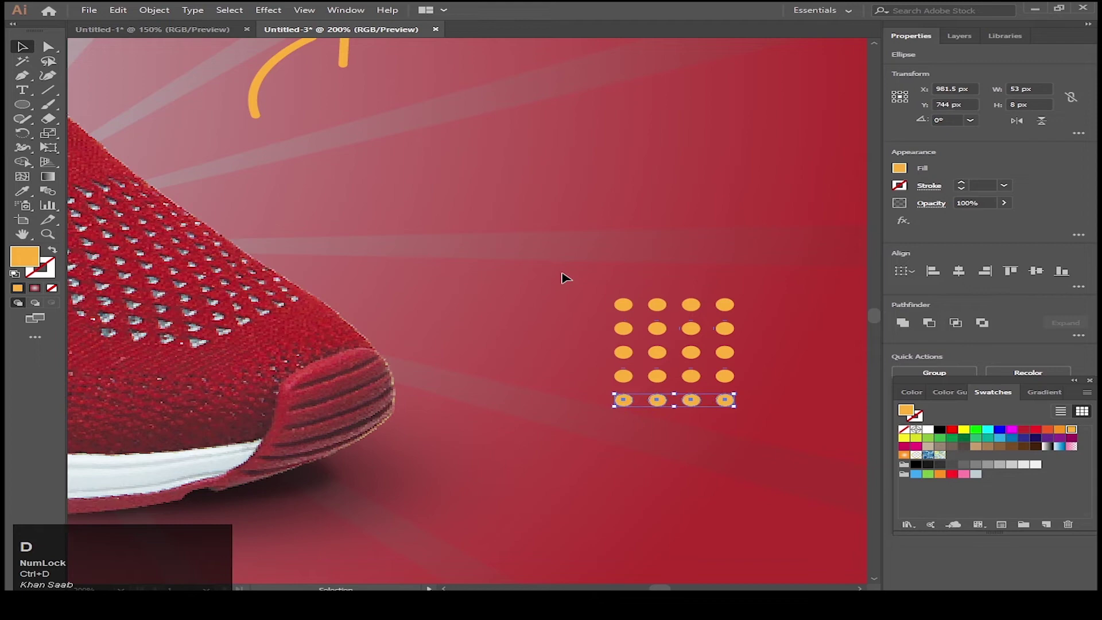
key(ctrl+d)
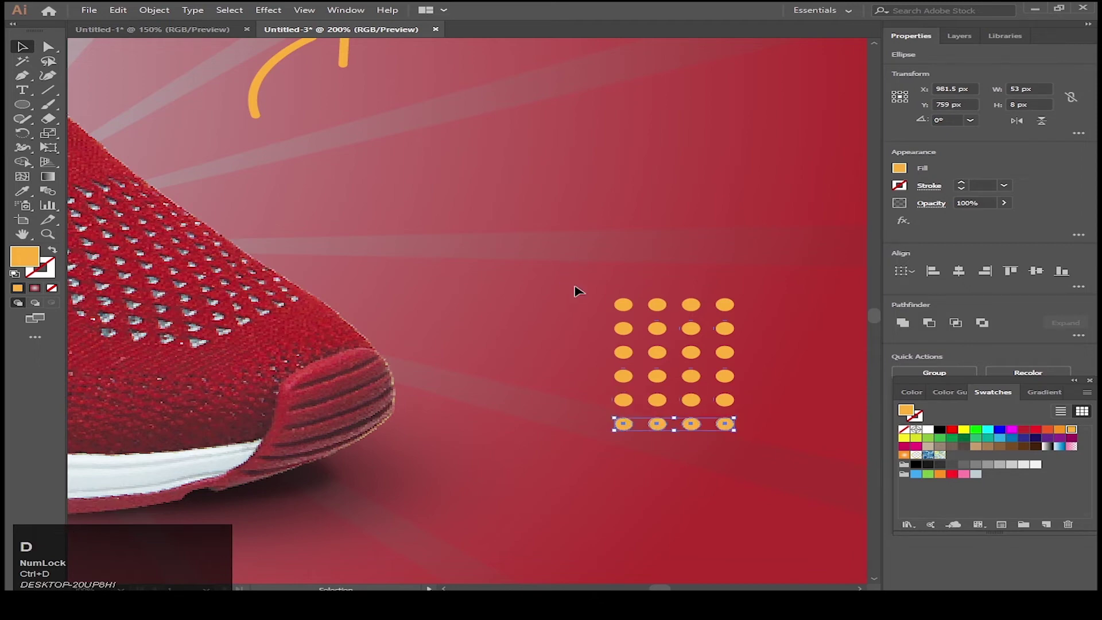
Group all the dot rows into one grid and position it right of the shoe.
scroll(down, 3)
click(554, 277)
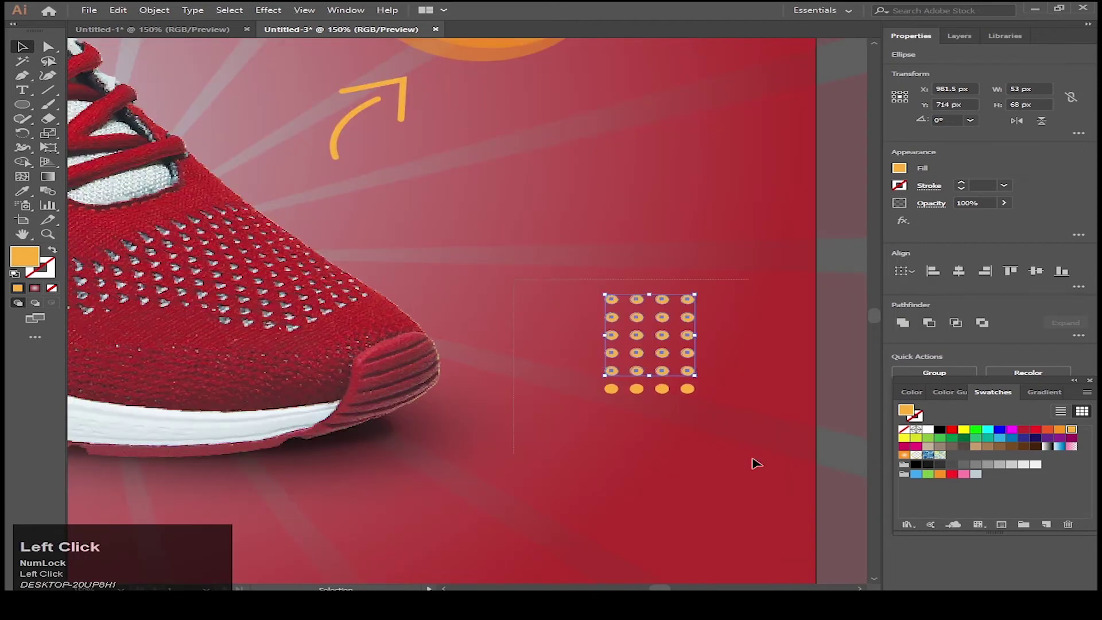
key(ctrl+g)
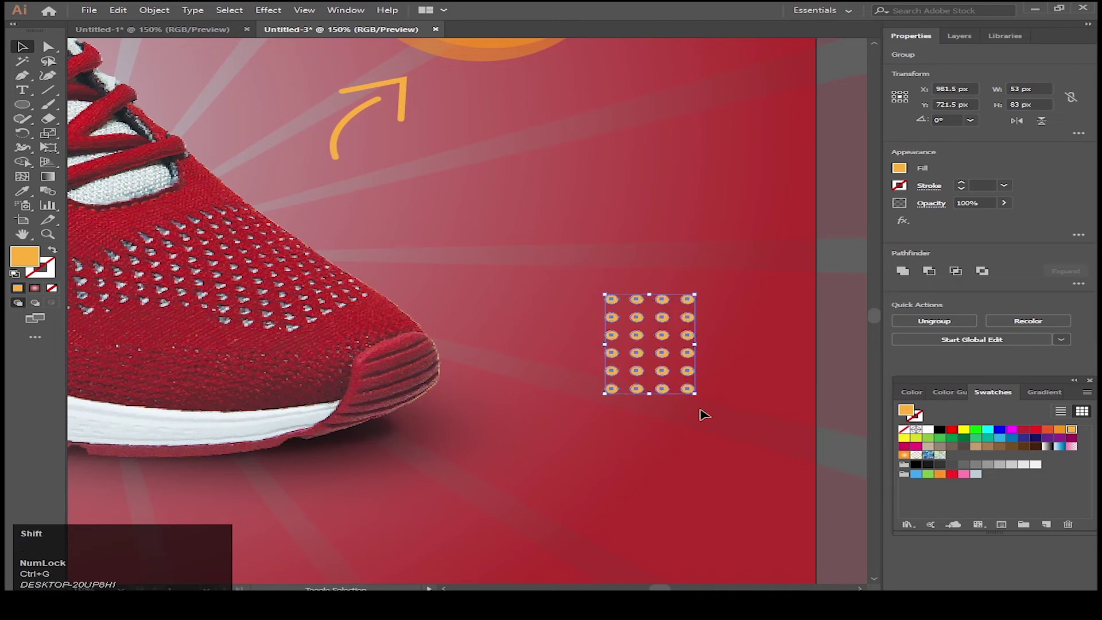
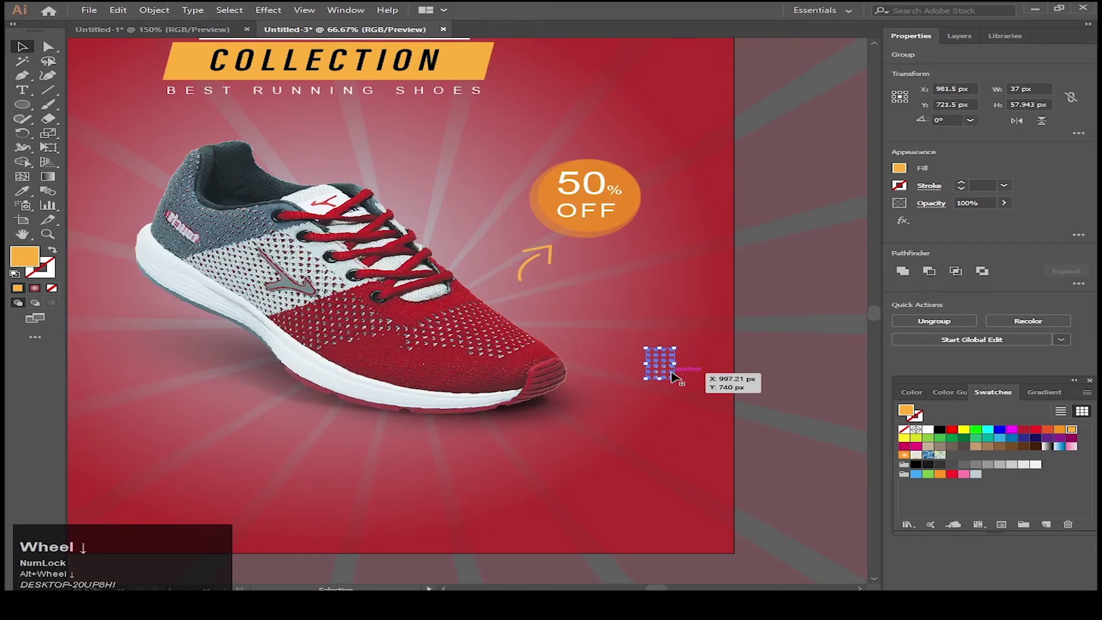
drag(659, 365, 684, 357)
scroll(down, 3)
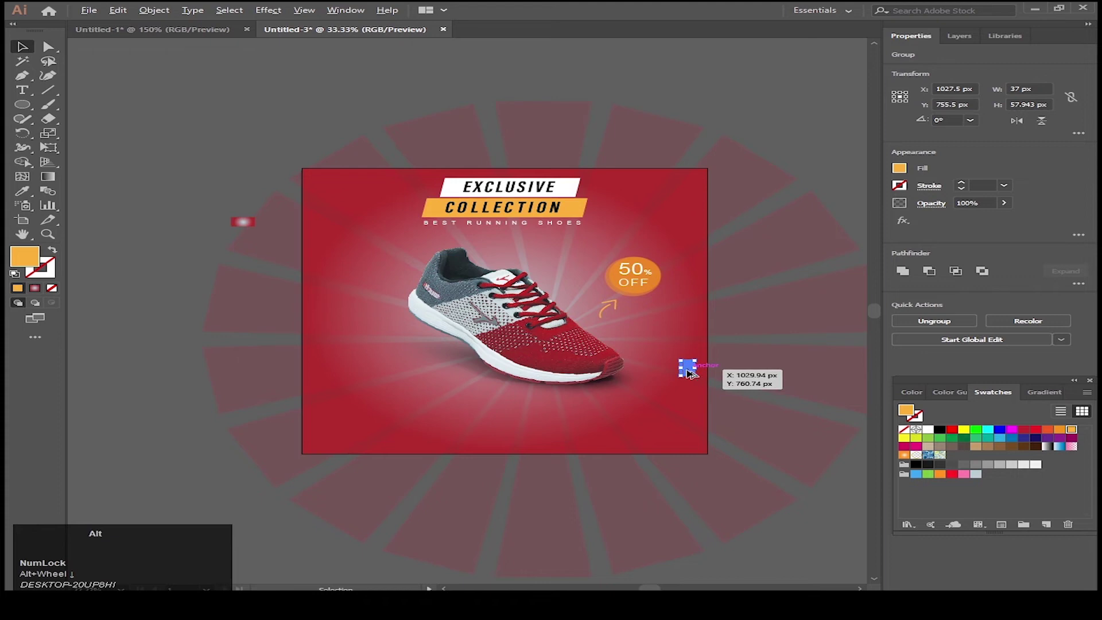
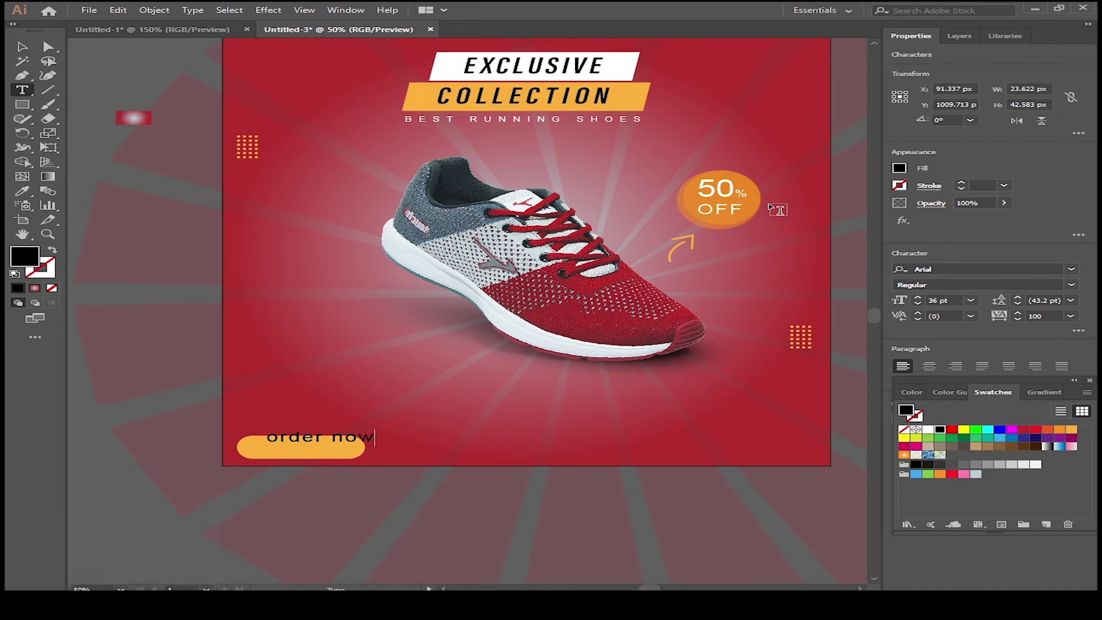
Finish ORDER NOW as all-caps Arial Bold at a smaller size and select it with the pill.
text(now)
key(ctrl+t)
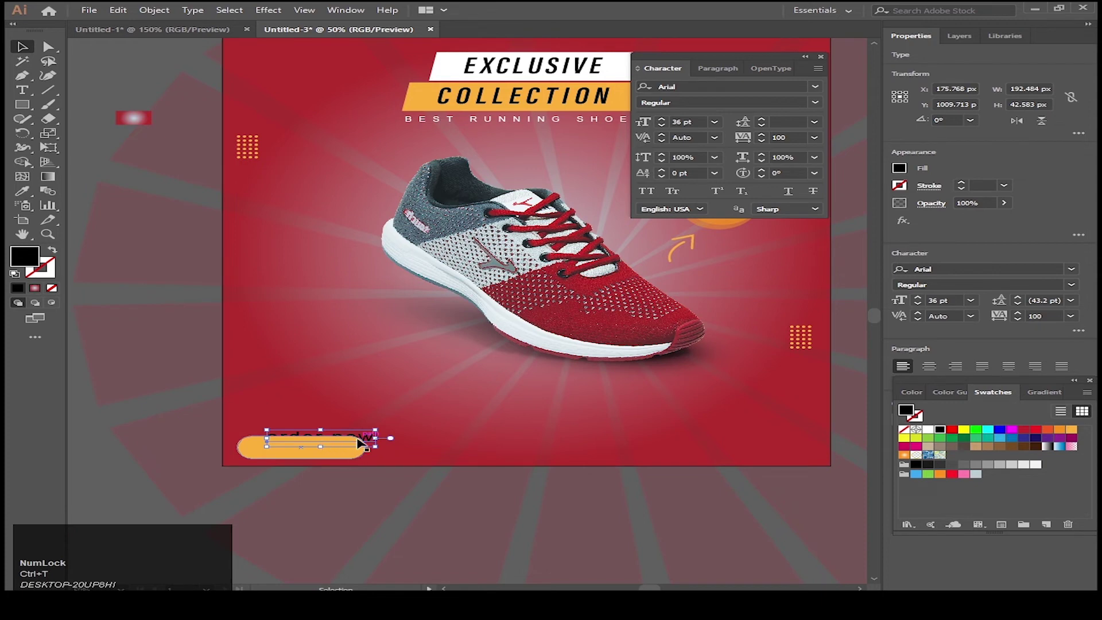
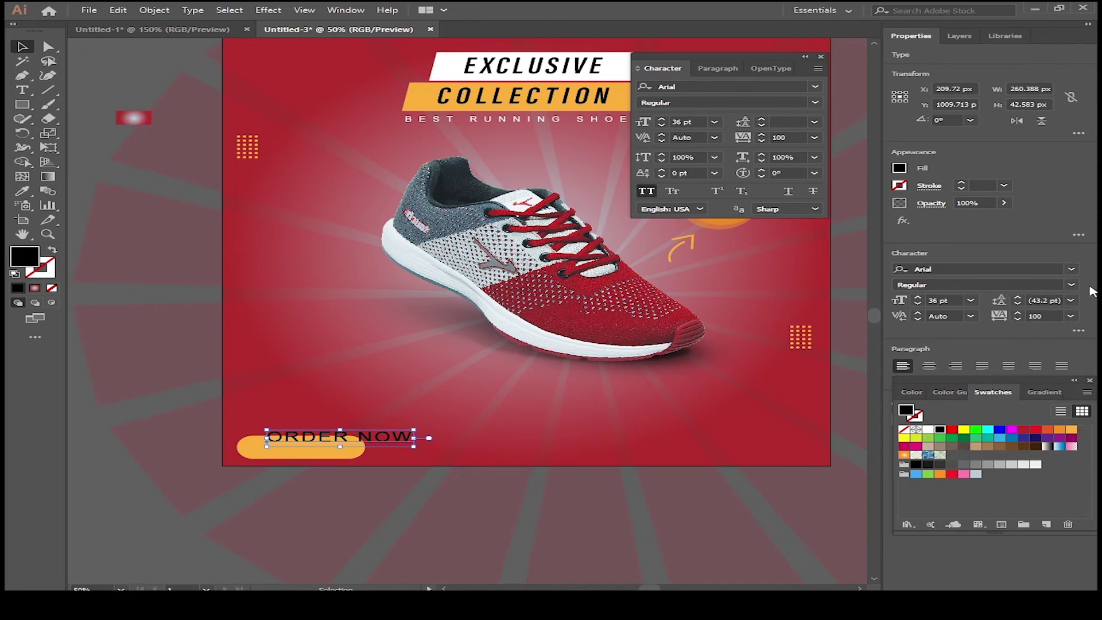
click(1072, 287)
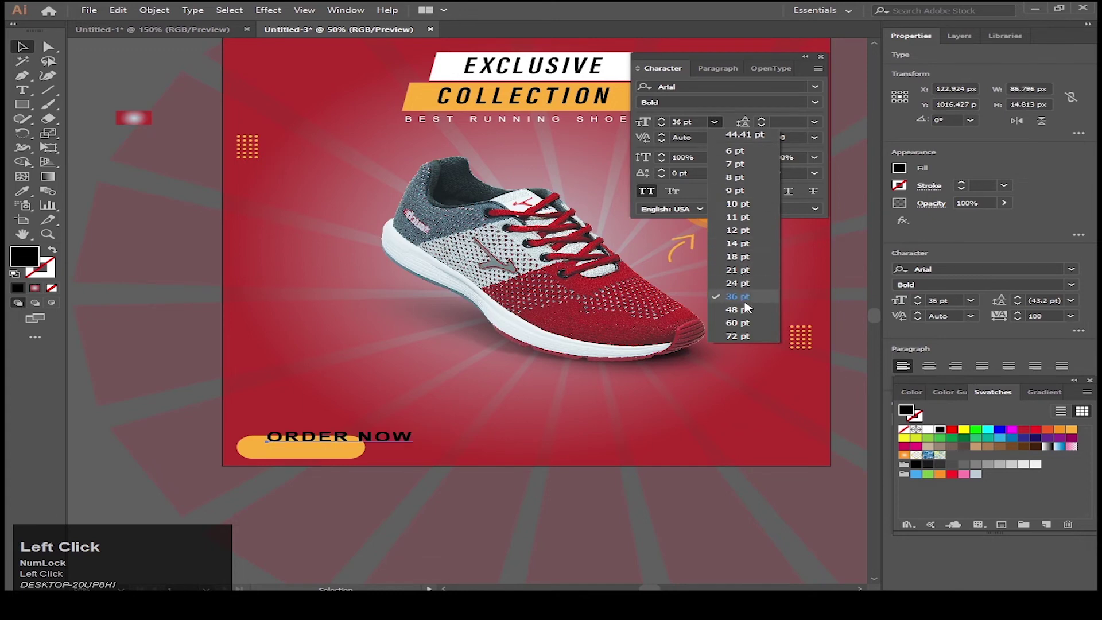
click(754, 288)
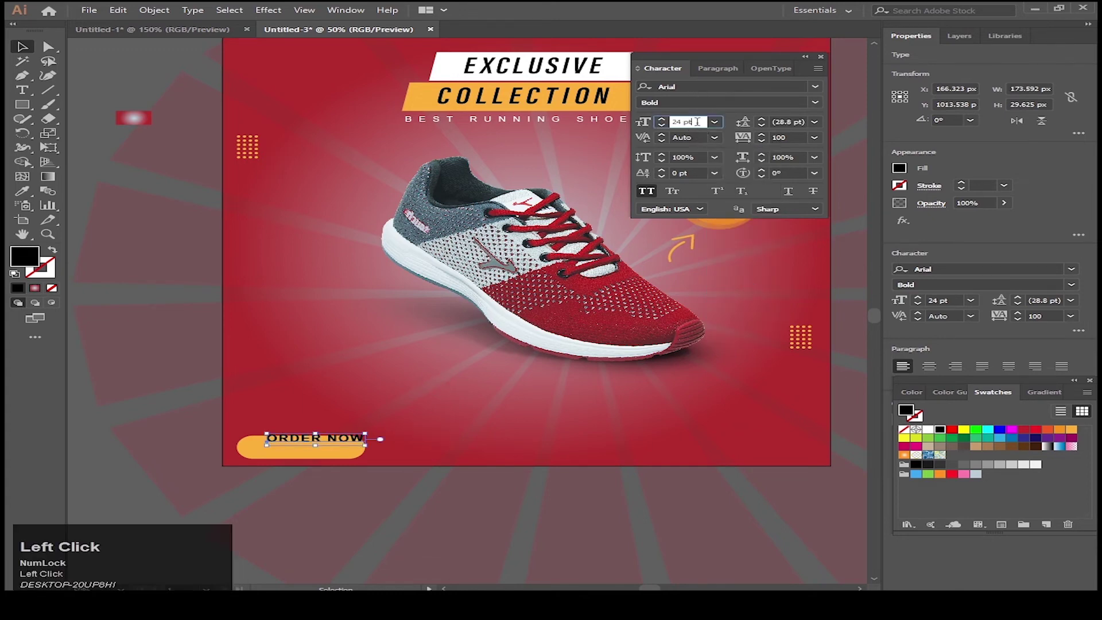
click(701, 181)
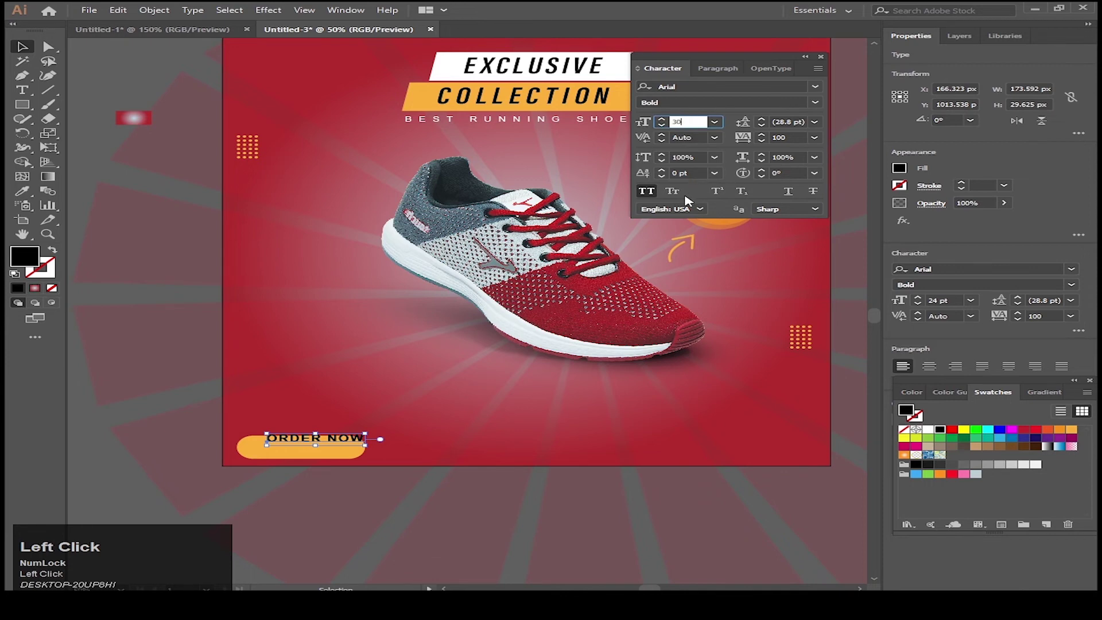
key(Return)
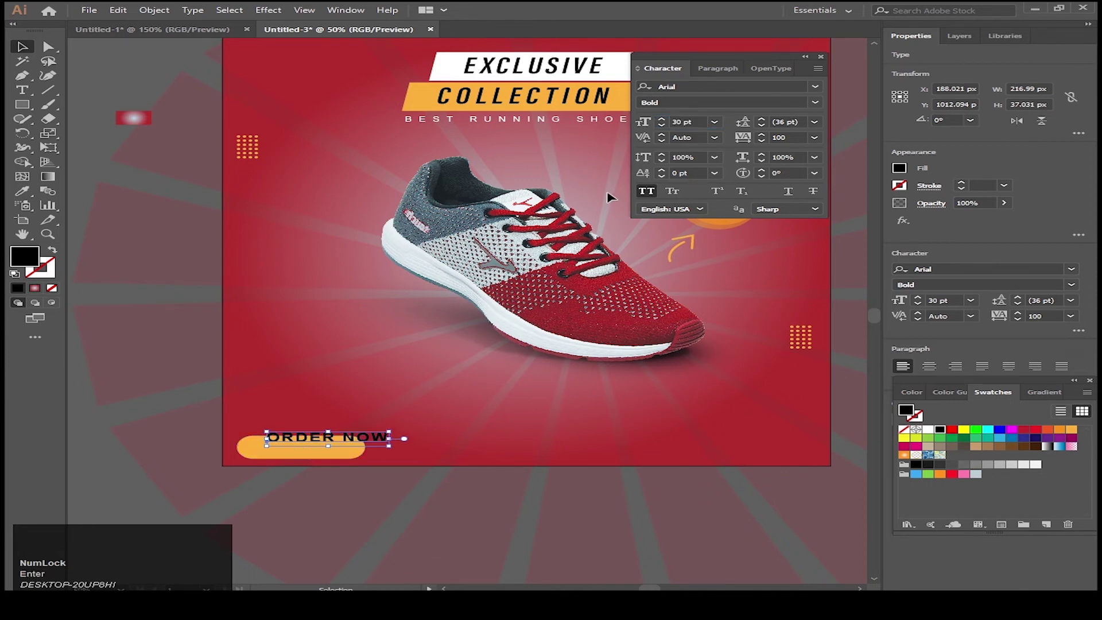
click(717, 130)
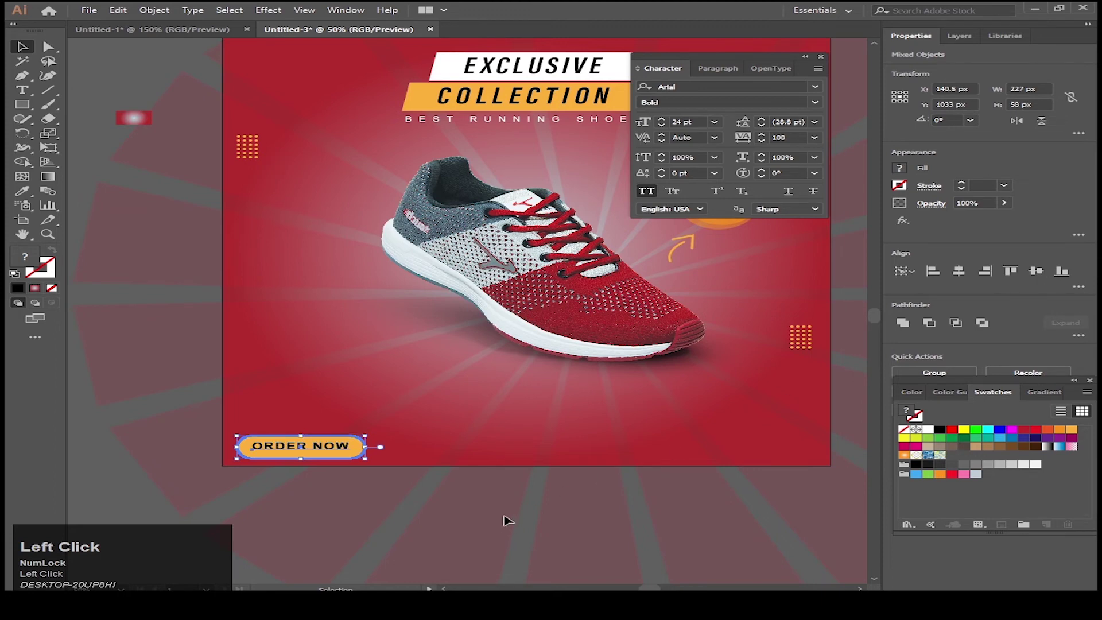
key(space)
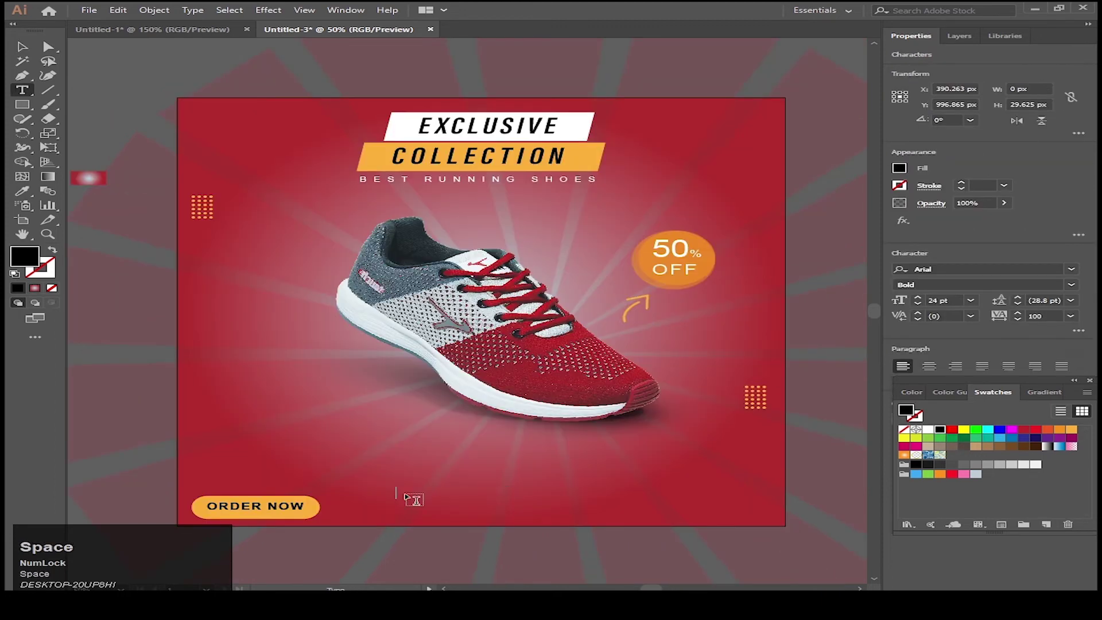
text(wwew)
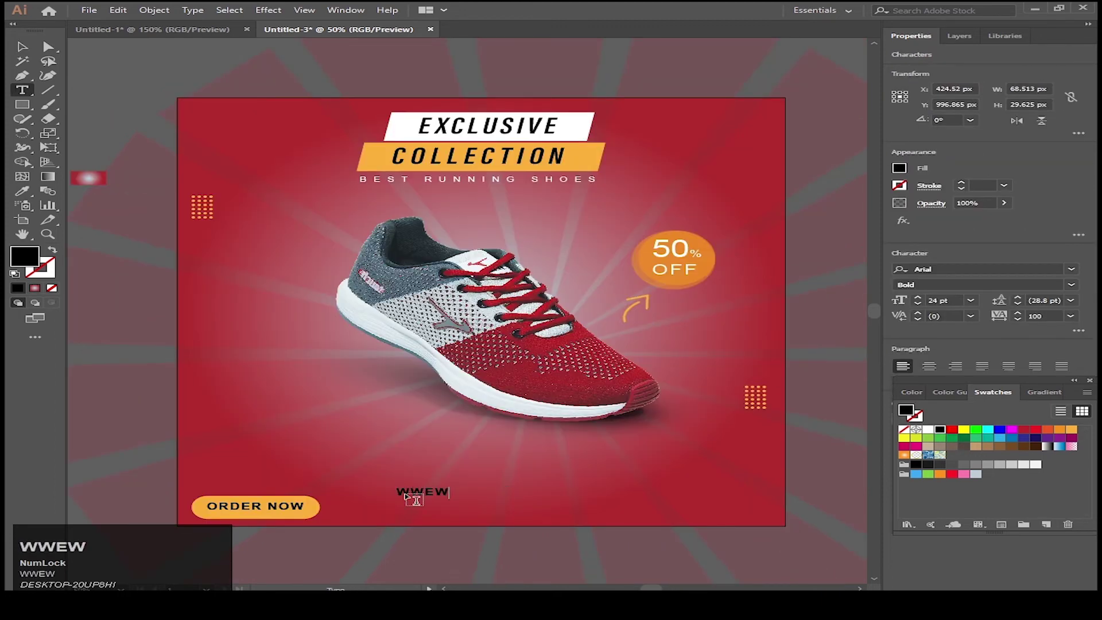
key(BackSpace)
text(.website)
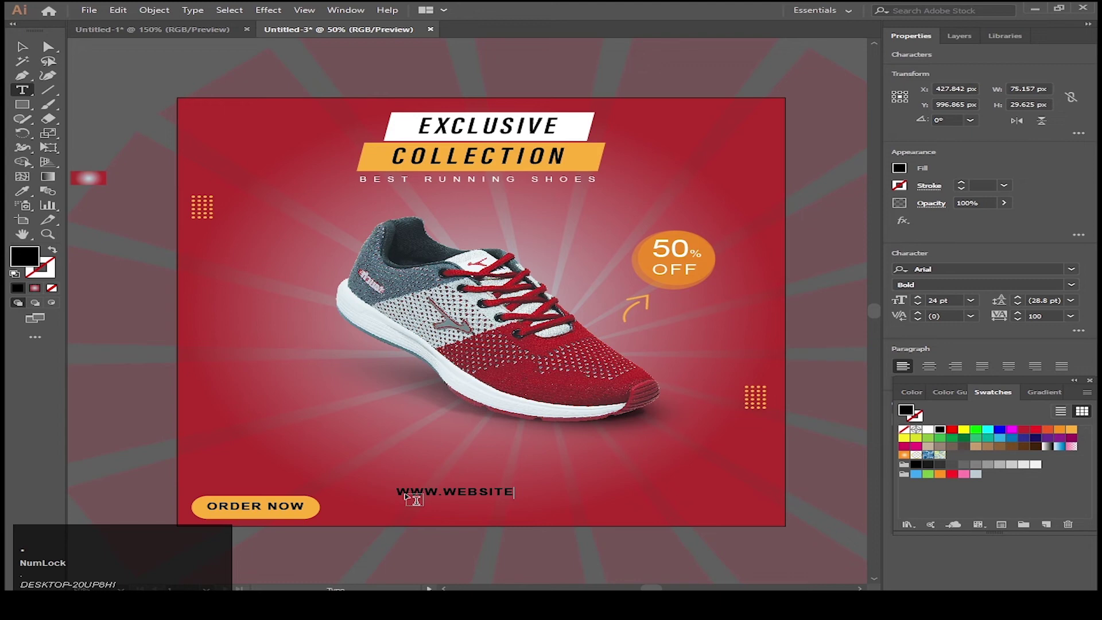
text(.com)
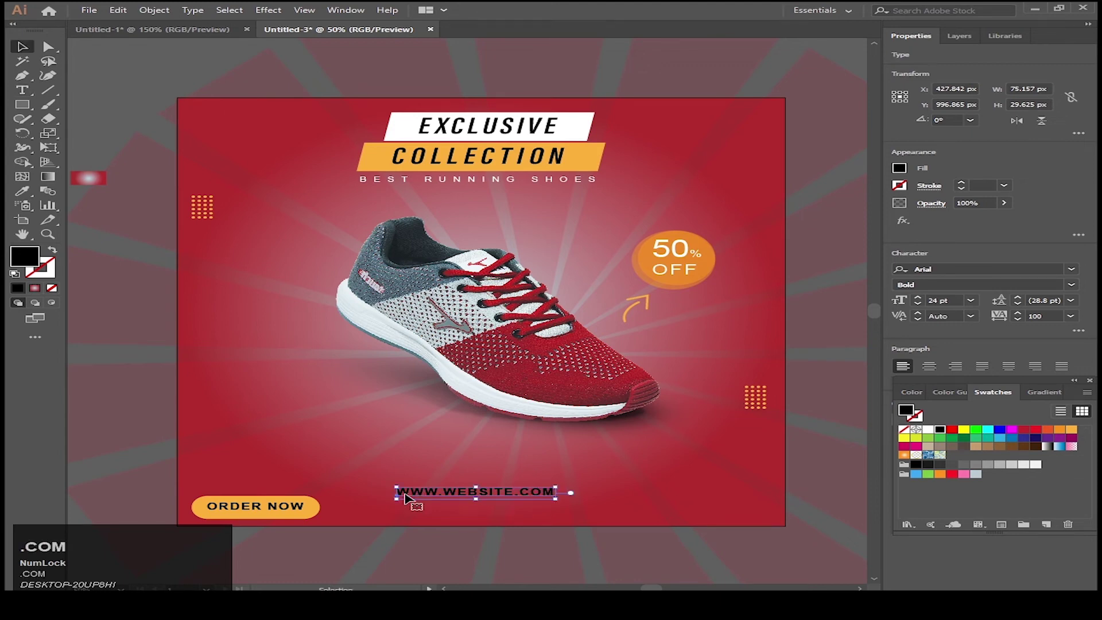
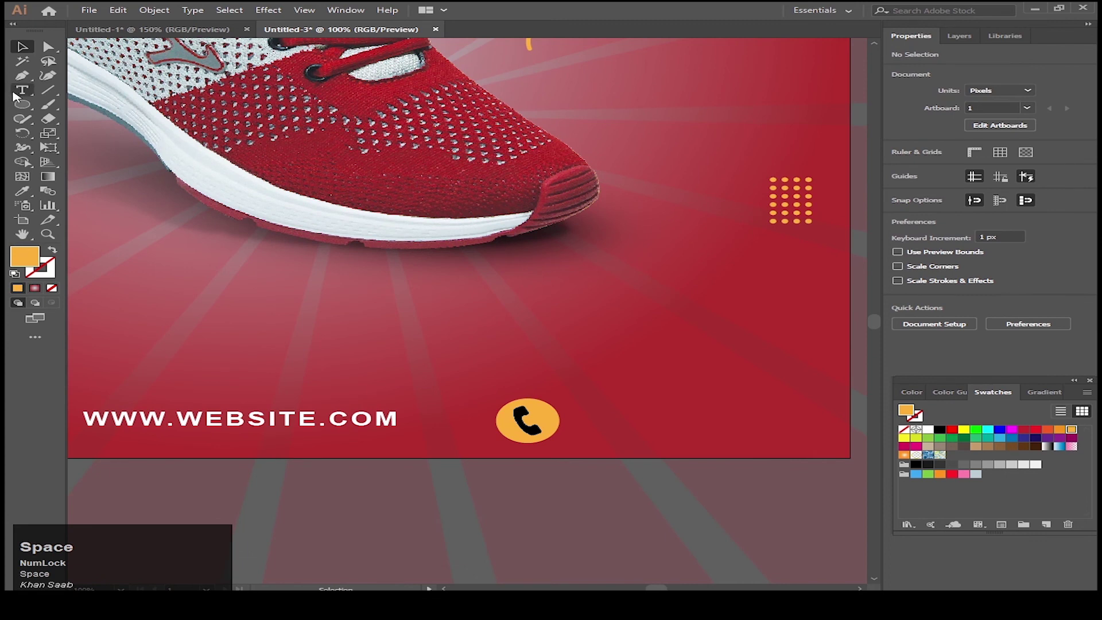
click(19, 90)
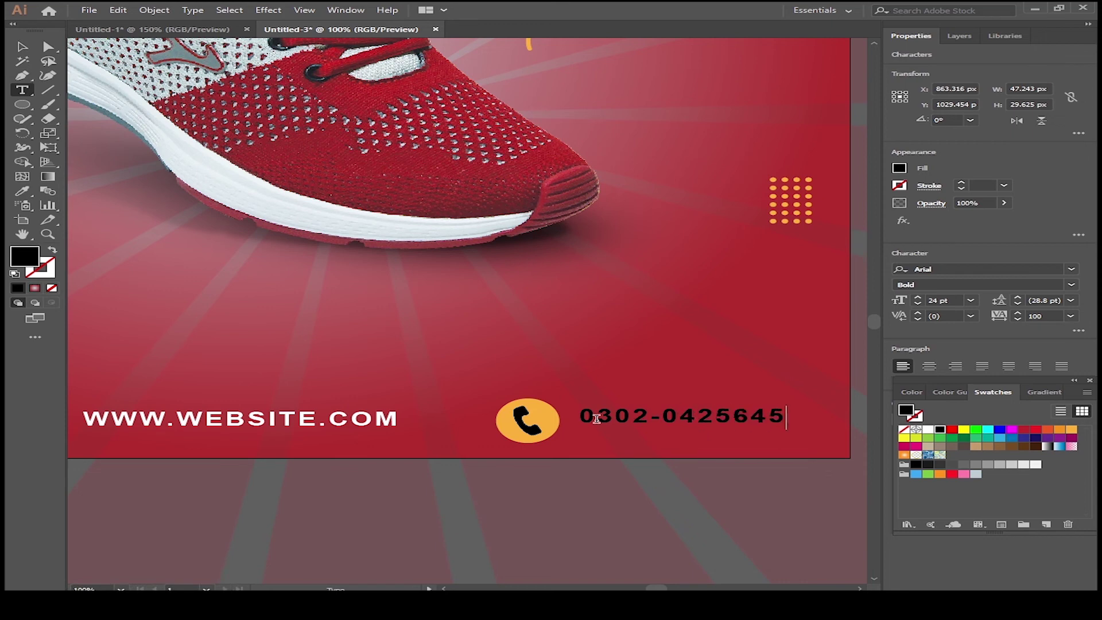
key(`)
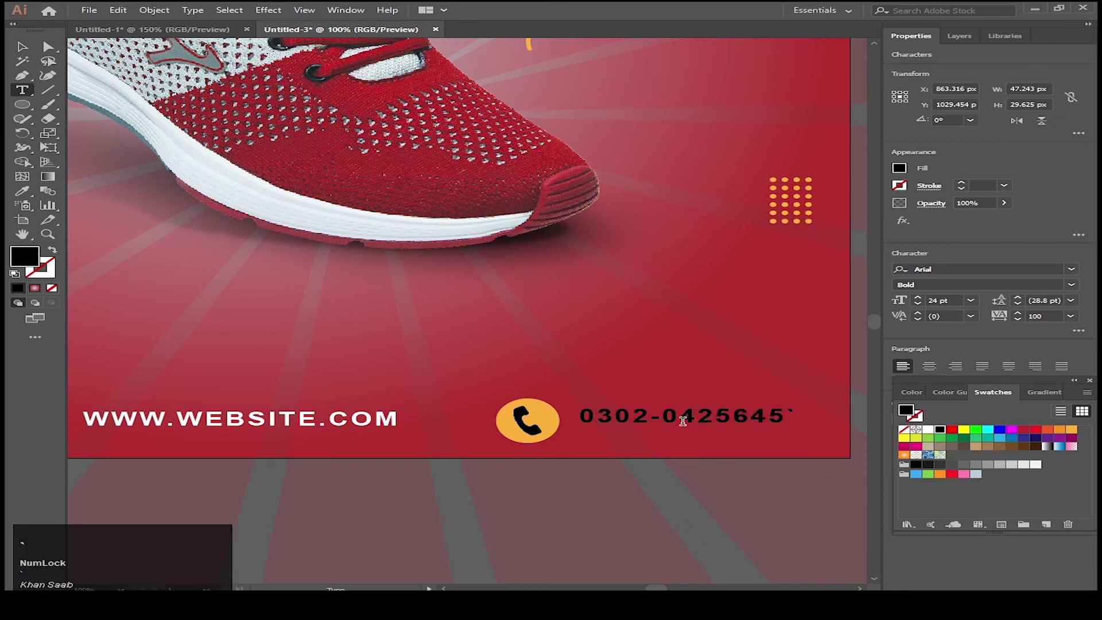
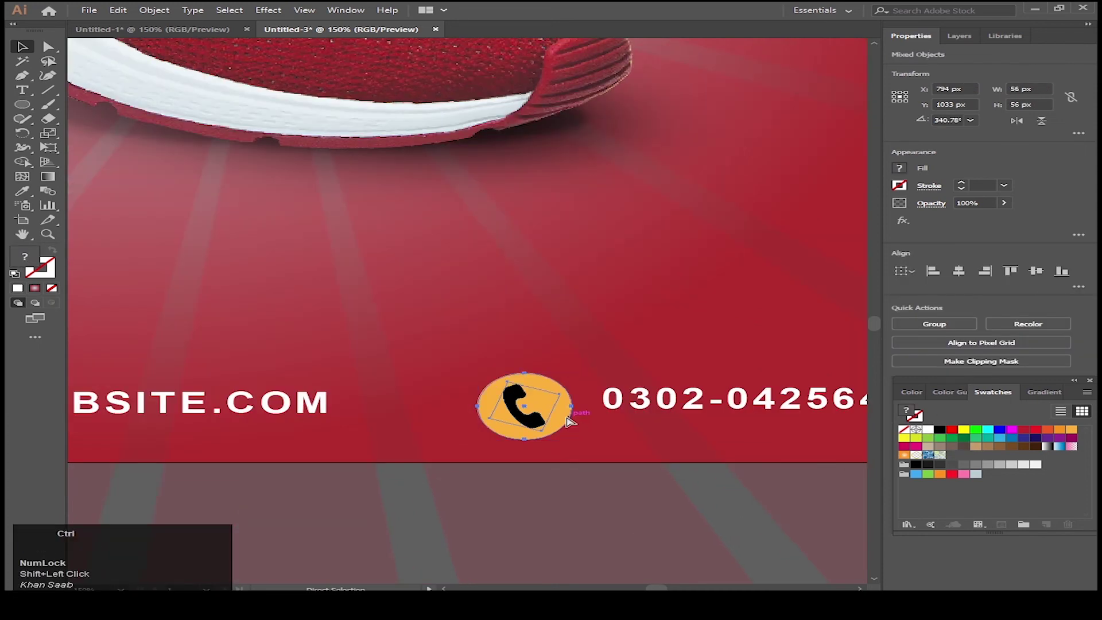
key(ctrl+g)
click(678, 402)
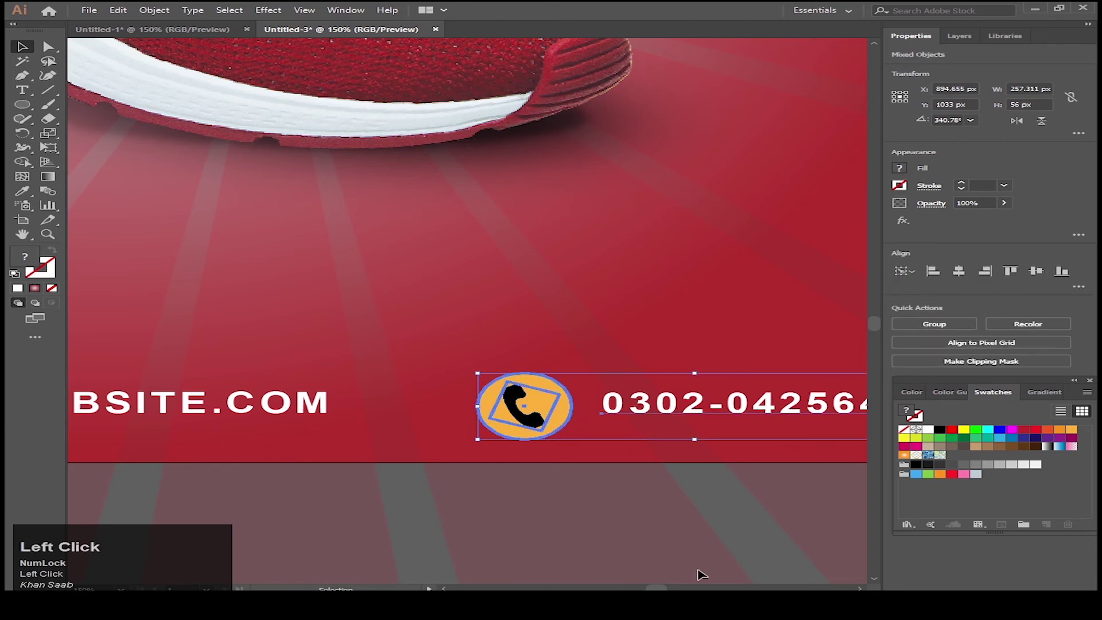
click(641, 384)
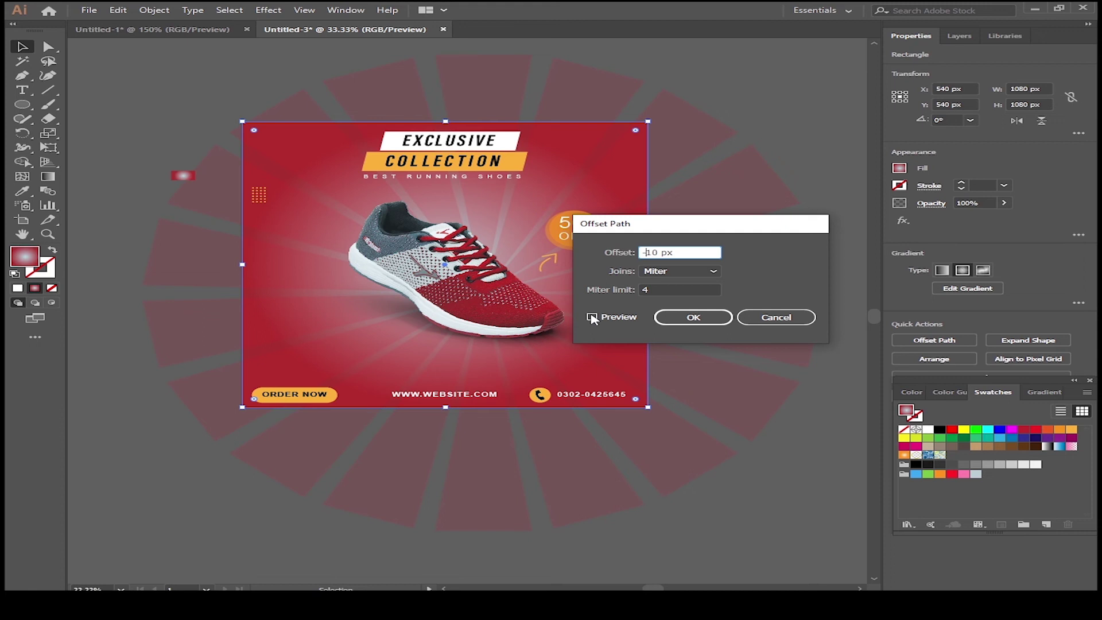
Apply a -10 px inward offset with preview, creating a 1060 px square inner frame.
click(594, 319)
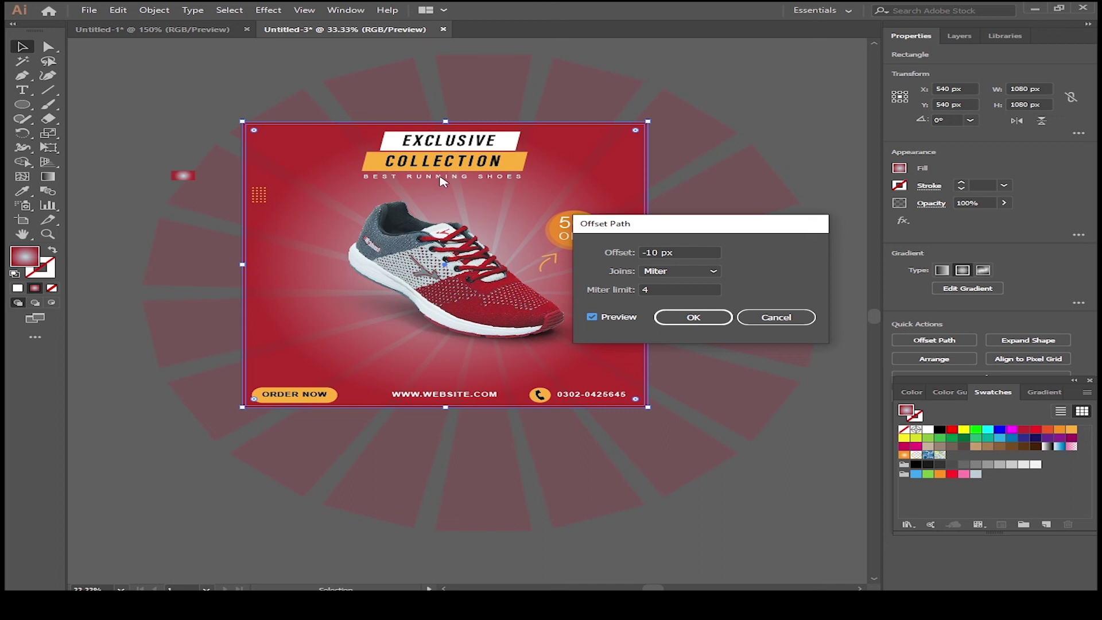
click(672, 326)
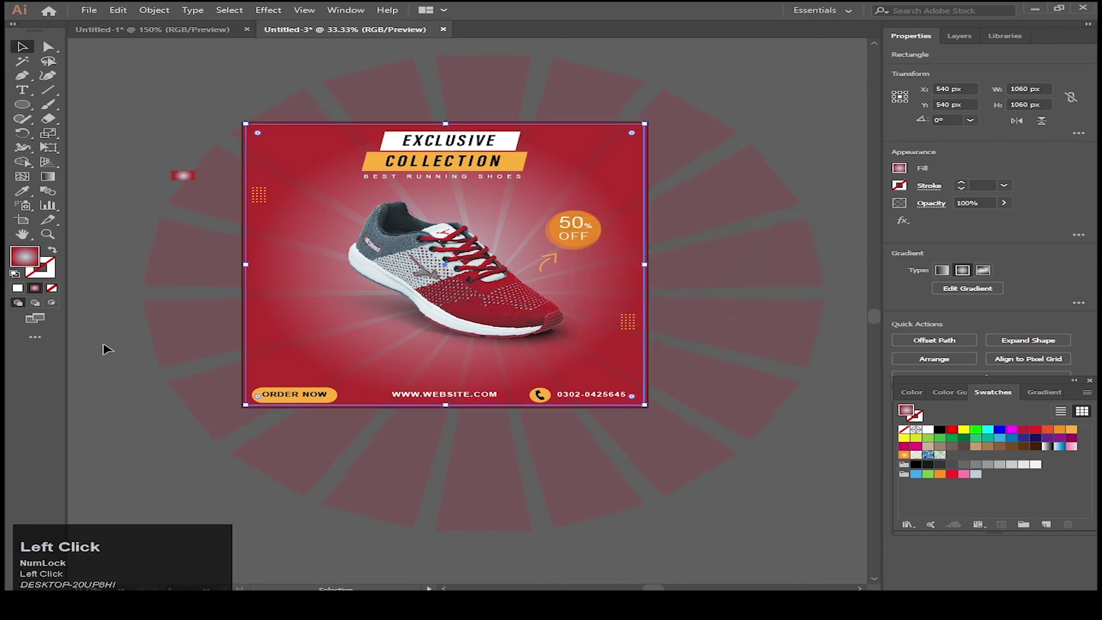
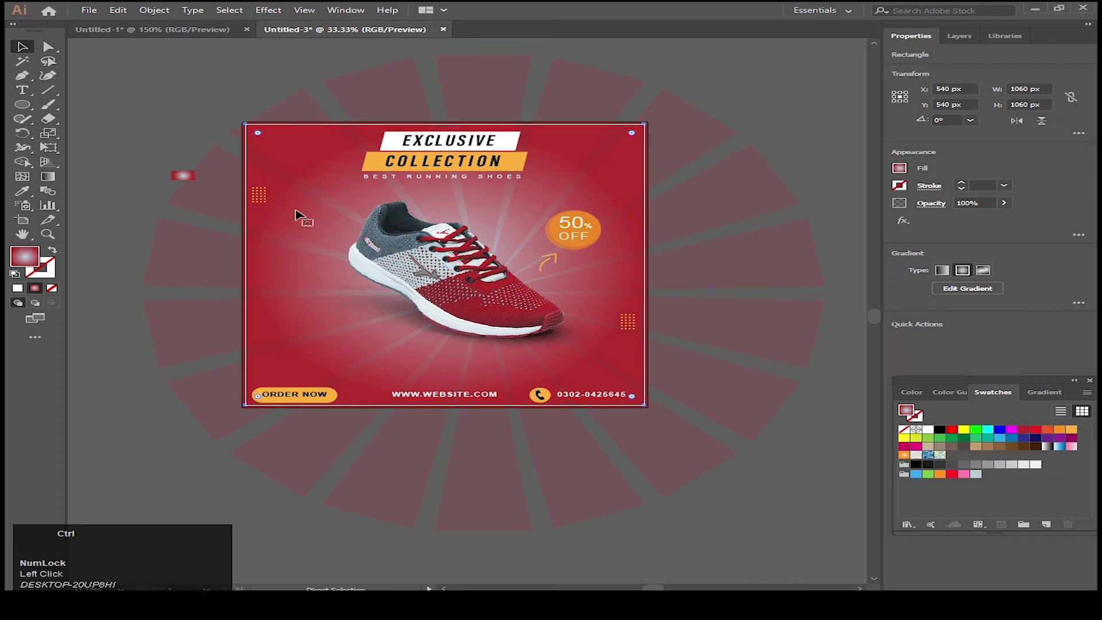
Move ORDER NOW inside the frame and align the button, website and phone row together.
scroll(up, 3)
drag(310, 395, 758, 435)
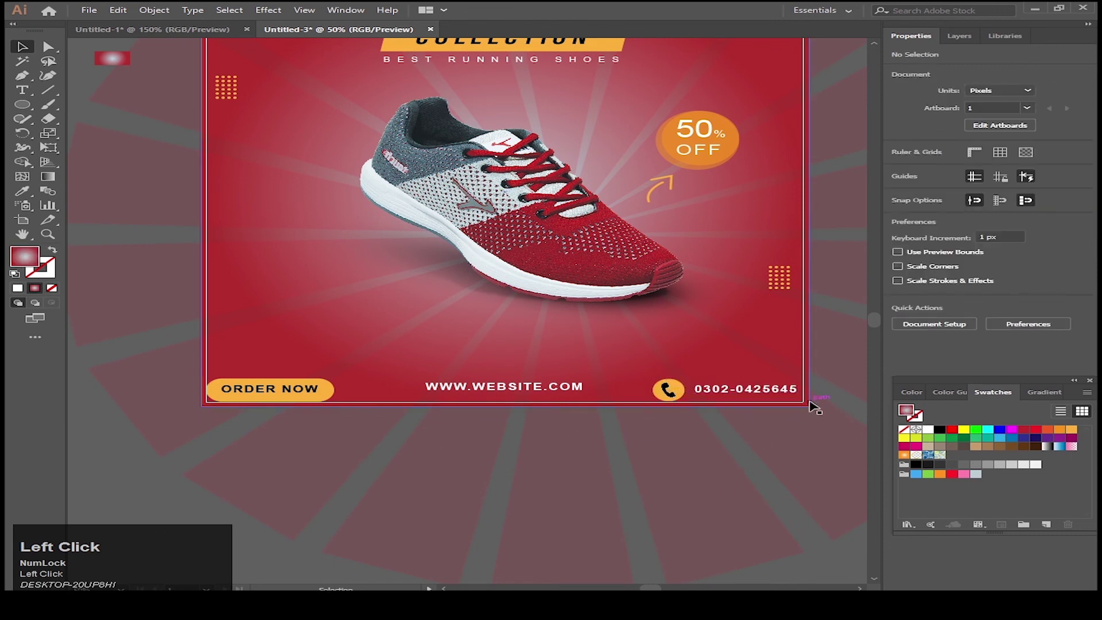
scroll(up, 3)
scroll(down, 3)
scroll(up, 3)
drag(717, 397, 140, 396)
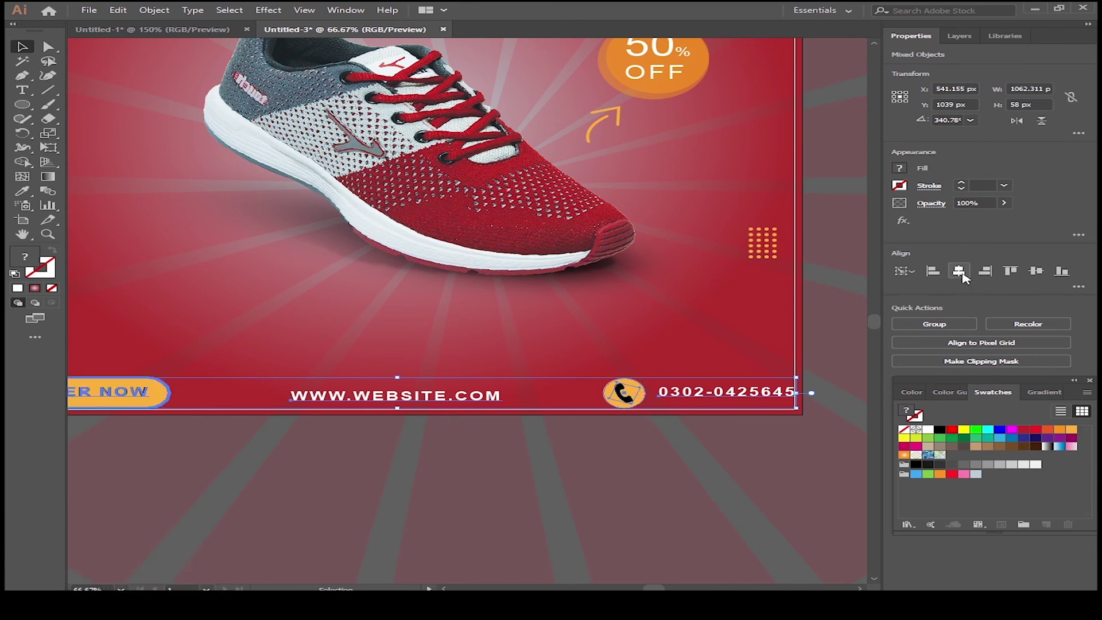
click(1041, 275)
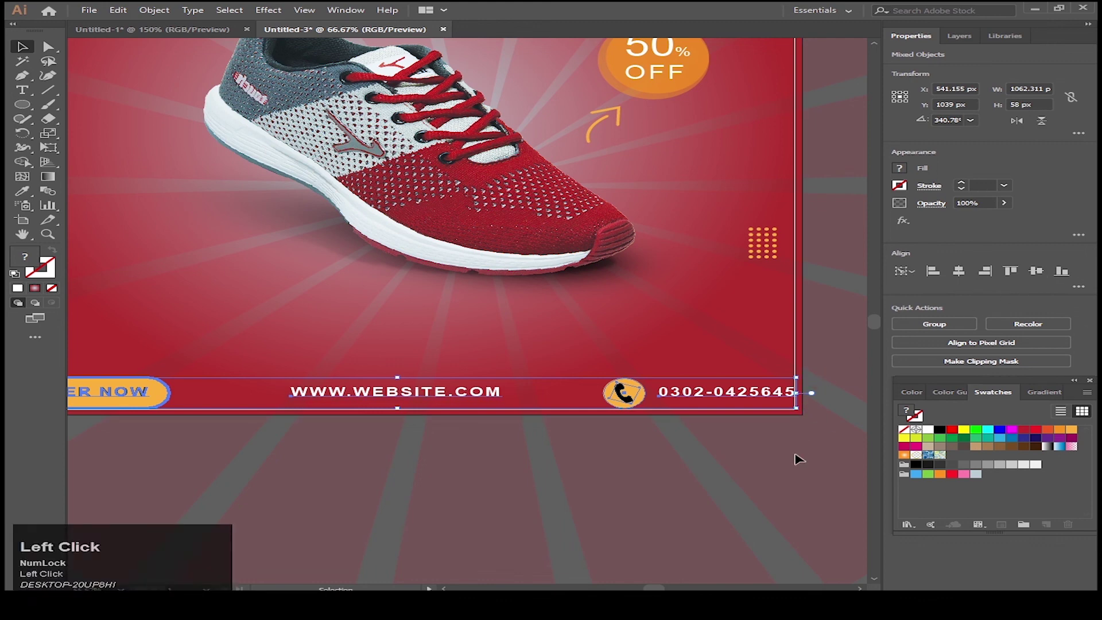
Select the upper artwork and right dot pattern and centre the shoe artwork horizontally.
scroll(down, 3)
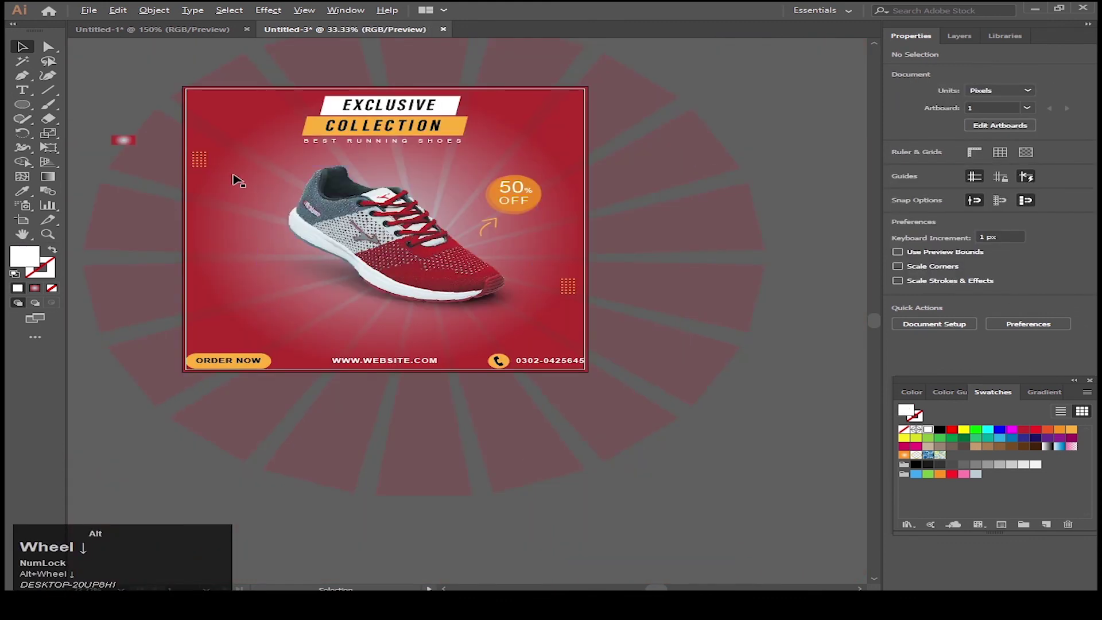
scroll(up, 3)
drag(190, 157, 810, 246)
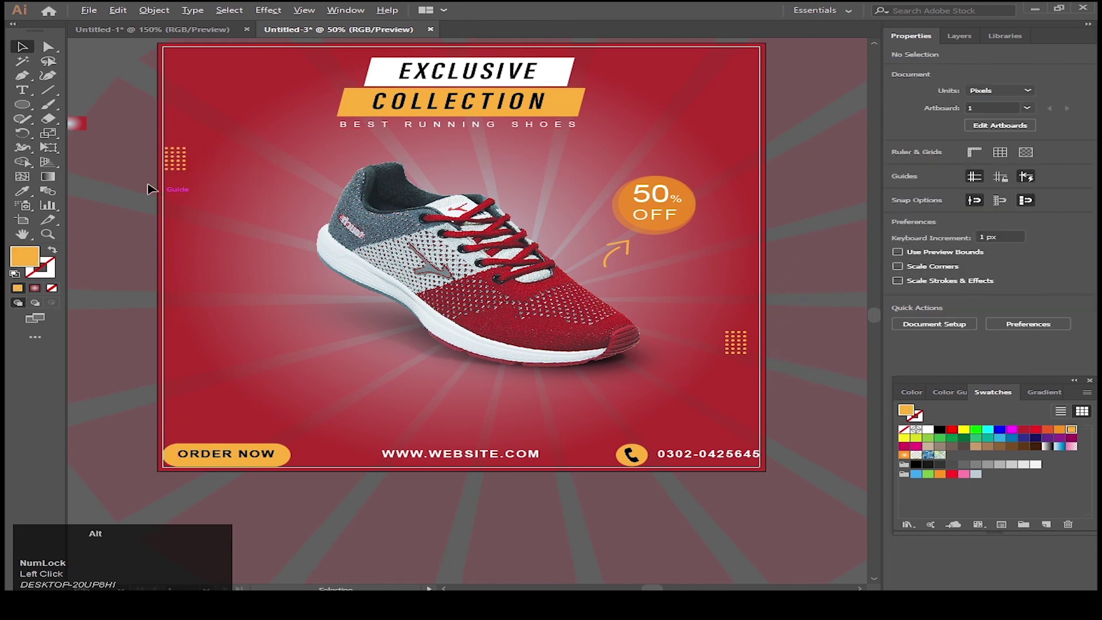
scroll(up, 3)
scroll(down, 3)
scroll(up, 3)
drag(545, 289, 666, 296)
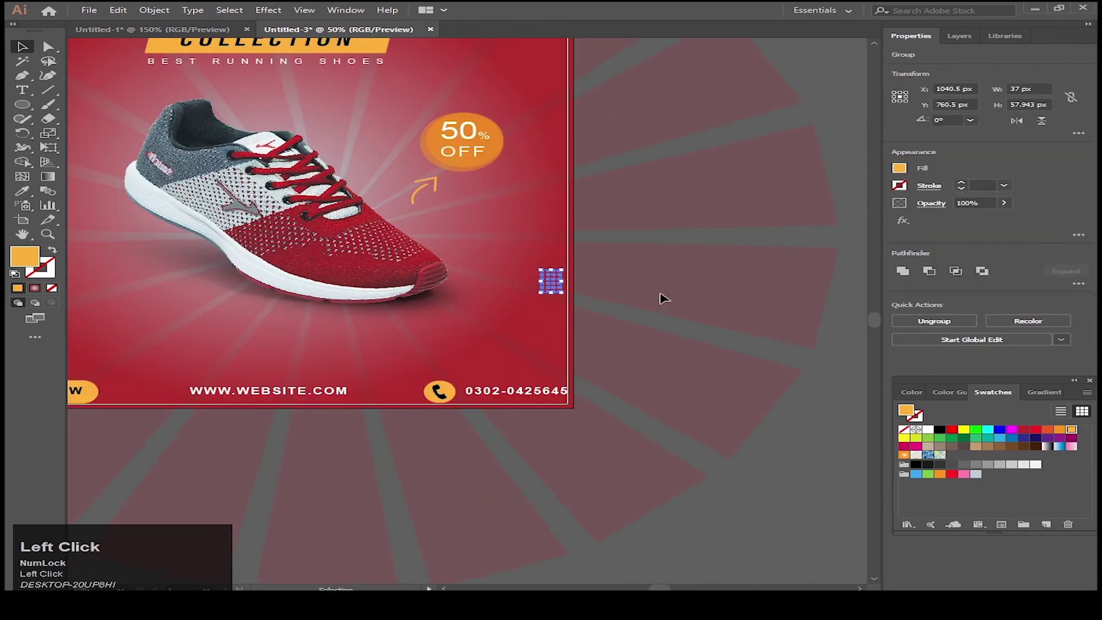
scroll(down, 3)
click(358, 238)
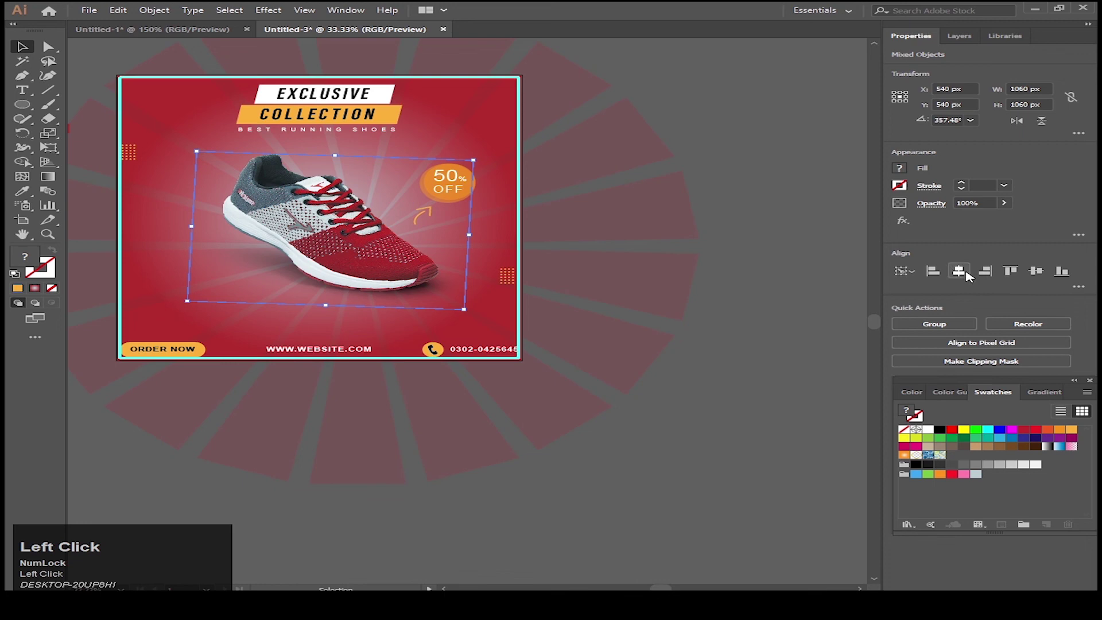
Unlock all, draw an artboard-sized rectangle and make a clipping mask hiding the spilled rays.
right_click(878, 285)
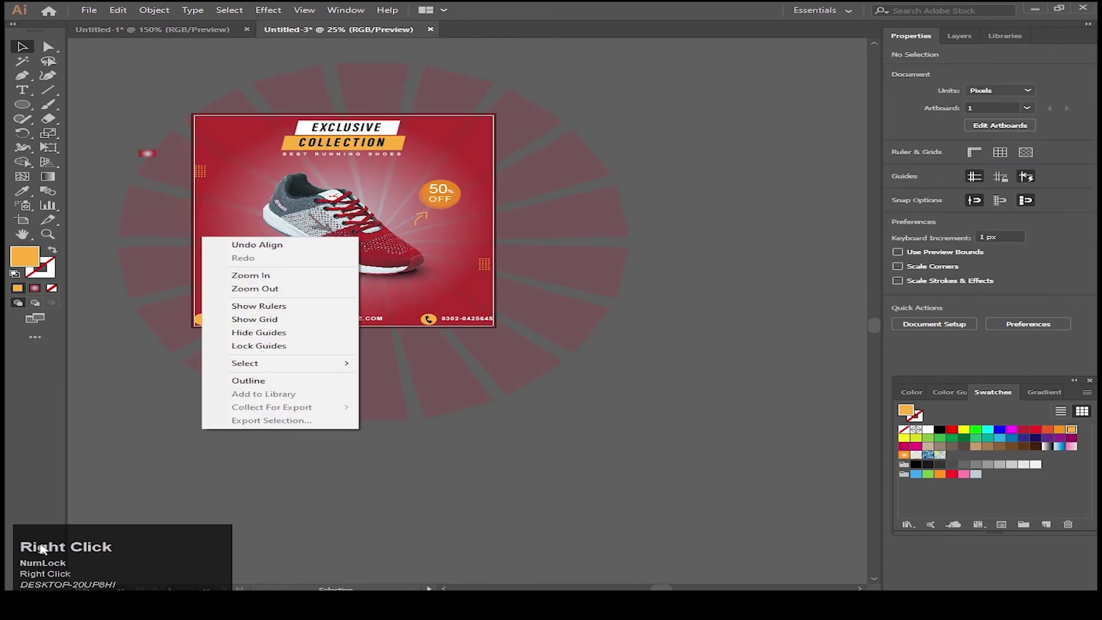
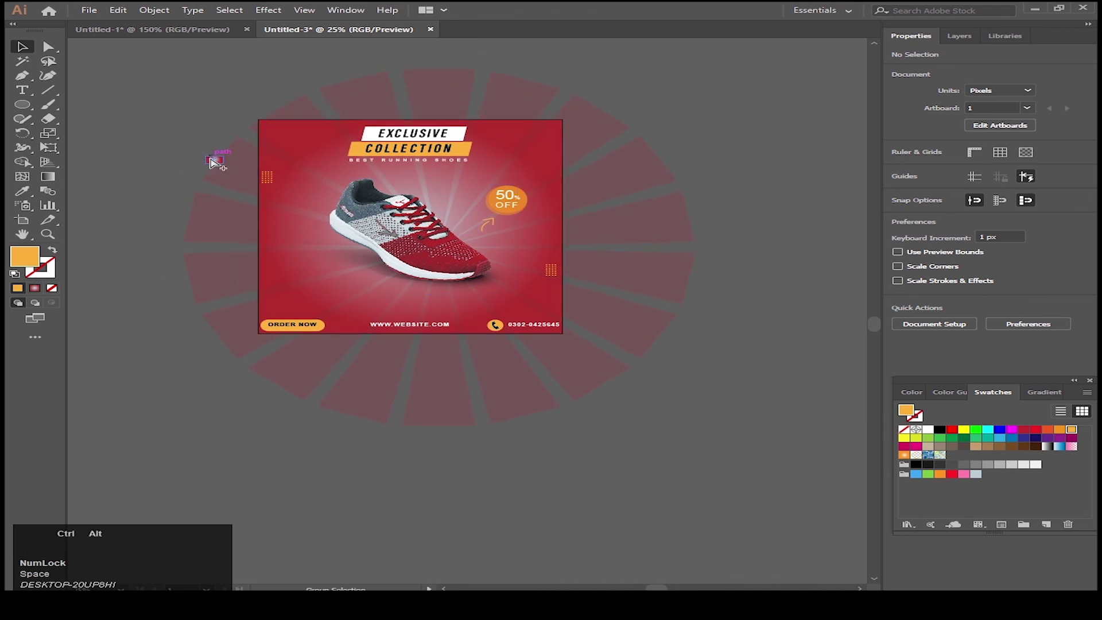
key(ctrl+alt+2)
double_click(125, 122)
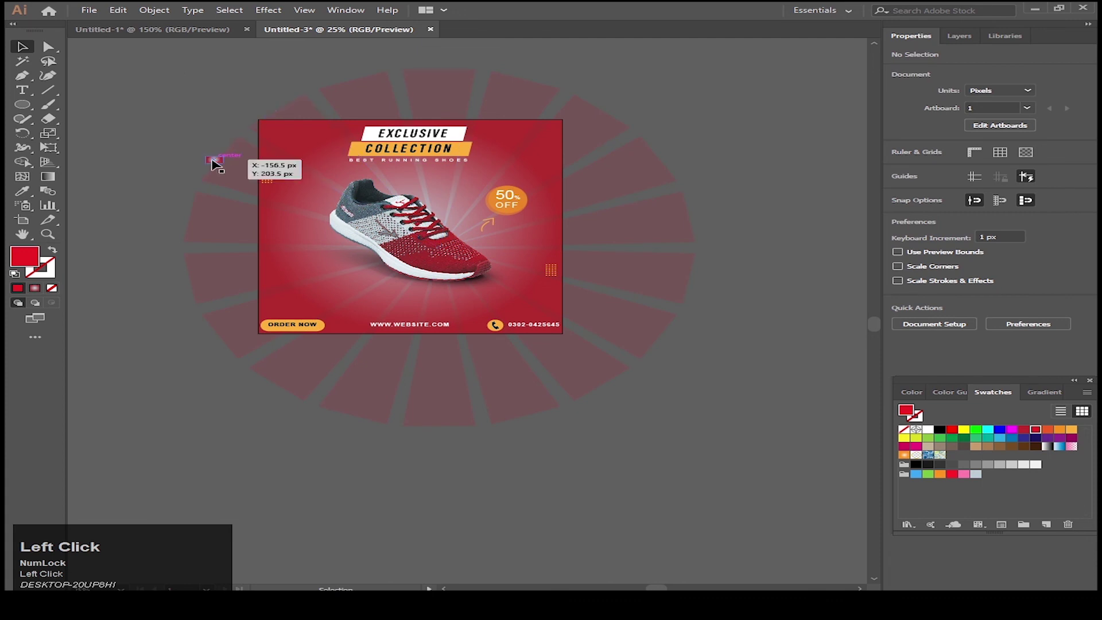
key(v)
key(m)
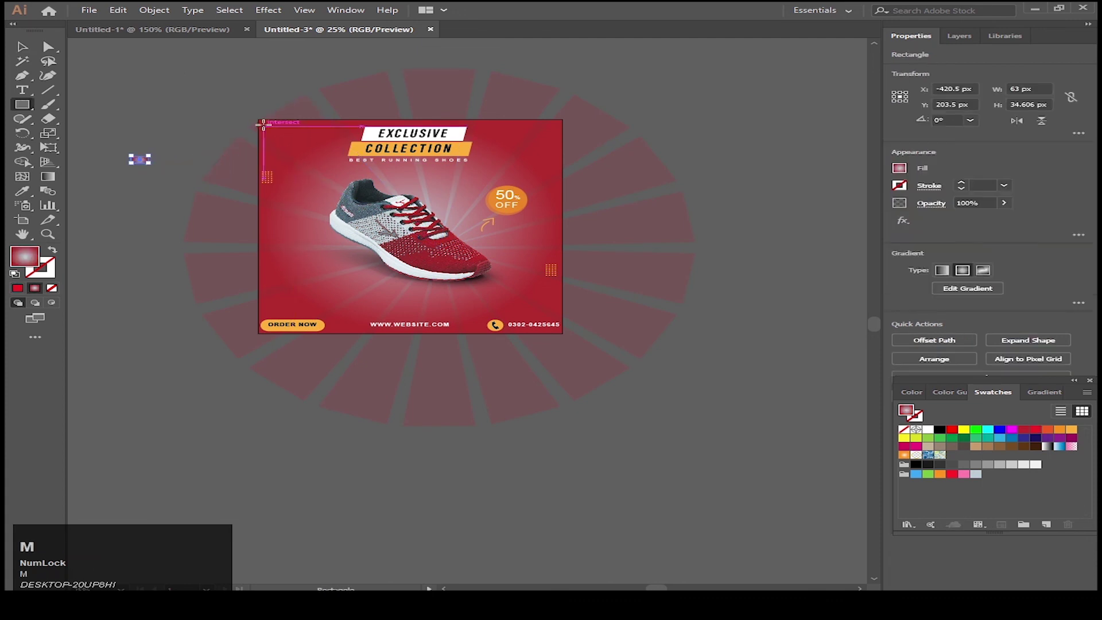
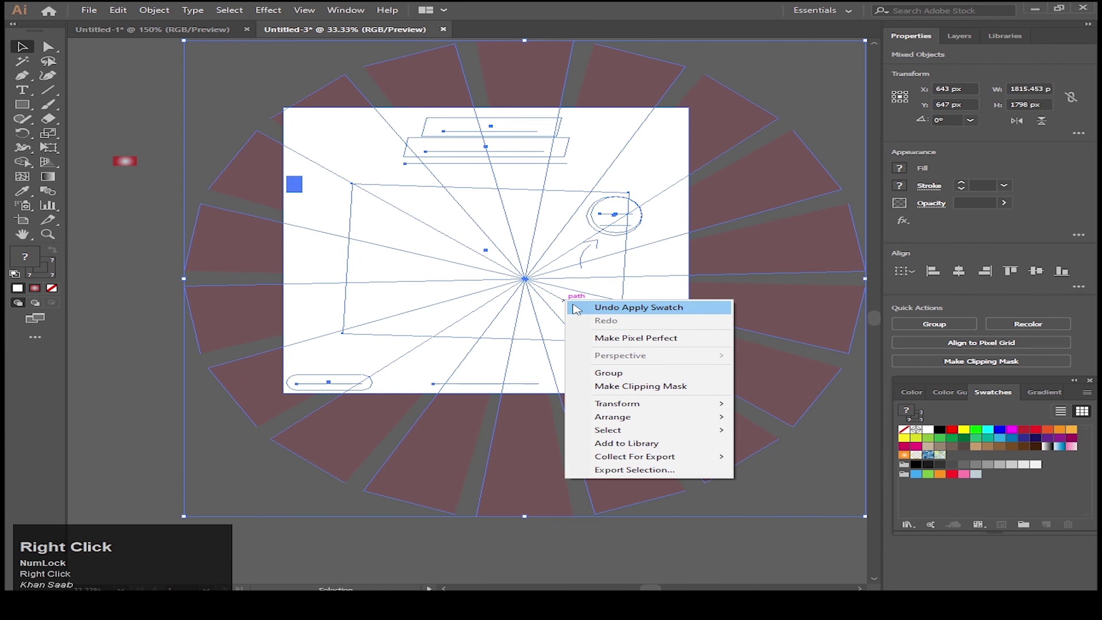
click(664, 389)
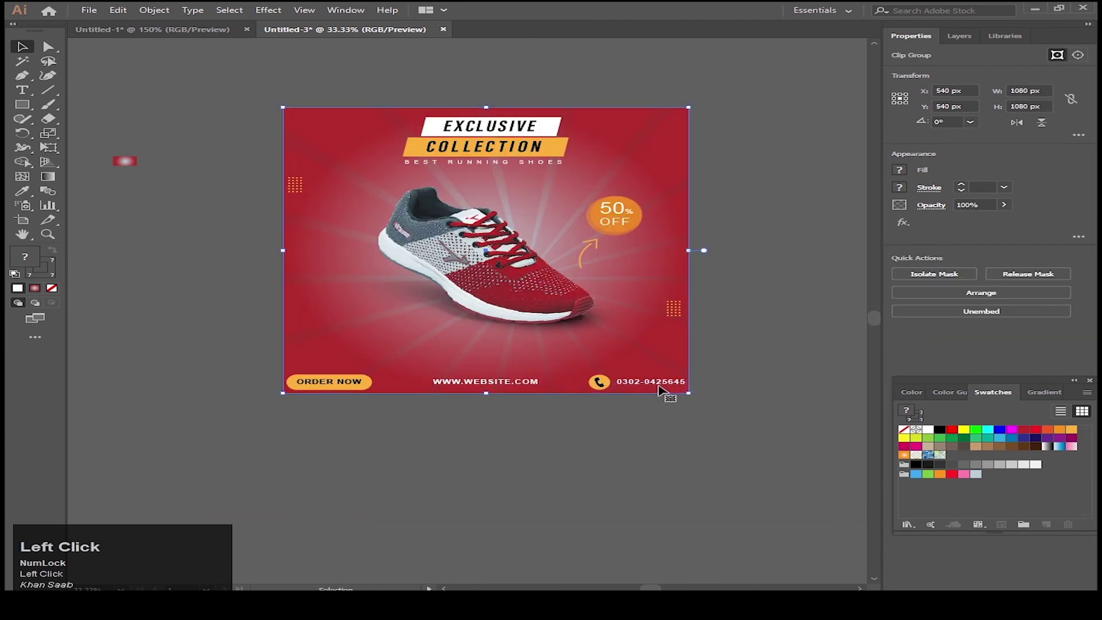